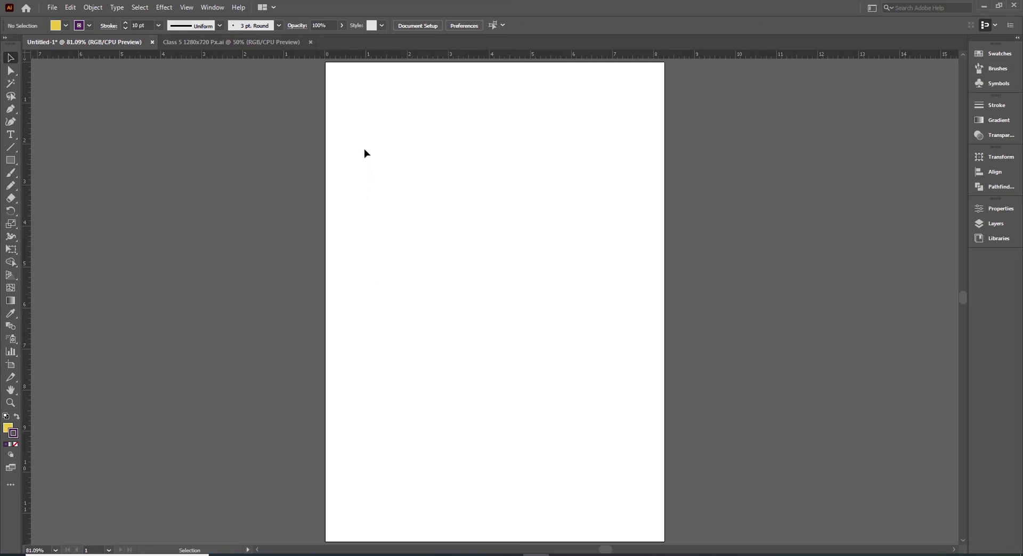
Step: Create a 1.625 in purple-outlined yellow square at an exact size
{"action": "key", "text": "m"}
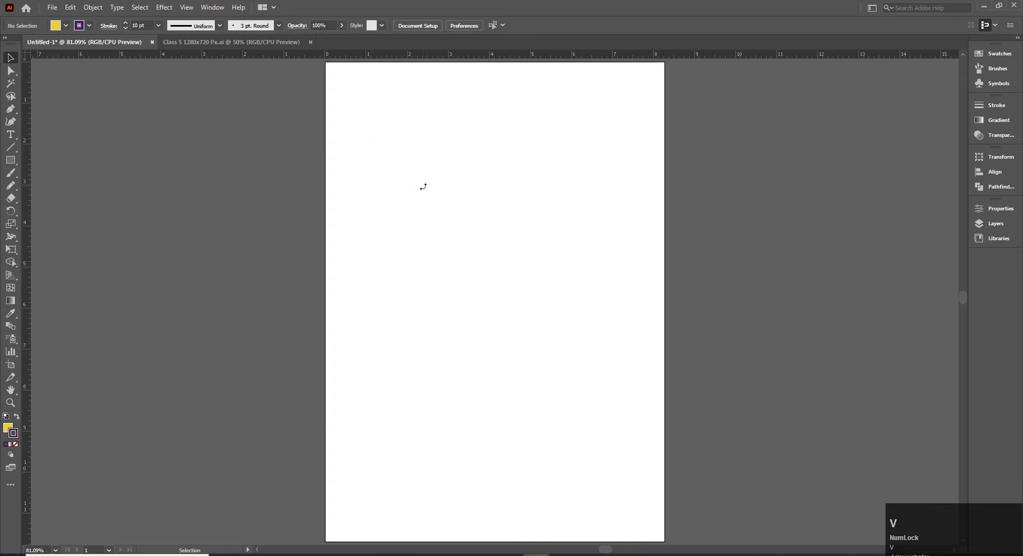
{"action": "left_click", "coordinate": [379, 149]}
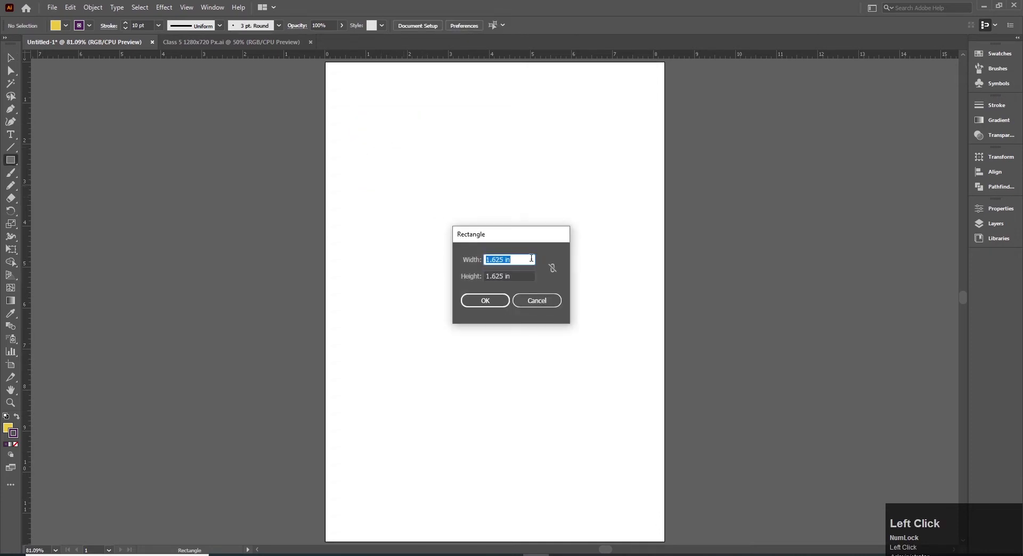
{"action": "key", "text": "Tab"}
Step: Copy the square into a three-by-three grid across the page
{"action": "key", "text": "v"}
{"action": "left_click_drag", "start_coordinate": [432, 198], "coordinate": [422, 201]}
{"action": "left_click_drag", "start_coordinate": [422, 201], "coordinate": [502, 196]}
{"action": "key", "text": "ctrl+d"}
{"action": "left_click_drag", "start_coordinate": [292, 183], "coordinate": [612, 250]}
{"action": "key", "text": "ctrl+d"}
{"action": "left_click_drag", "start_coordinate": [340, 217], "coordinate": [555, 231]}
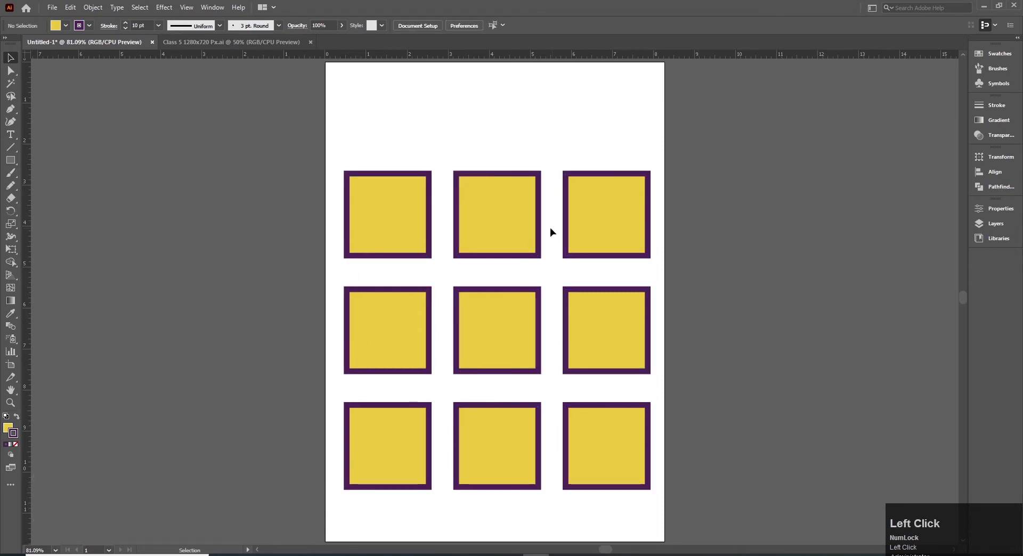
Step: Draw three short purple straight lines across the top above the squares
{"action": "key", "text": "p"}
{"action": "left_click", "coordinate": [348, 103]}
{"action": "key", "text": "v"}
{"action": "left_click_drag", "start_coordinate": [433, 137], "coordinate": [576, 133]}
{"action": "key", "text": "ctrl+shift+d"}
{"action": "left_click", "coordinate": [401, 135]}
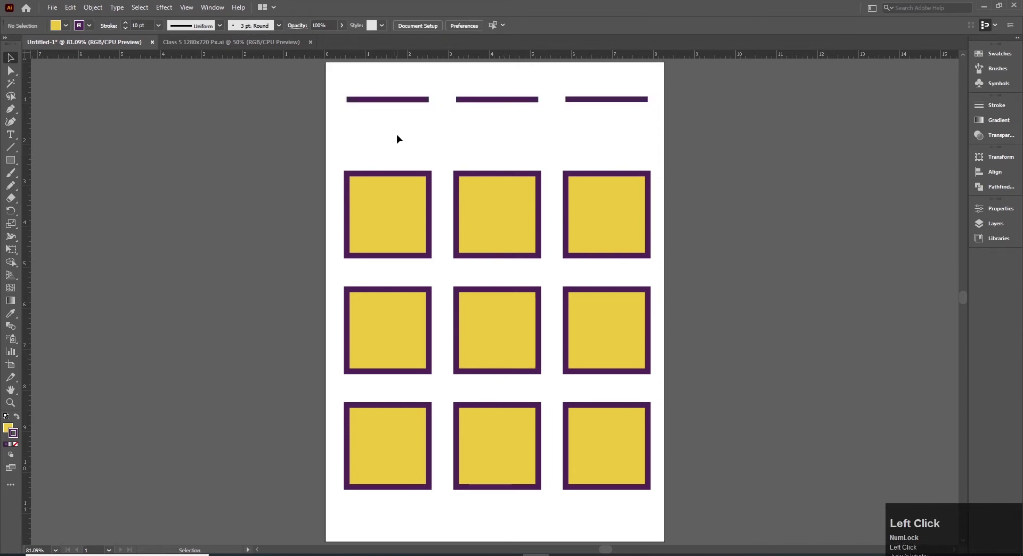
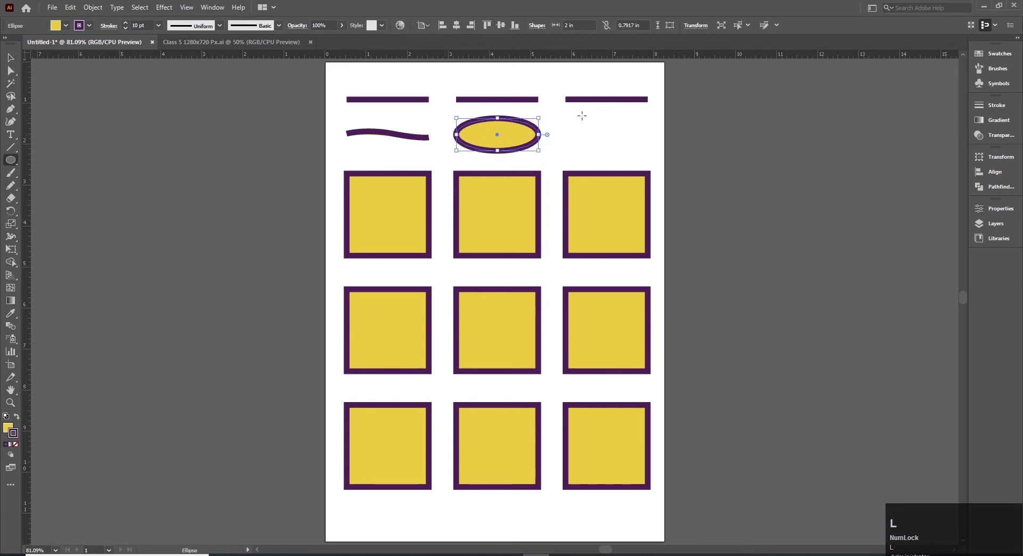
Step: Draw a purple-outlined yellow circle beside the ellipse in the new row
{"action": "left_click_drag", "start_coordinate": [628, 127], "coordinate": [189, 10]}
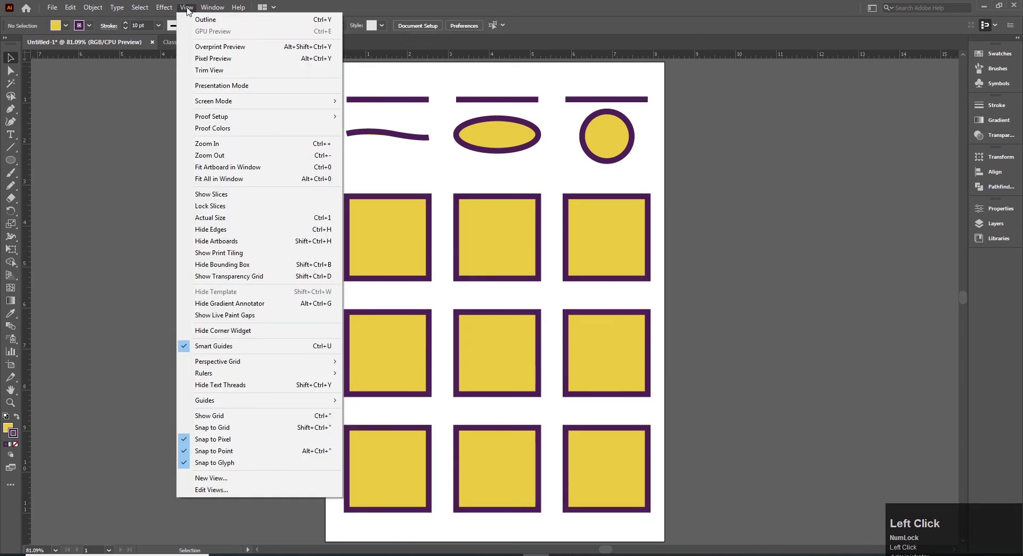
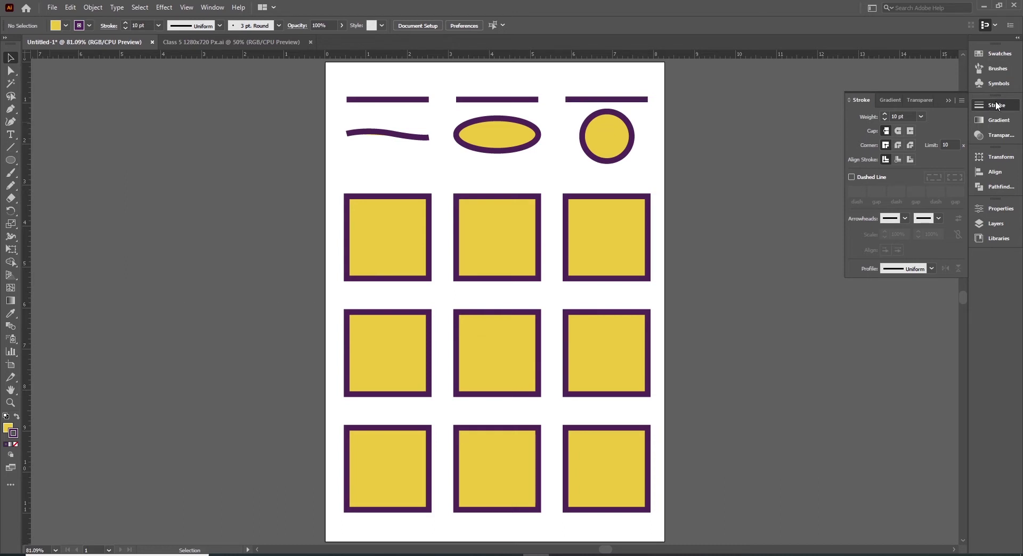
Step: Expand the full Stroke panel options and align the bottom-right square's stroke outside
{"action": "left_click", "coordinate": [956, 111]}
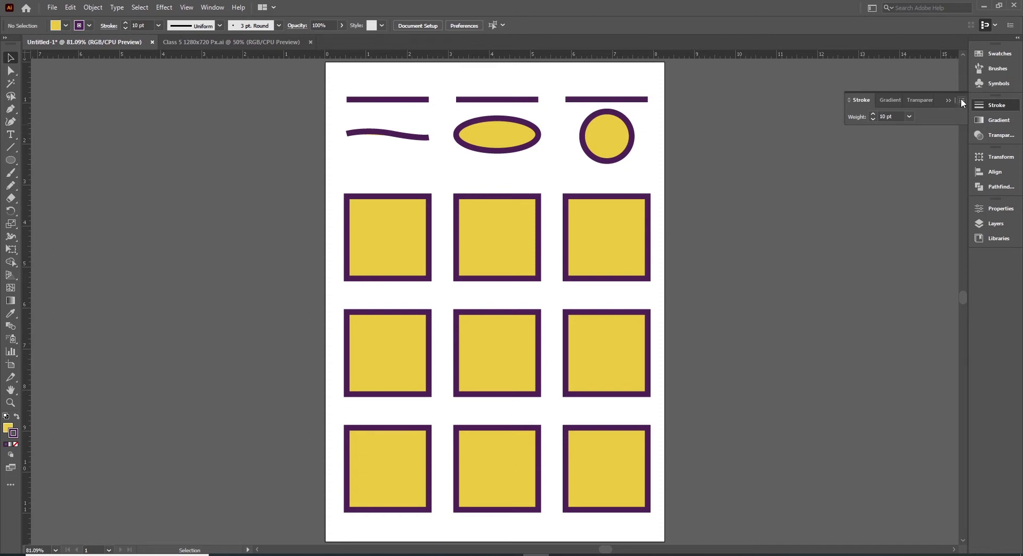
{"action": "left_click", "coordinate": [966, 105]}
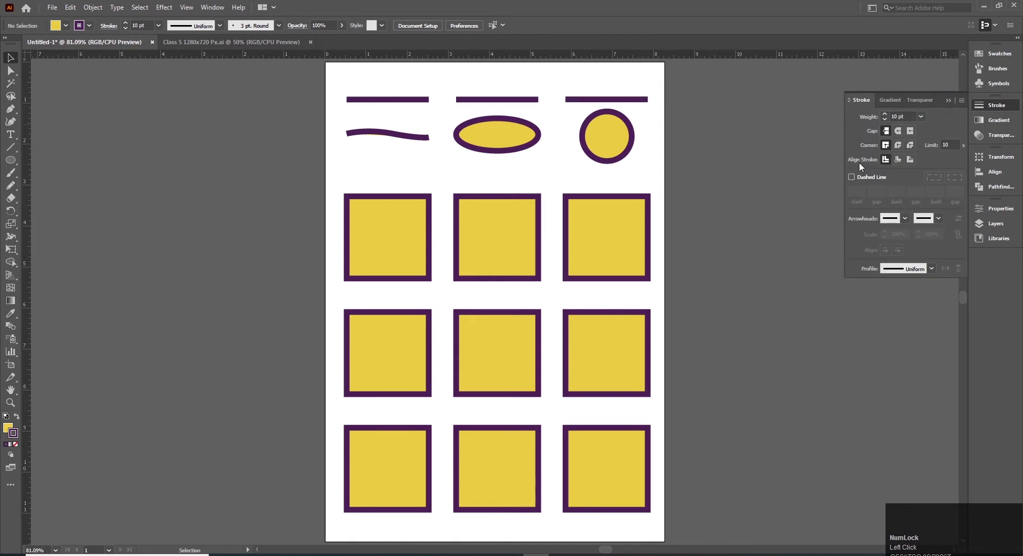
{"action": "left_click", "coordinate": [389, 255]}
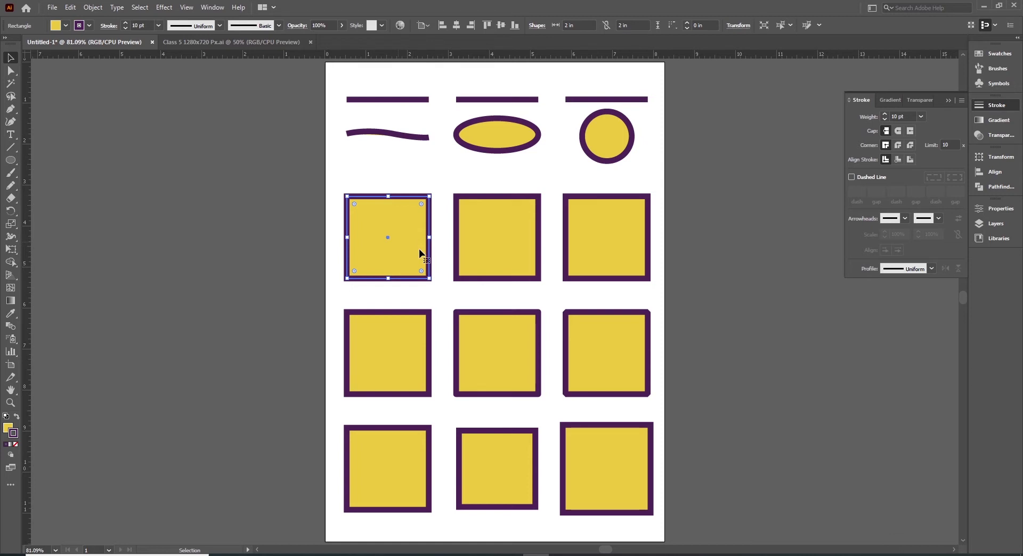
{"action": "key", "text": "space"}
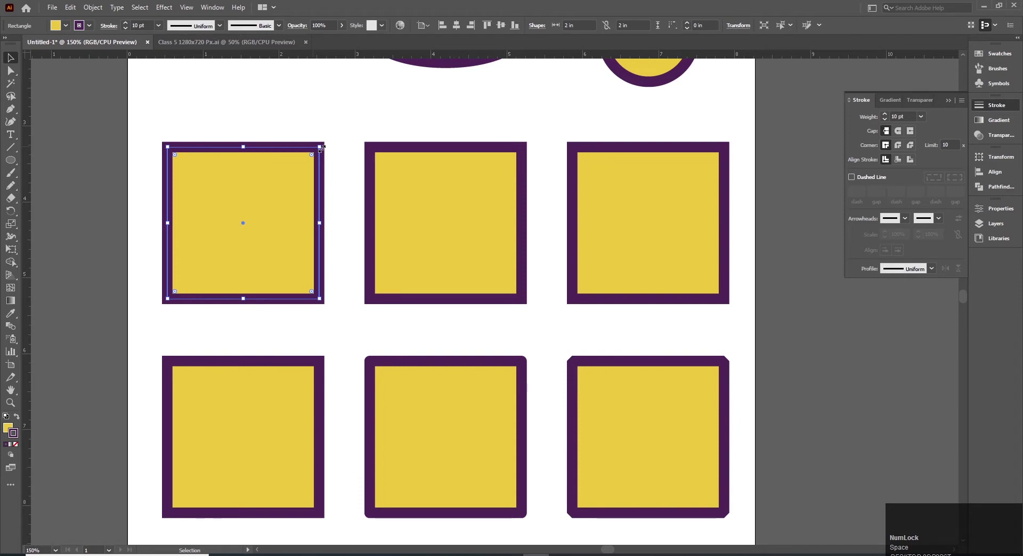
{"action": "key", "text": "space"}
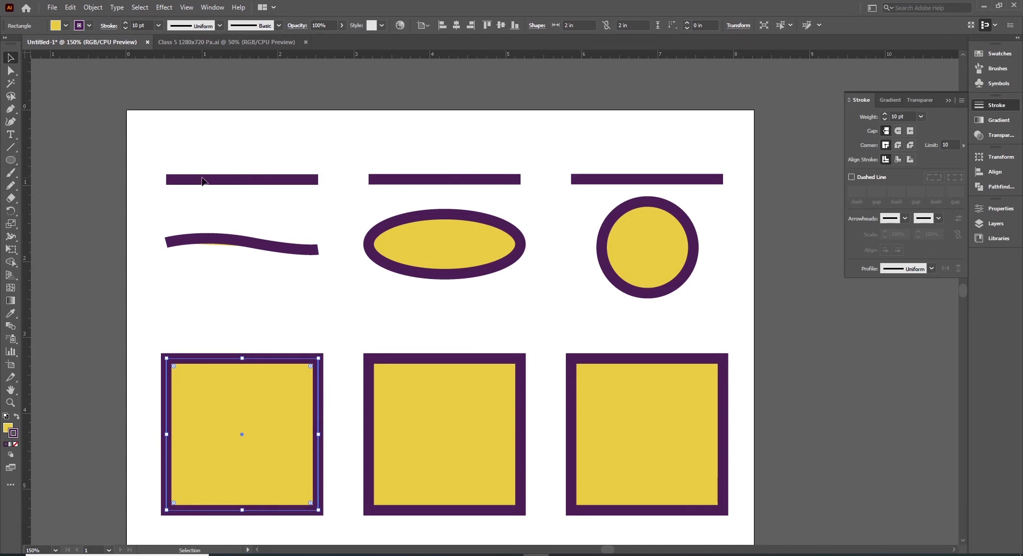
Step: Select the middle top line after checking the first one
{"action": "left_click", "coordinate": [220, 181]}
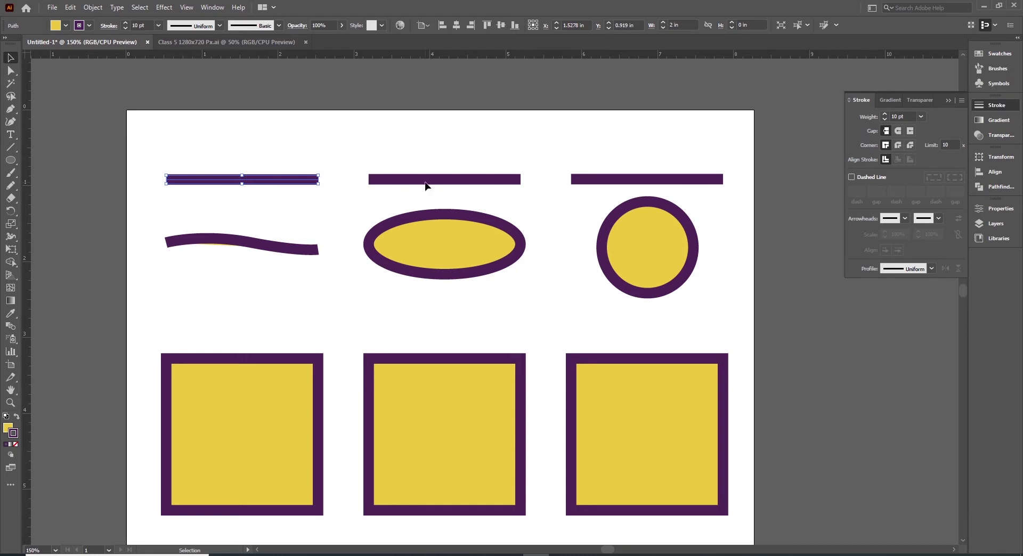
{"action": "left_click", "coordinate": [486, 182]}
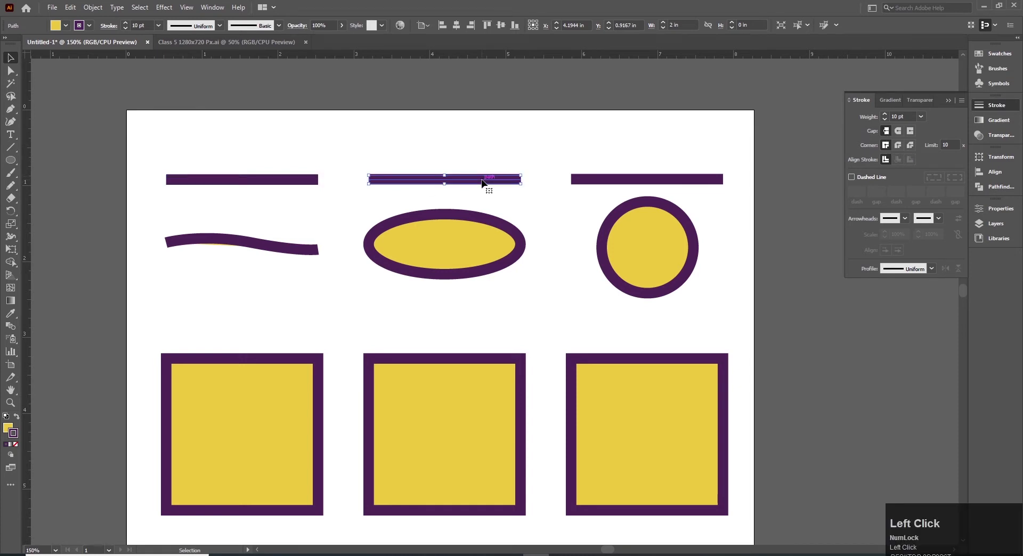
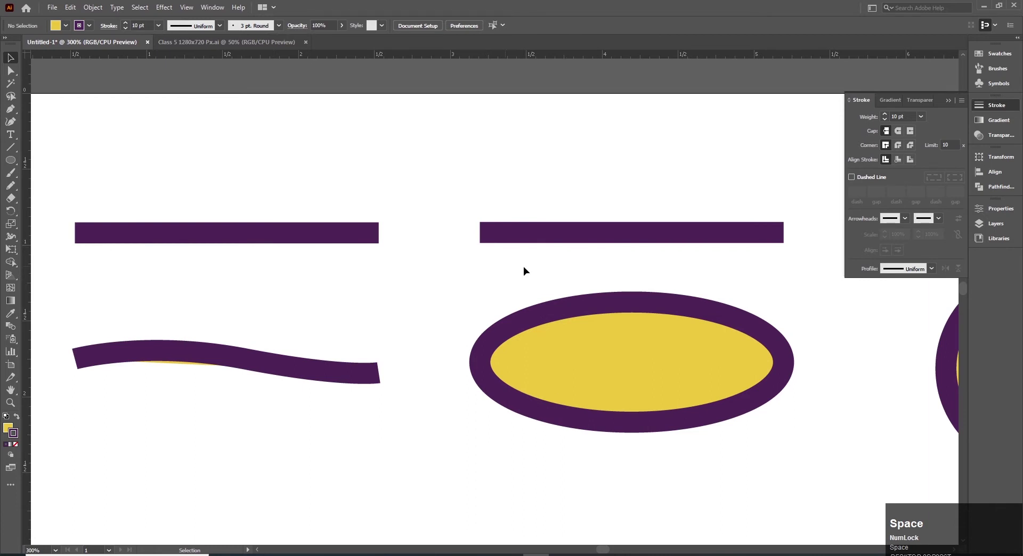
{"action": "left_click", "coordinate": [528, 268]}
{"action": "key", "text": "space"}
{"action": "left_click", "coordinate": [602, 234]}
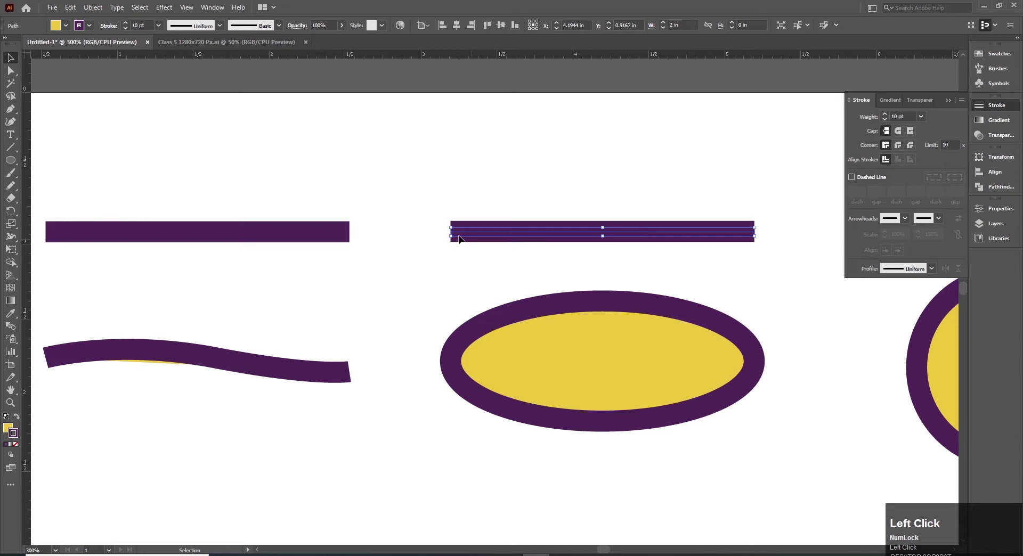
Step: Give the middle line Round Cap ends, leaving a flat-ended copy below
{"action": "left_click", "coordinate": [899, 136]}
{"action": "left_click", "coordinate": [428, 295]}
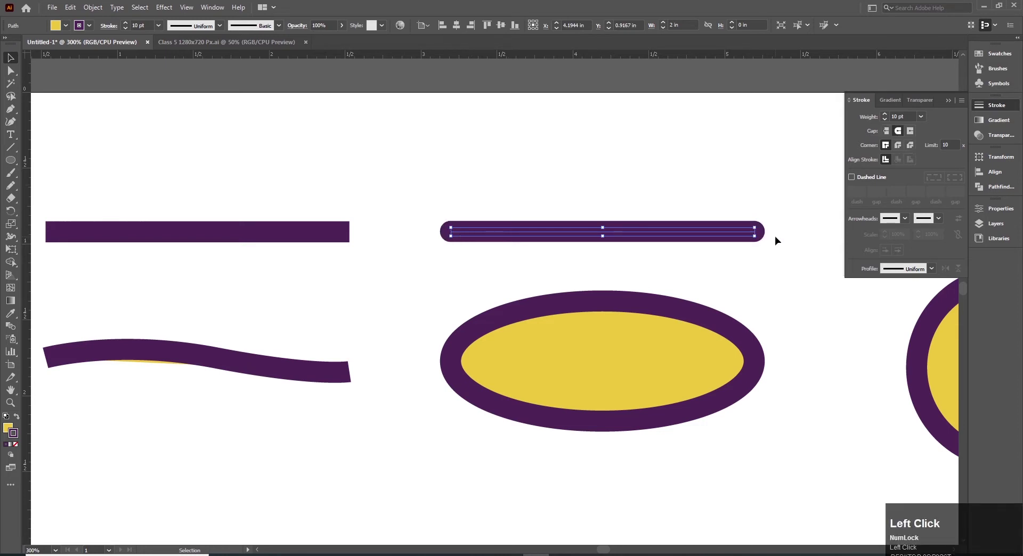
{"action": "left_click", "coordinate": [752, 259]}
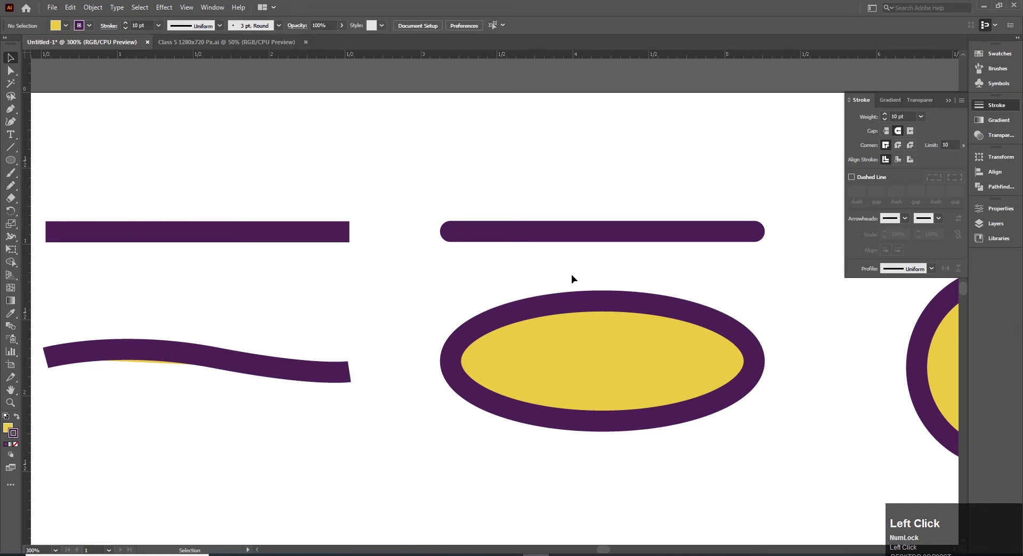
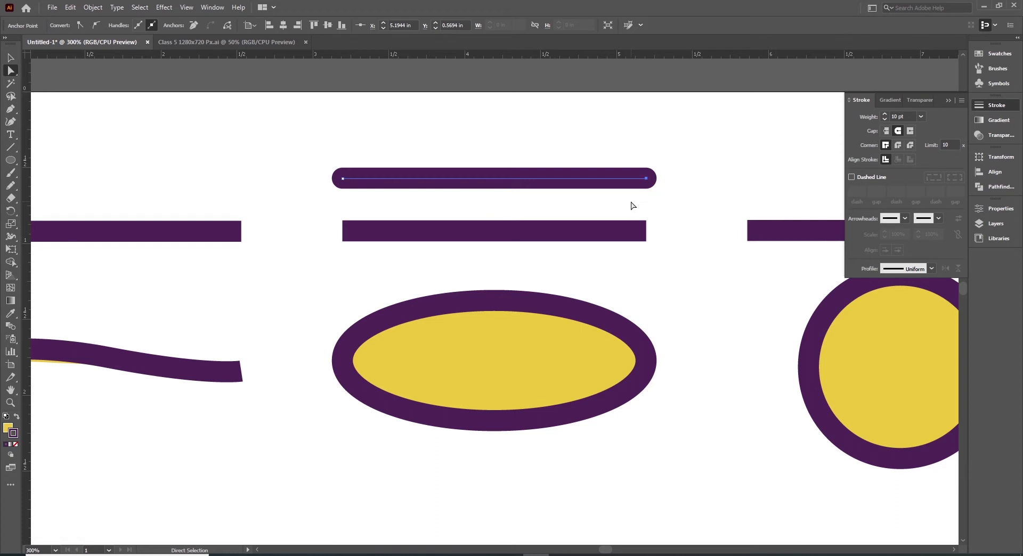
{"action": "key", "text": "v"}
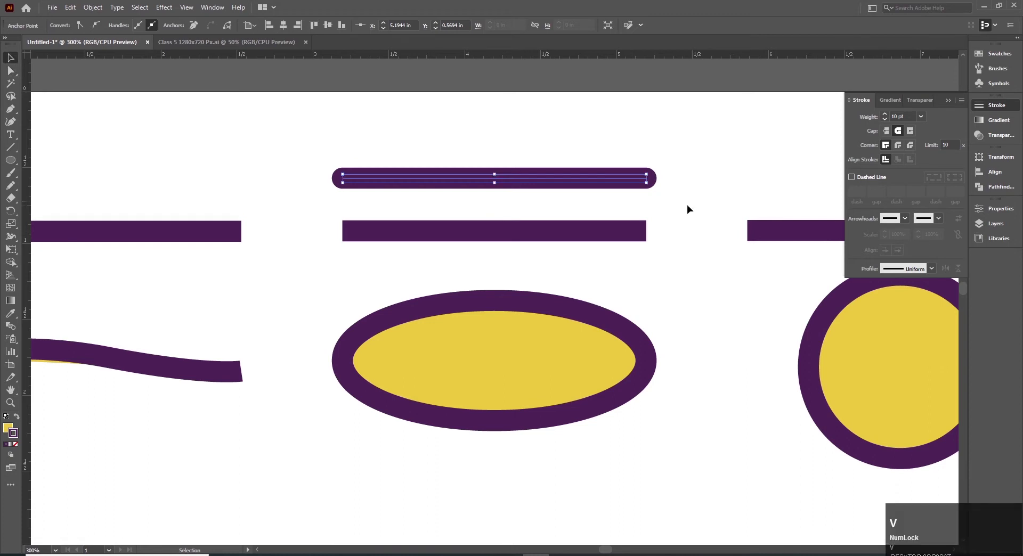
{"action": "left_click", "coordinate": [452, 288]}
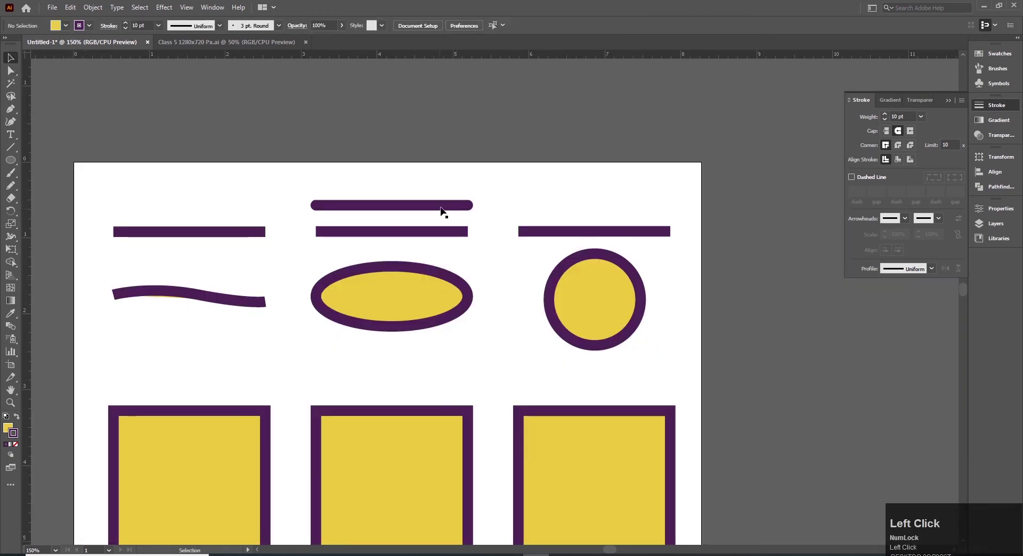
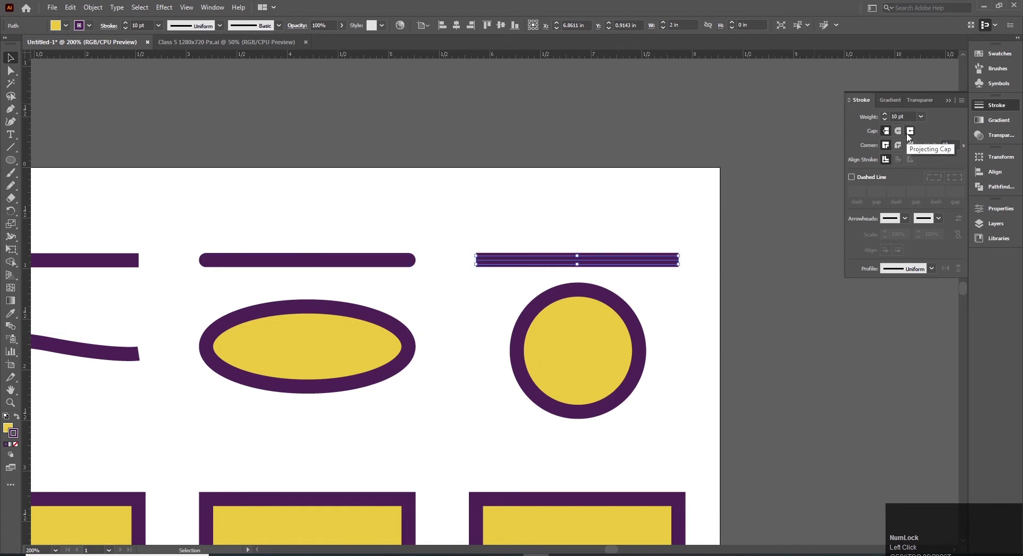
Step: Apply Projecting Cap to the right line, compare with Butt Cap, and keep Projecting
{"action": "left_click", "coordinate": [909, 137]}
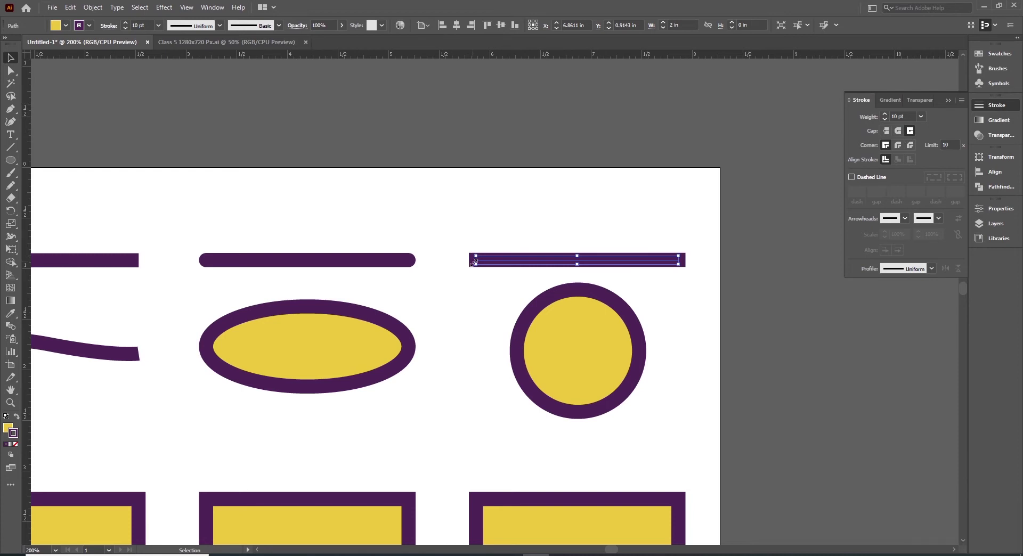
{"action": "key", "text": "space"}
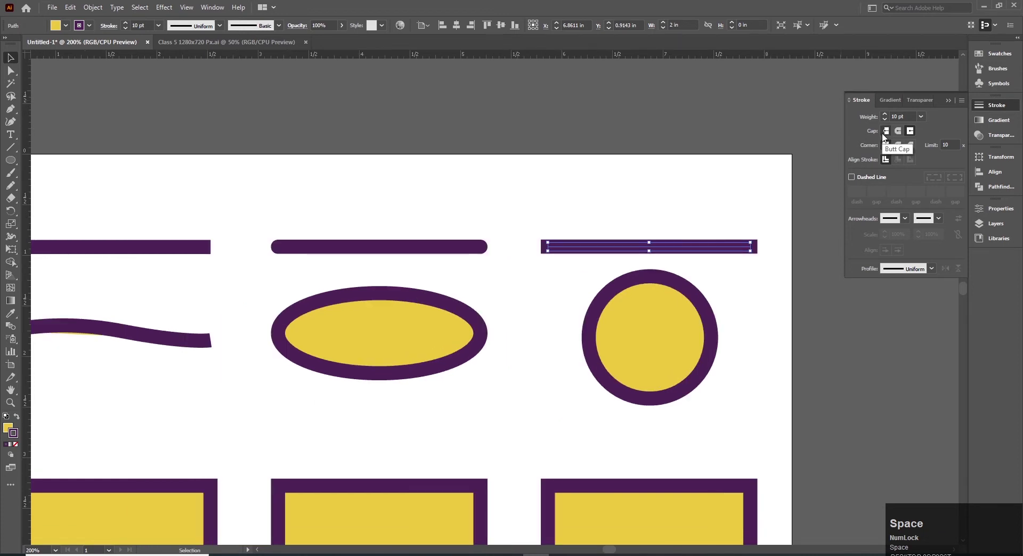
{"action": "left_click", "coordinate": [527, 257]}
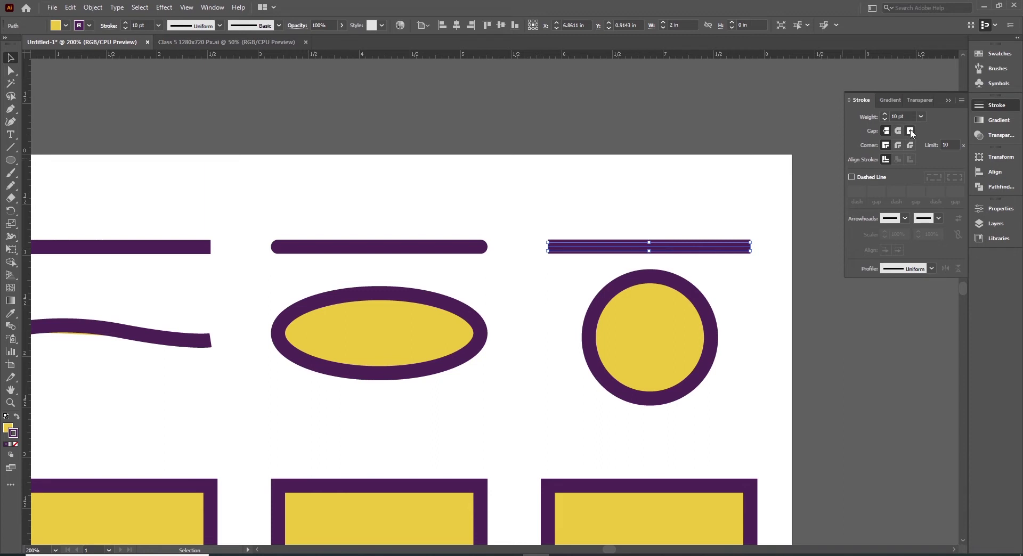
{"action": "left_click", "coordinate": [913, 133]}
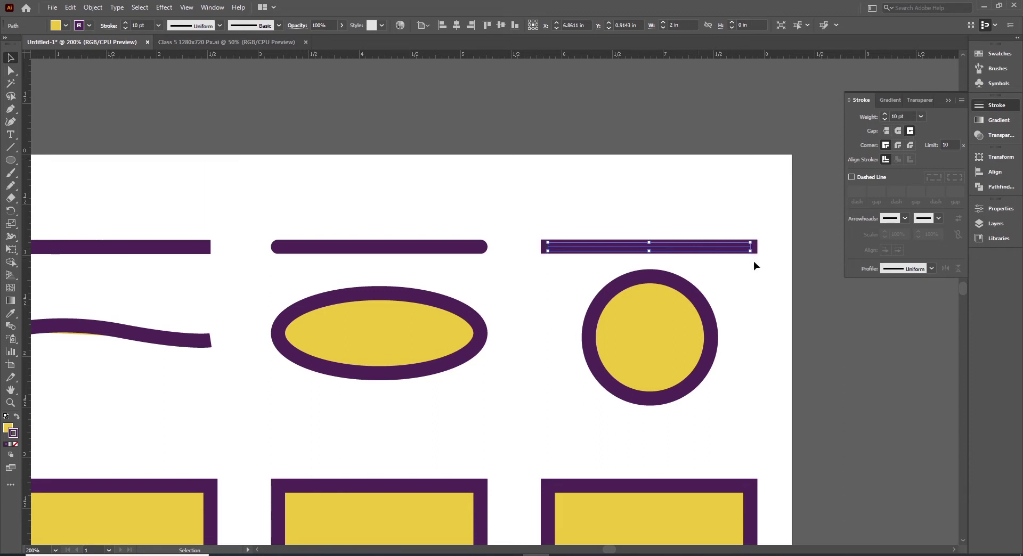
{"action": "key", "text": "space"}
Step: Fit the page, zoom to the bottom squares and select the bottom-left one
{"action": "left_click", "coordinate": [229, 343]}
{"action": "key", "text": "space"}
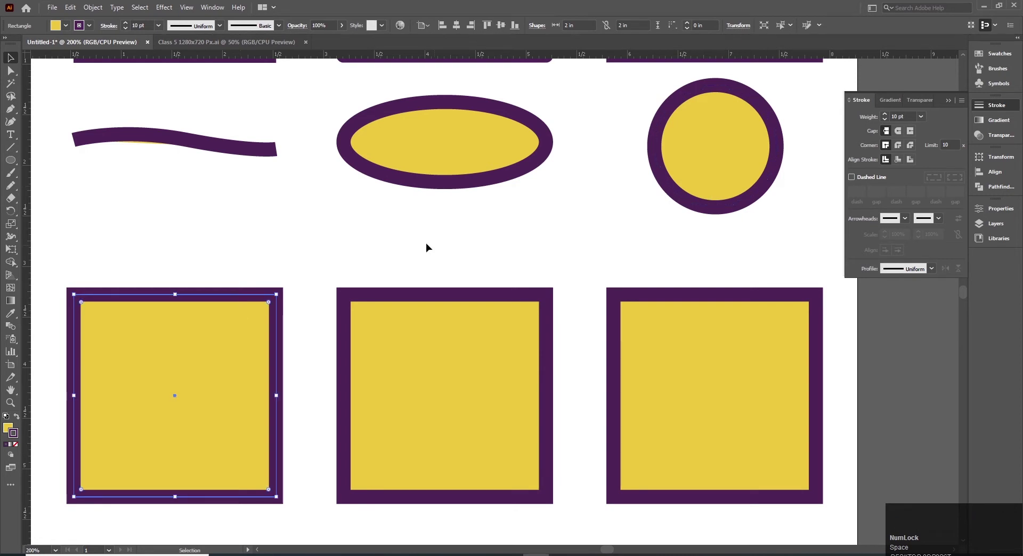
{"action": "key", "text": "ctrl+alt+space"}
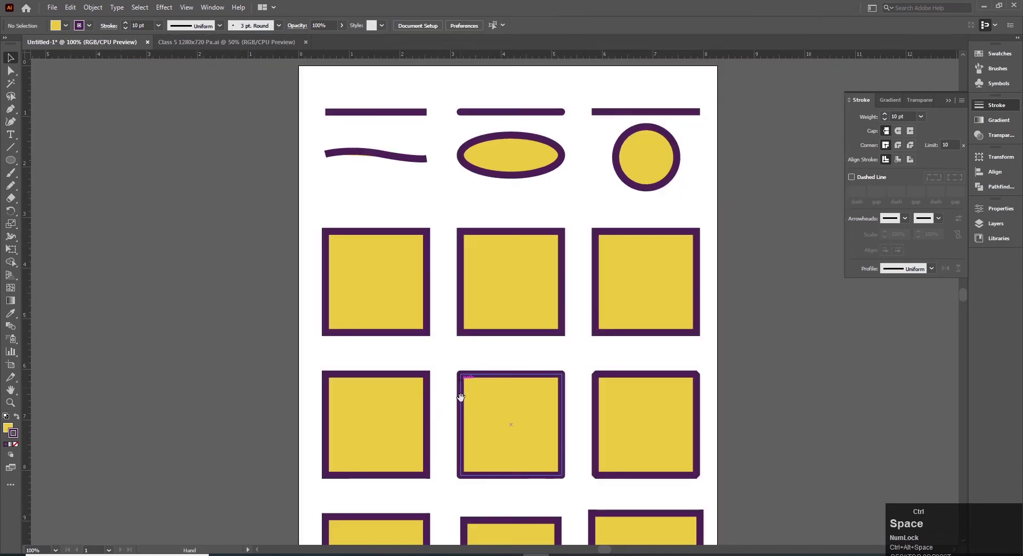
{"action": "left_click", "coordinate": [417, 376]}
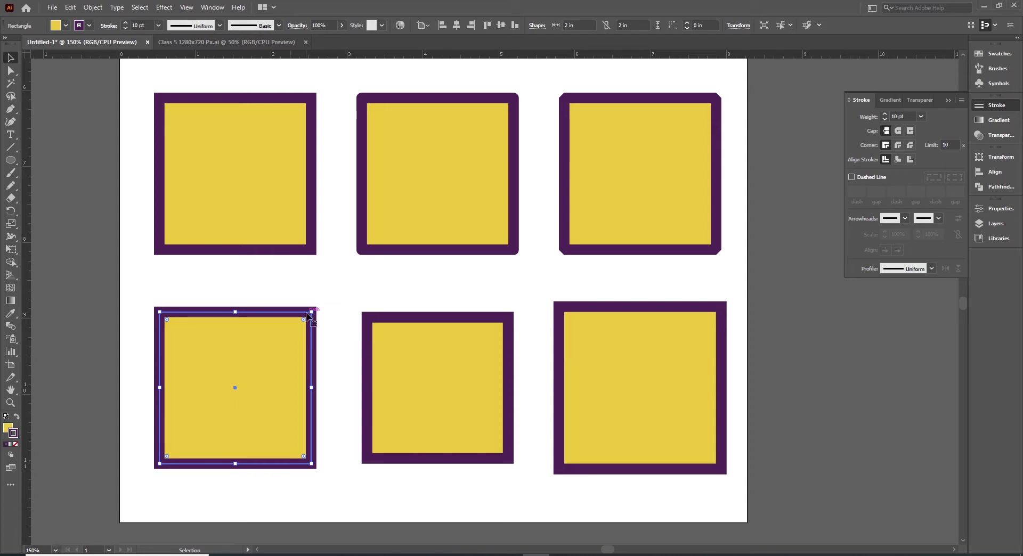
{"action": "left_click_drag", "start_coordinate": [283, 338], "coordinate": [889, 155]}
{"action": "key", "text": "space"}
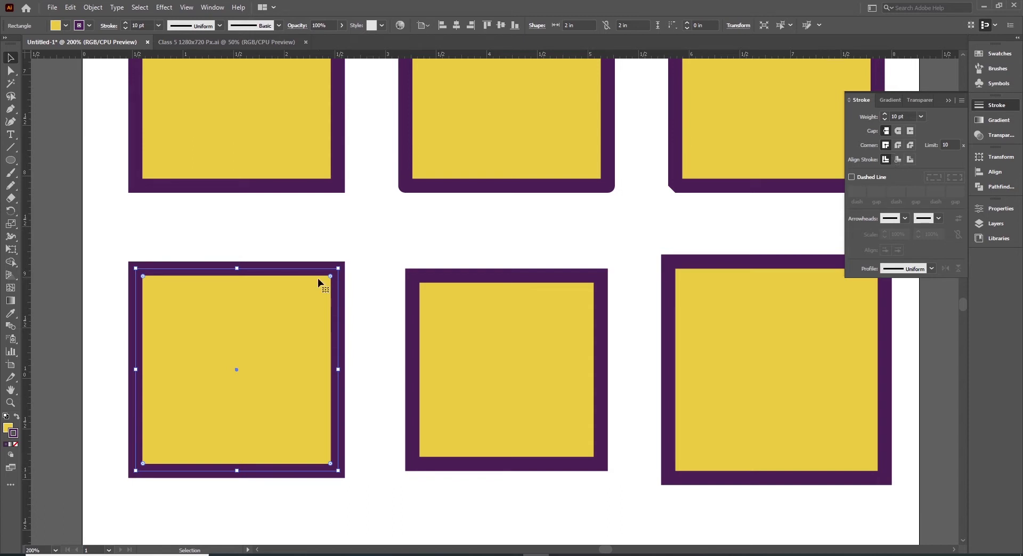
{"action": "left_click", "coordinate": [298, 229]}
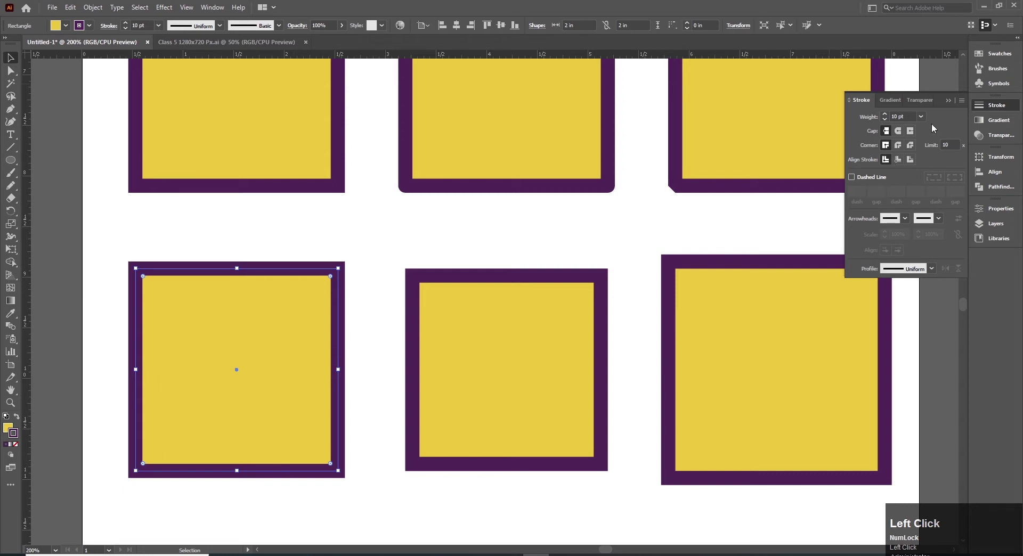
Step: Set the bottom-left square's stroke weight to 20 pt, undoing and redoing to compare
{"action": "left_click", "coordinate": [931, 271]}
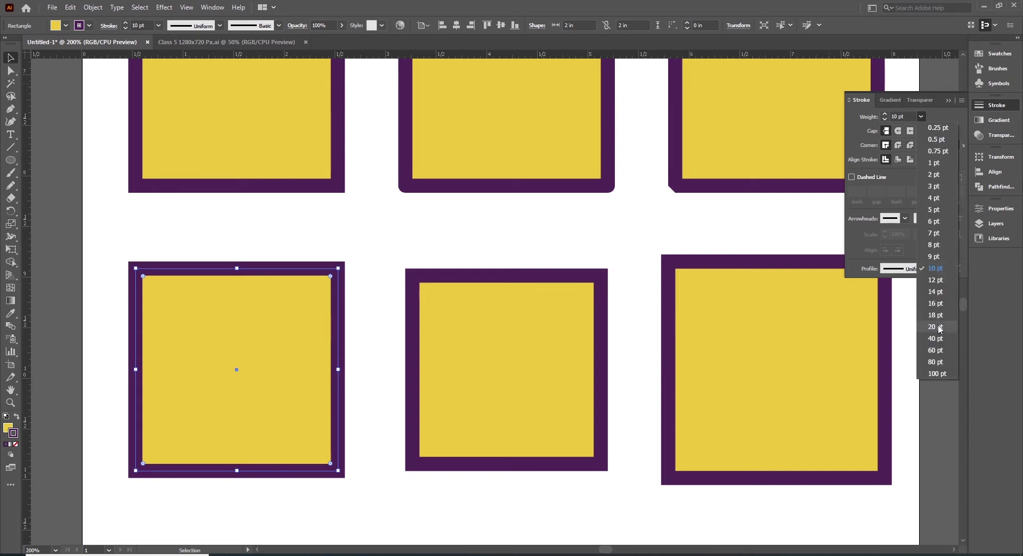
{"action": "left_click", "coordinate": [383, 333]}
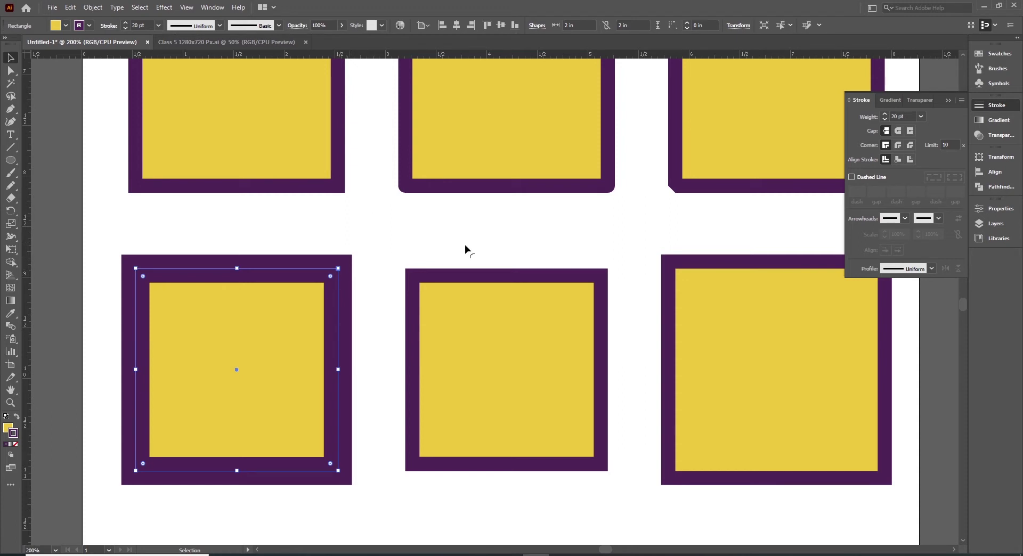
{"action": "key", "text": "ctrl+z"}
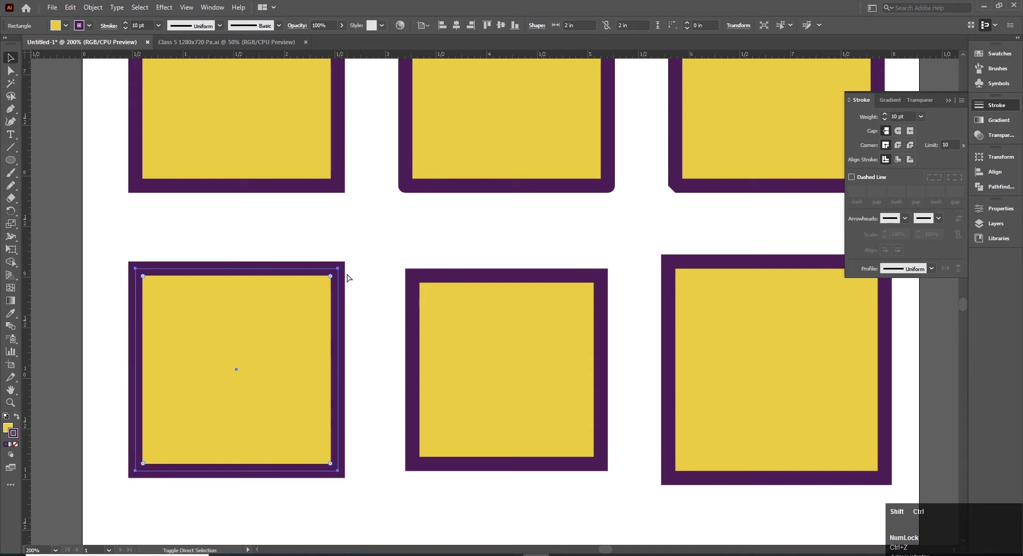
{"action": "key", "text": "ctrl+shift+z"}
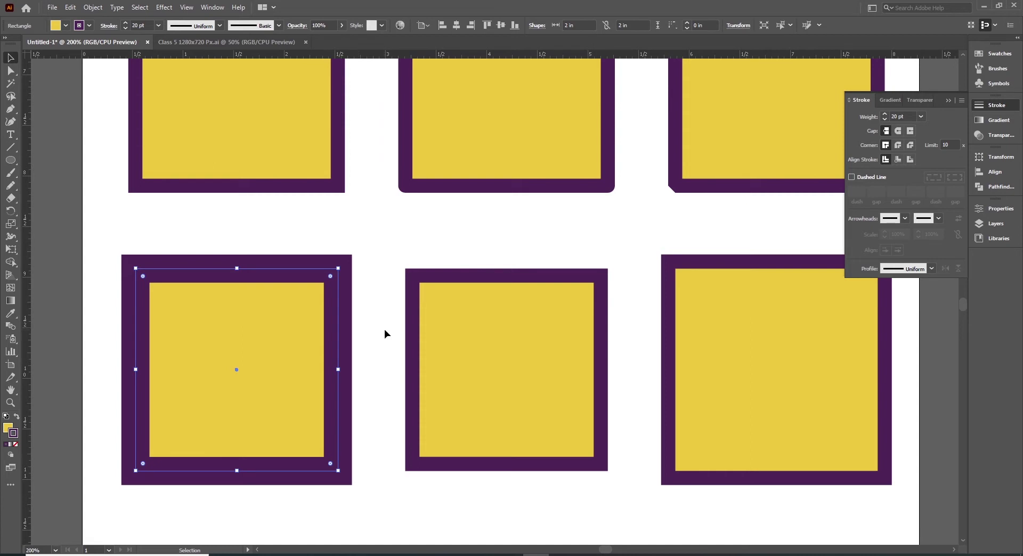
Step: Align the bottom-middle square's stroke inside and set it to 20 pt, comparing with undo
{"action": "left_click", "coordinate": [901, 164]}
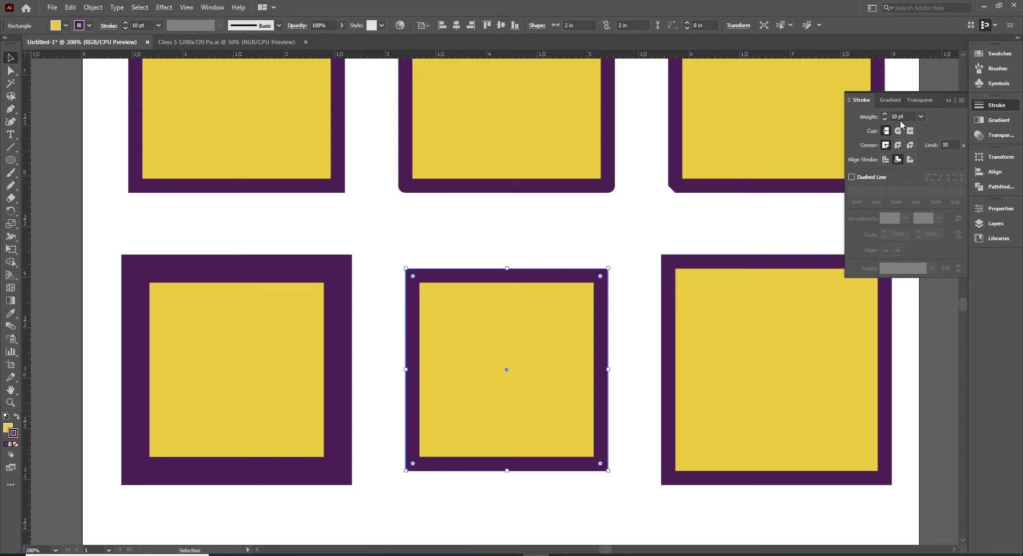
{"action": "left_click", "coordinate": [945, 326]}
{"action": "left_click", "coordinate": [610, 338]}
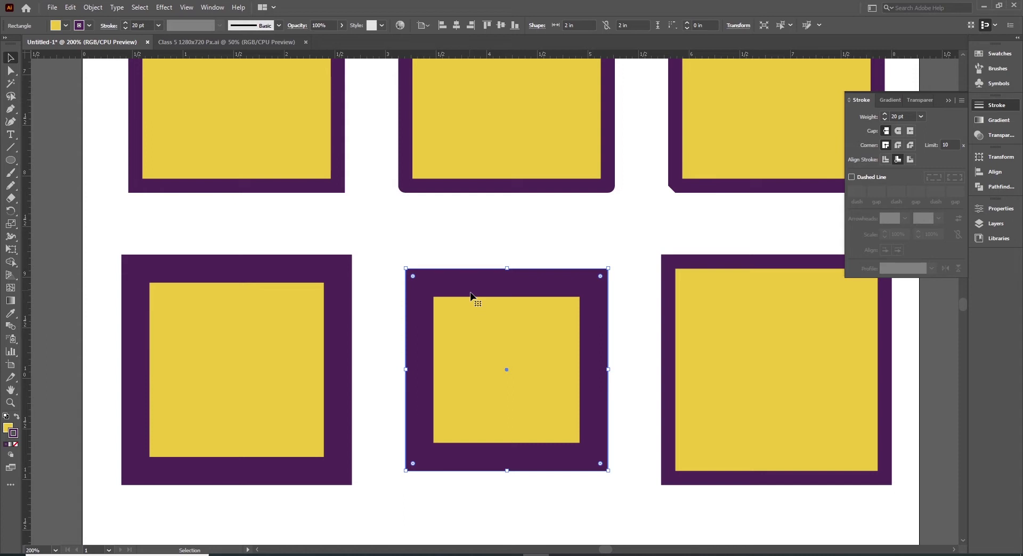
{"action": "key", "text": "ctrl+z"}
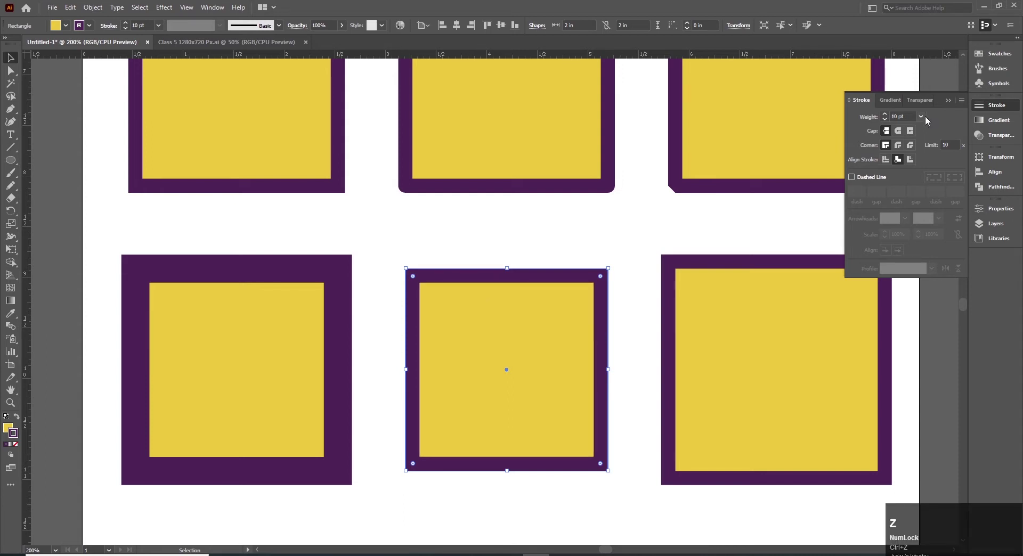
{"action": "left_click", "coordinate": [928, 119]}
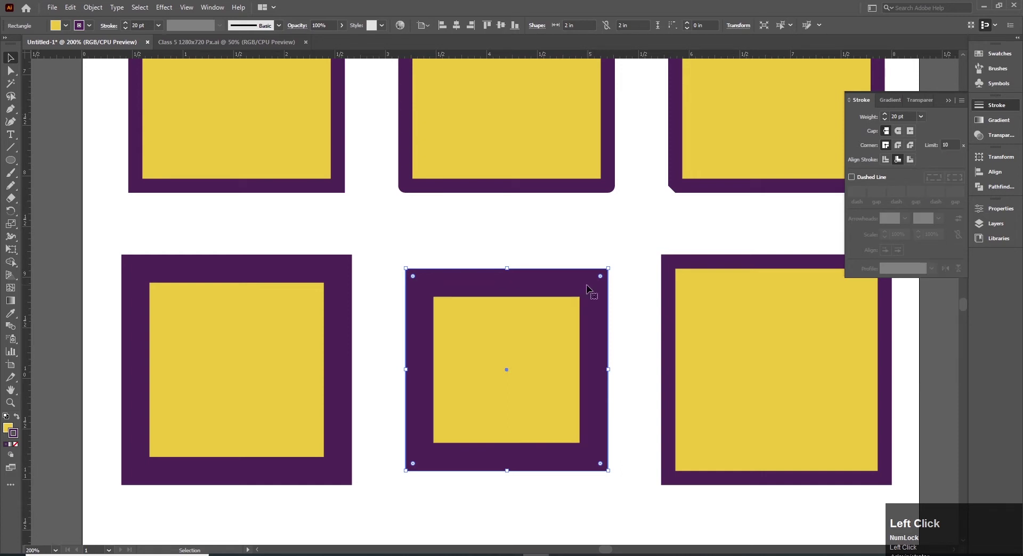
{"action": "key", "text": "space"}
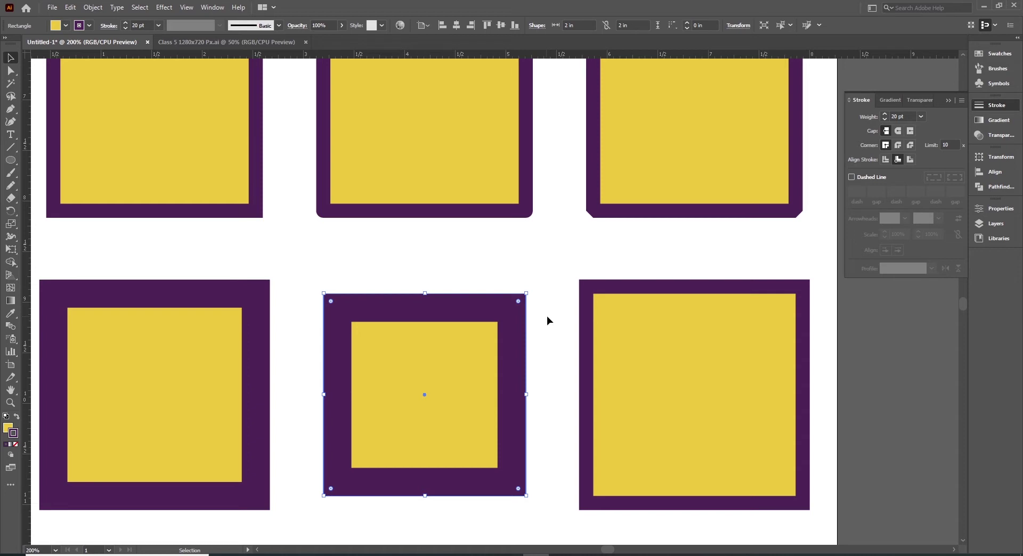
Step: Align the right square's stroke outside, test 20 pt and undo it
{"action": "left_click", "coordinate": [742, 350]}
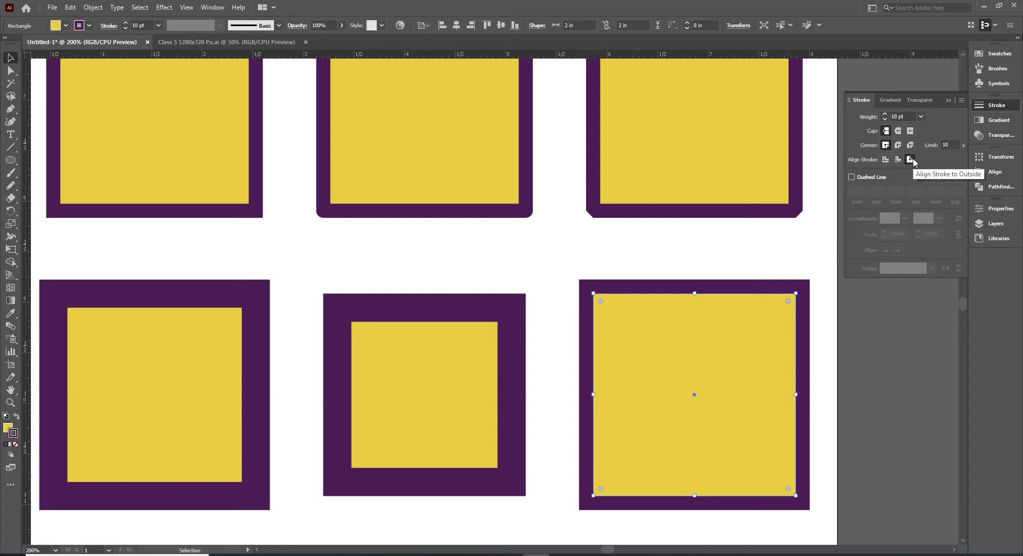
{"action": "left_click", "coordinate": [927, 118]}
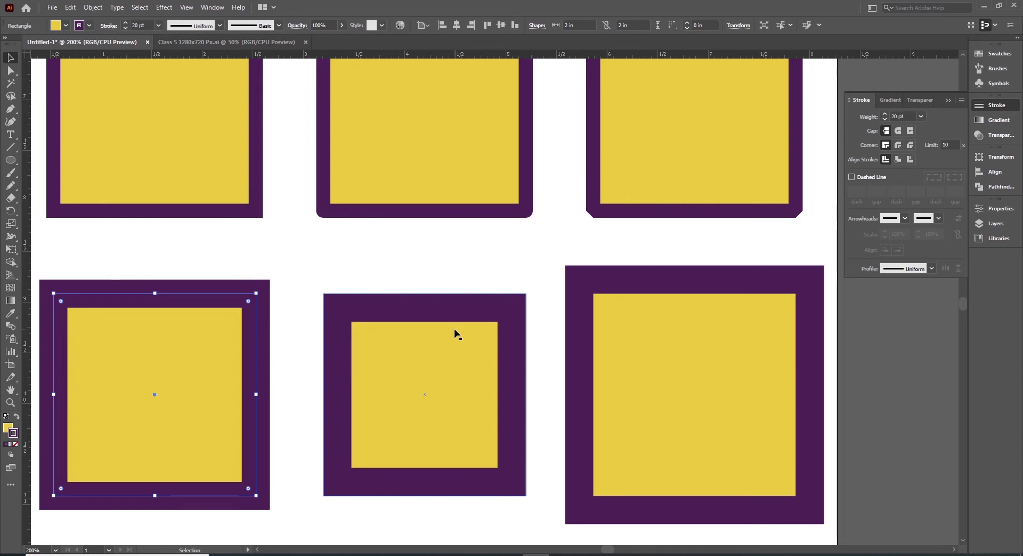
{"action": "left_click", "coordinate": [743, 337]}
{"action": "key", "text": "ctrl+z"}
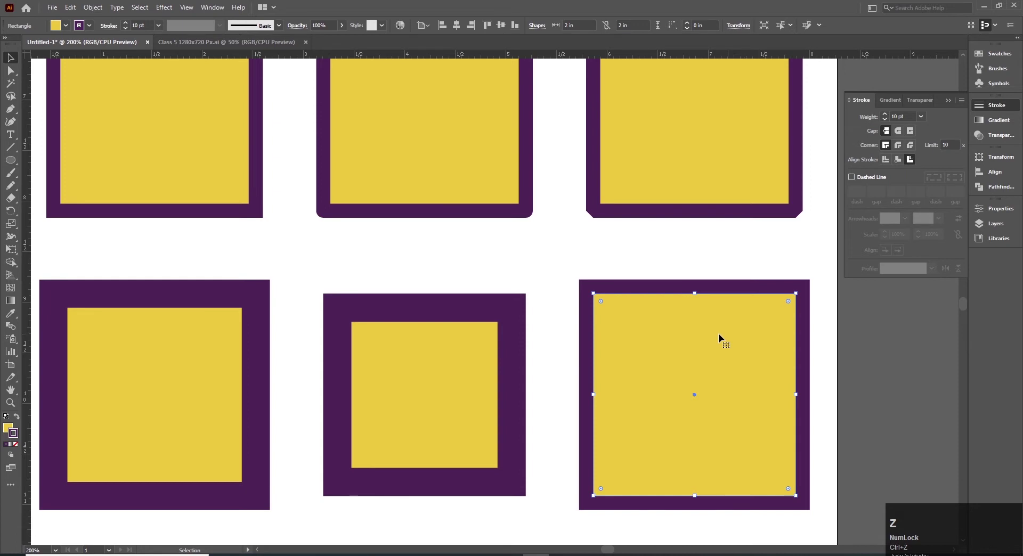
Step: Drag a ruler guide to compare the squares' outer edges, then undo it
{"action": "left_click_drag", "start_coordinate": [925, 121], "coordinate": [943, 328]}
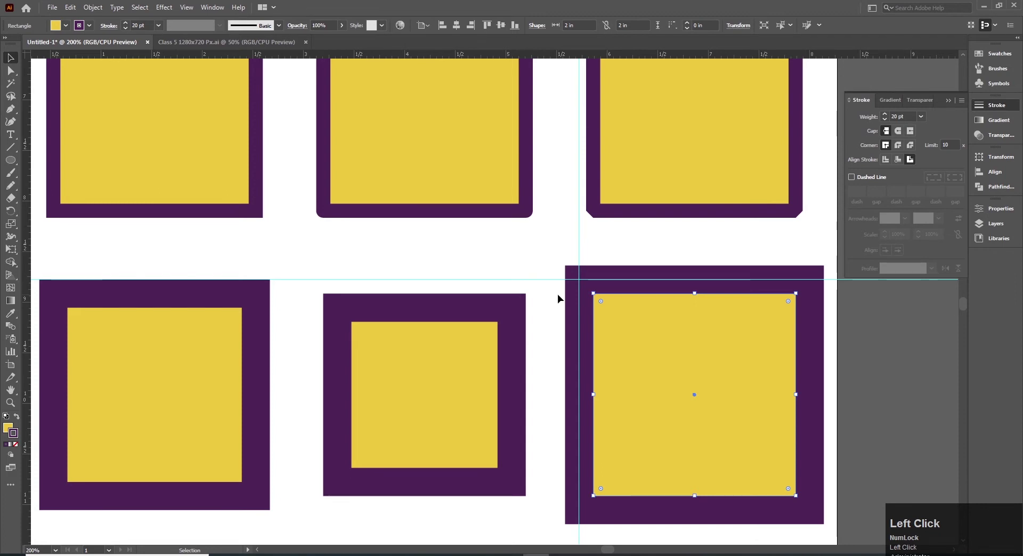
{"action": "key", "text": "ctrl+z"}
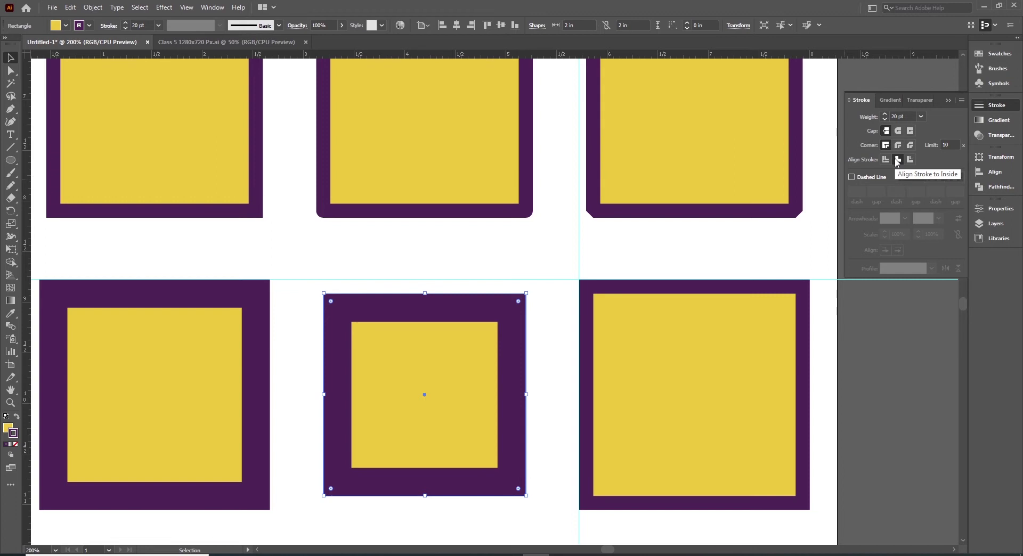
Step: Set the bottom-middle square's 20 pt stroke to Align Stroke to Center
{"action": "left_click", "coordinate": [343, 333]}
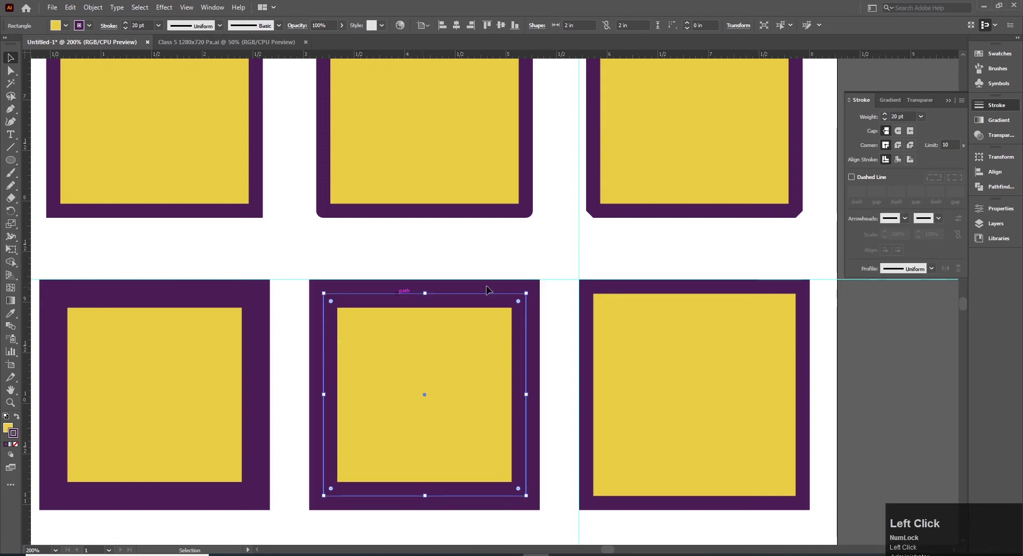
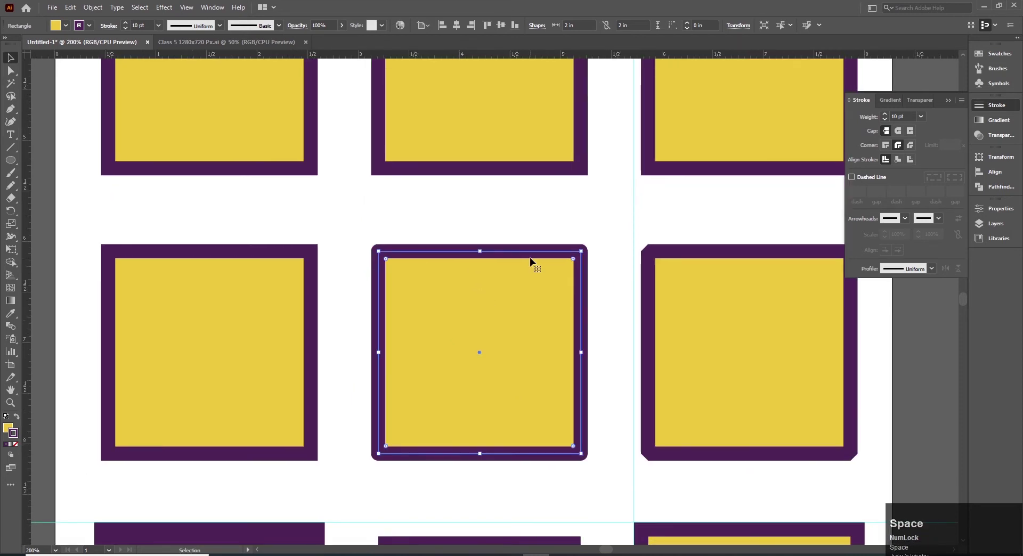
{"action": "left_click", "coordinate": [214, 281]}
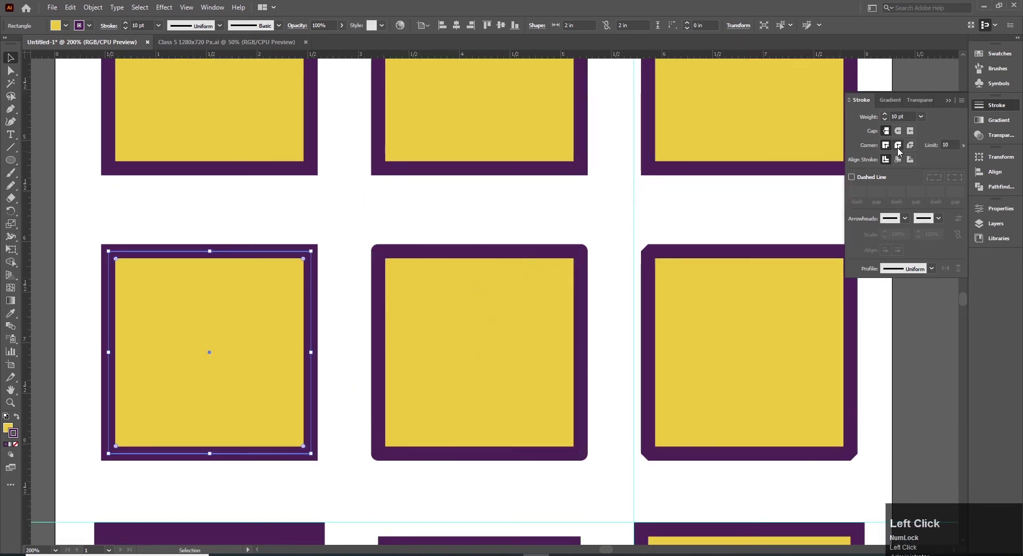
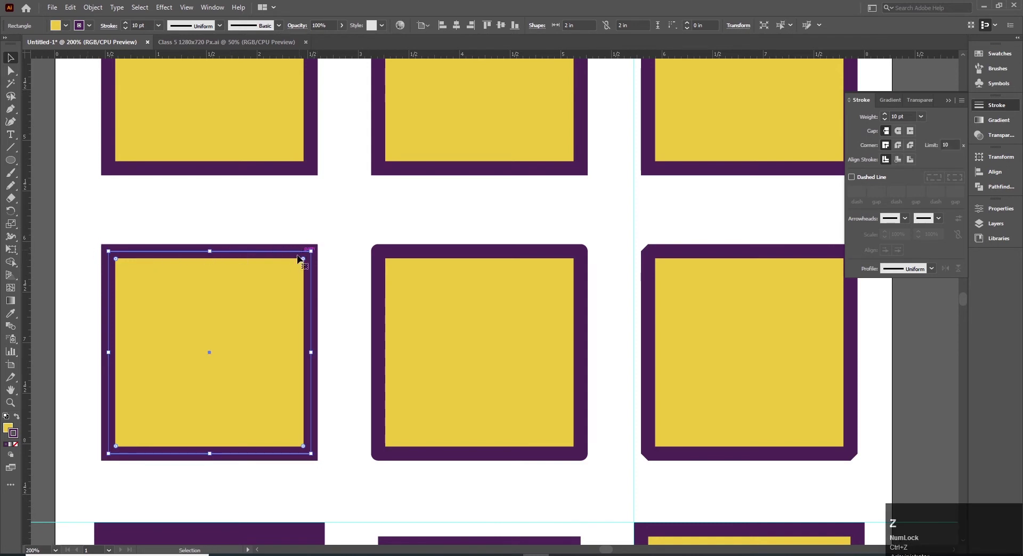
{"action": "left_click", "coordinate": [501, 275]}
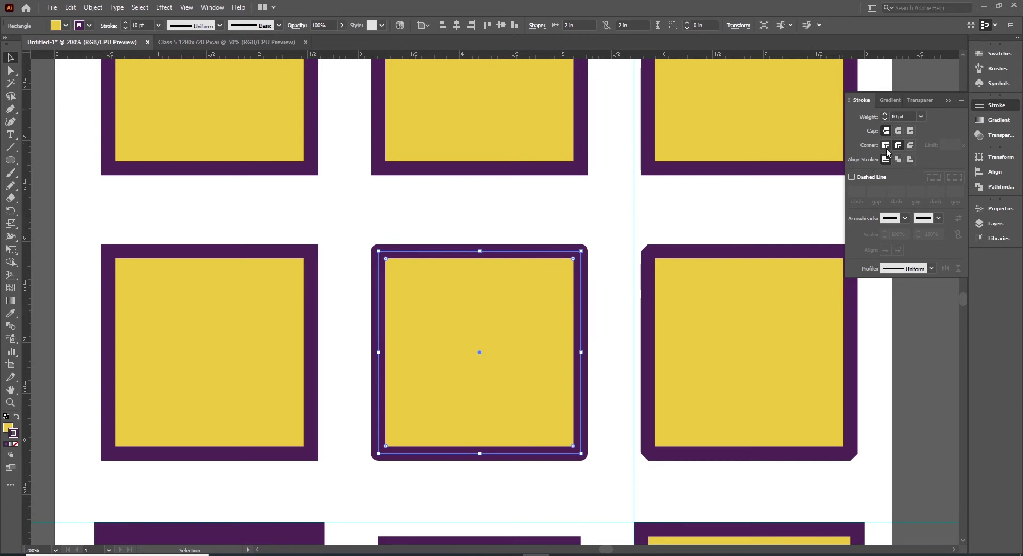
{"action": "left_click", "coordinate": [887, 147]}
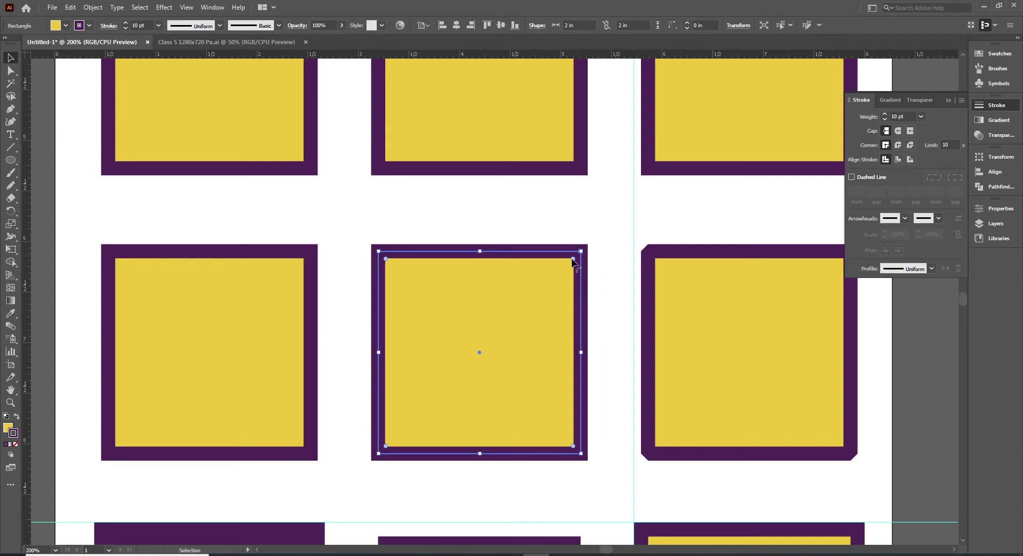
{"action": "left_click_drag", "start_coordinate": [575, 263], "coordinate": [483, 355]}
{"action": "key", "text": "ctrl+z"}
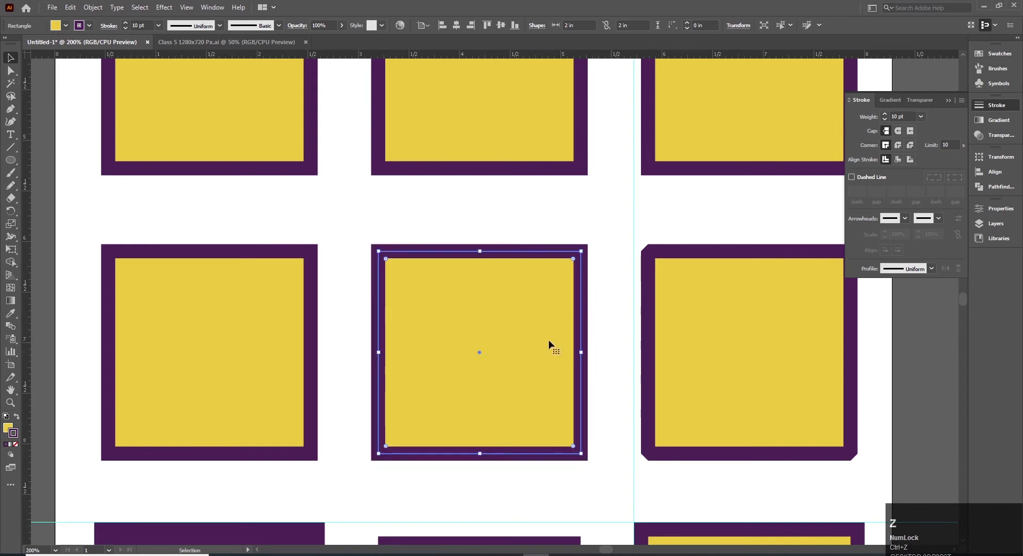
{"action": "left_click", "coordinate": [571, 263]}
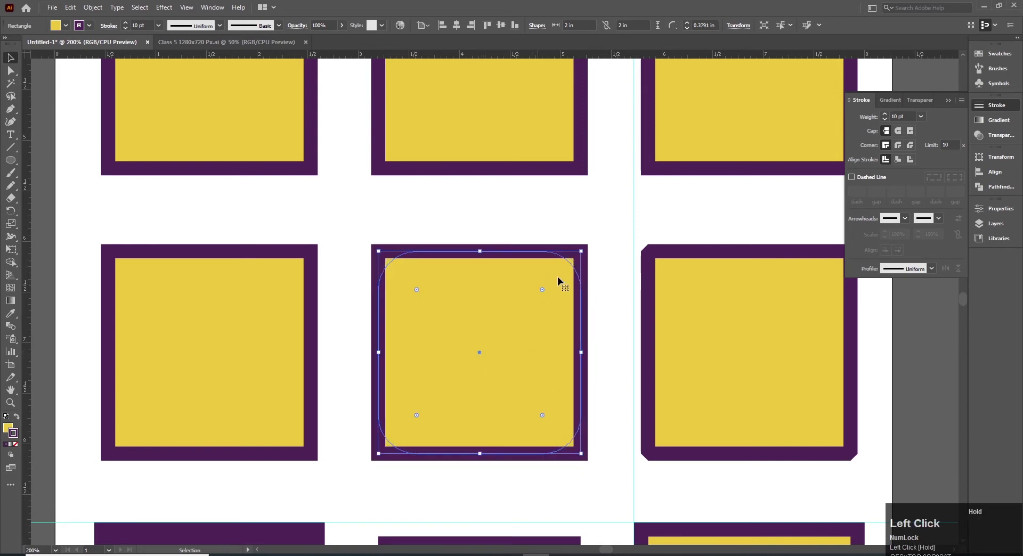
{"action": "key", "text": "ctrl+z"}
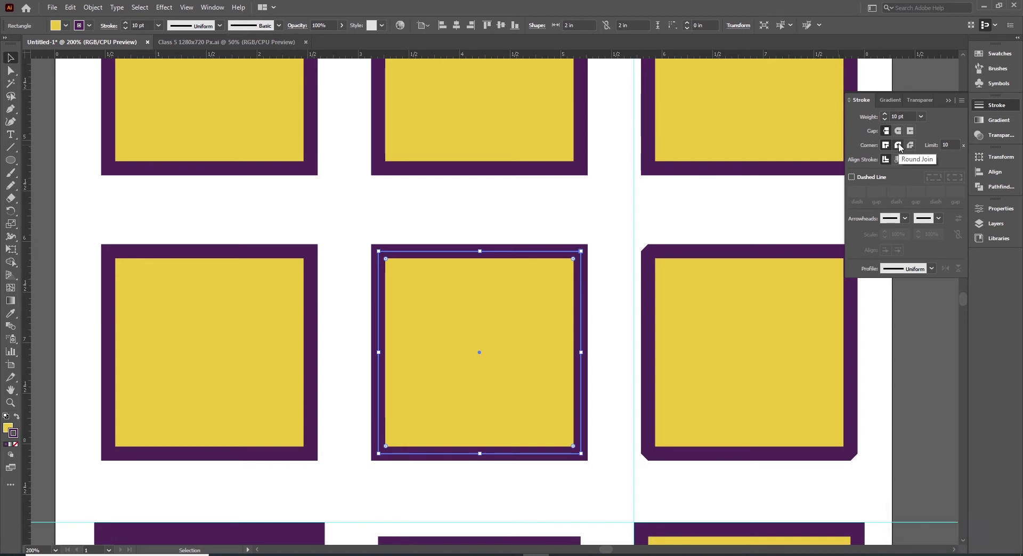
{"action": "left_click", "coordinate": [901, 147]}
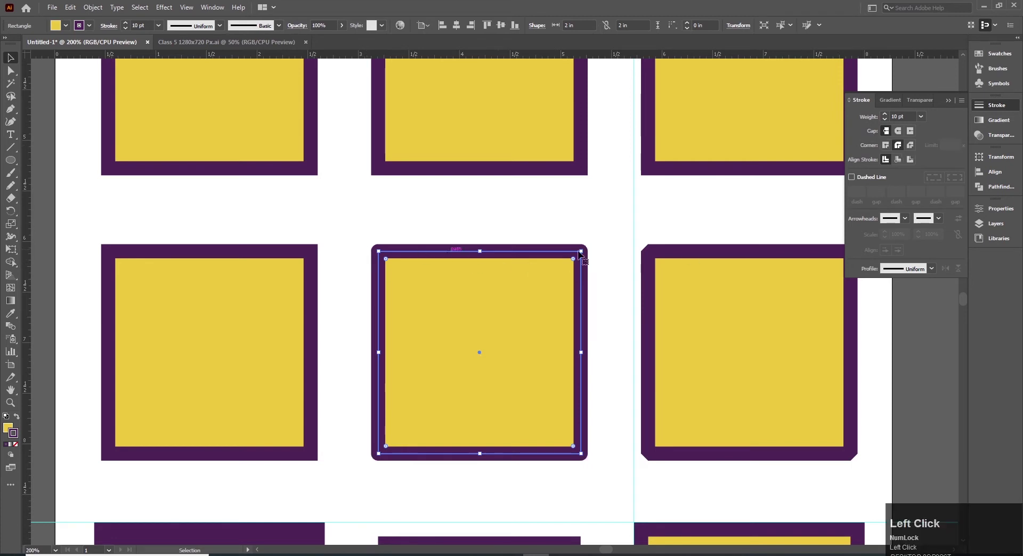
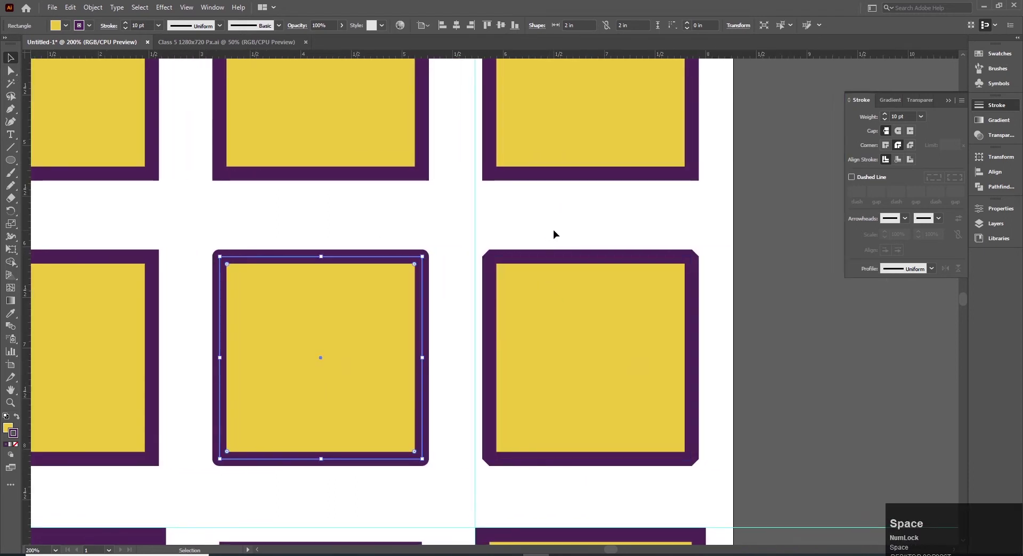
{"action": "left_click", "coordinate": [557, 231]}
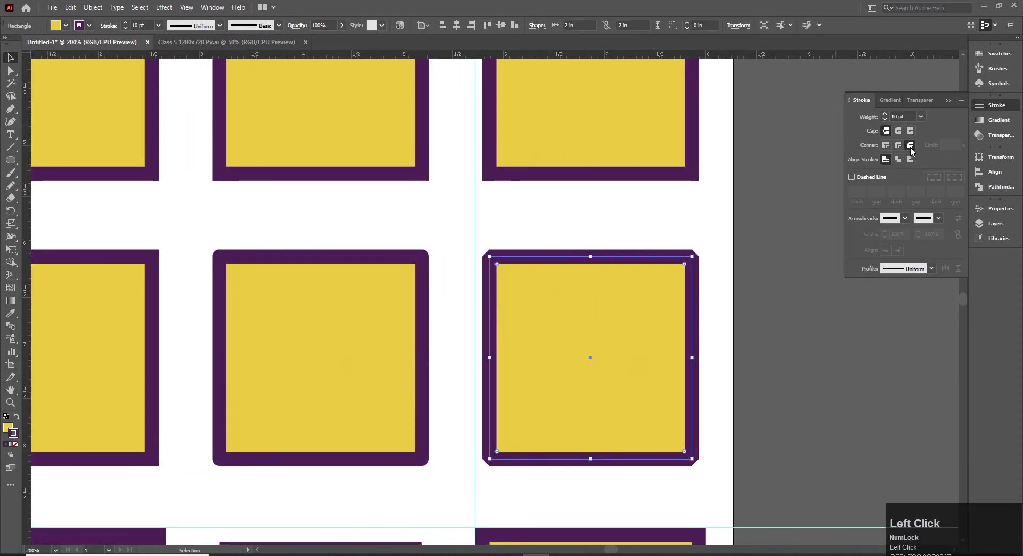
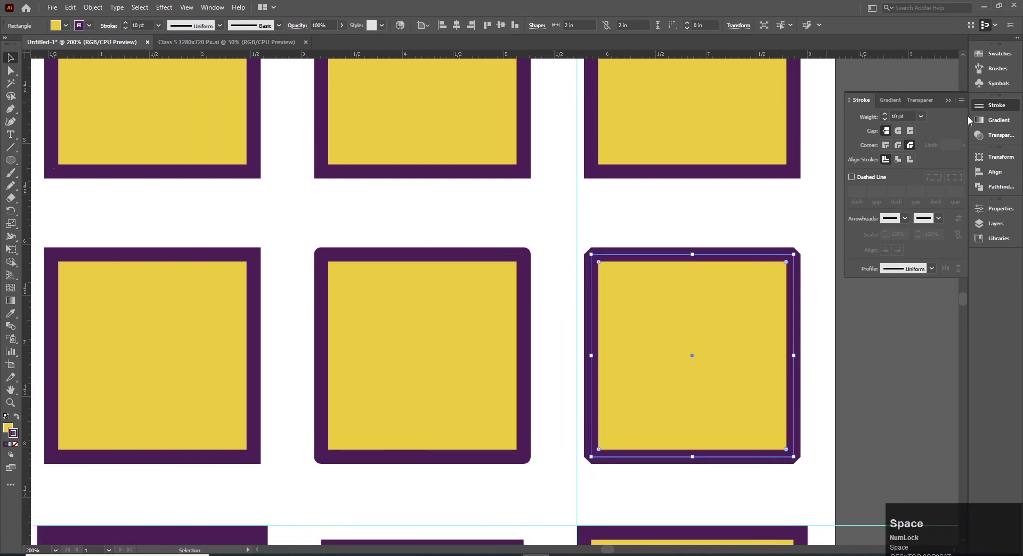
{"action": "left_click", "coordinate": [902, 151]}
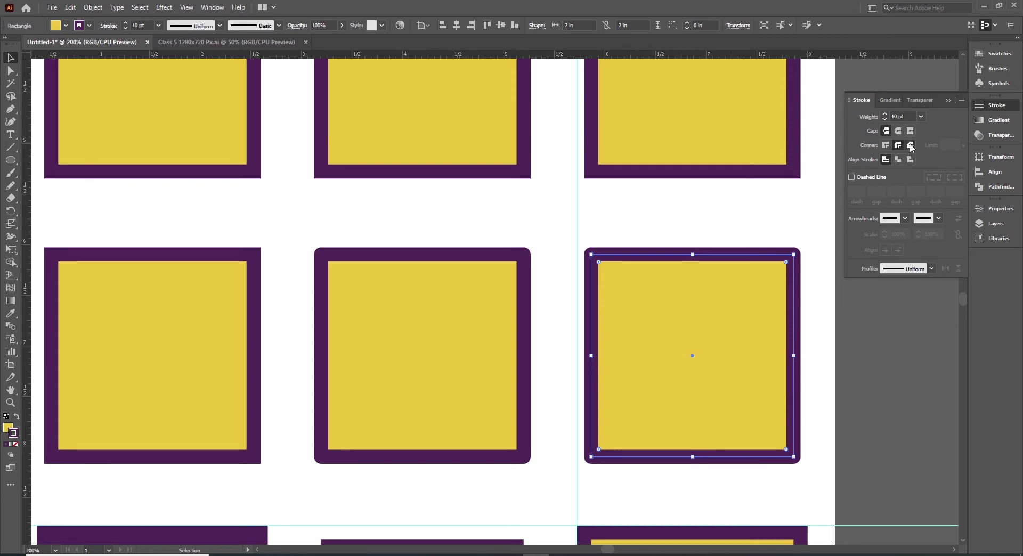
{"action": "left_click", "coordinate": [912, 146]}
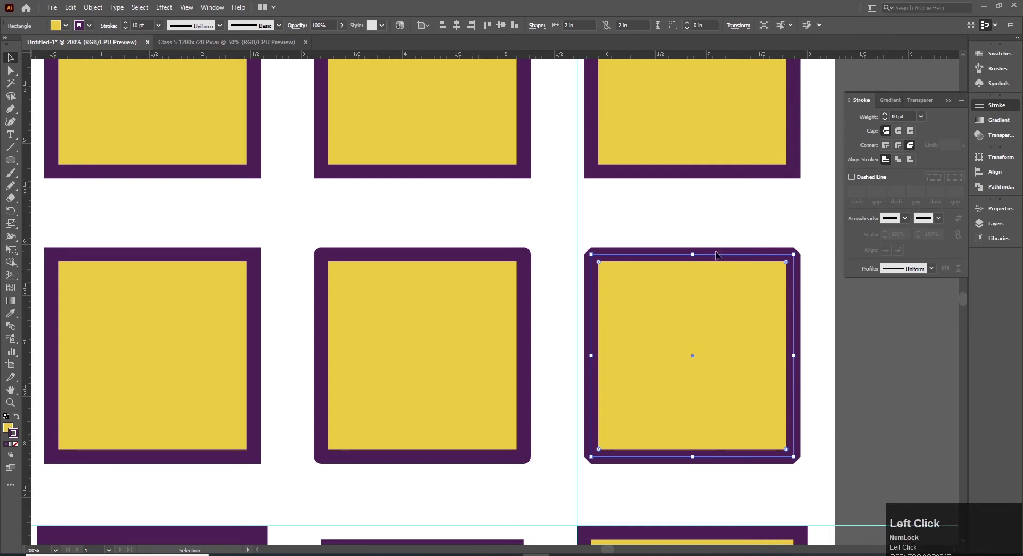
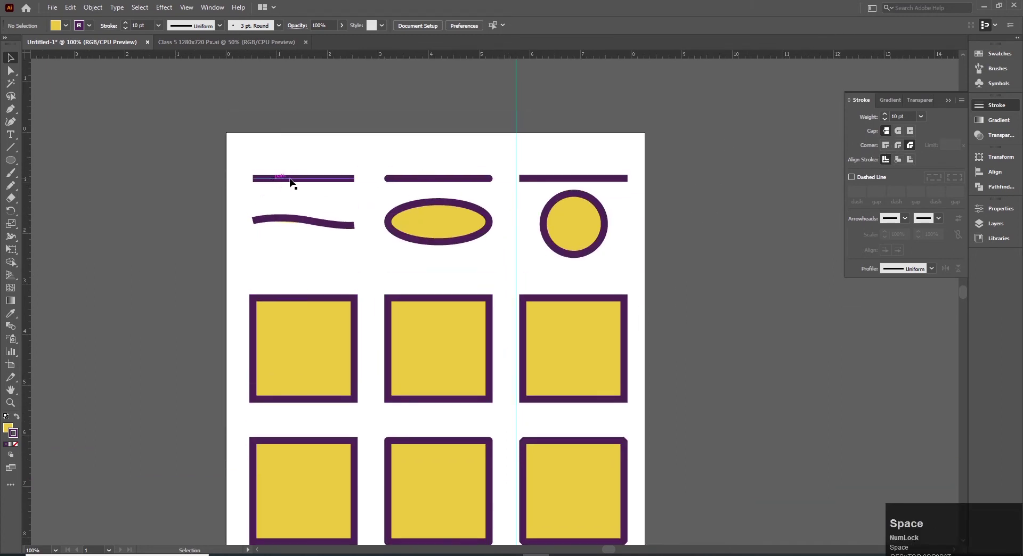
Step: Give the middle top line Round Cap ends and the right line Projecting Cap ends
{"action": "left_click", "coordinate": [298, 181]}
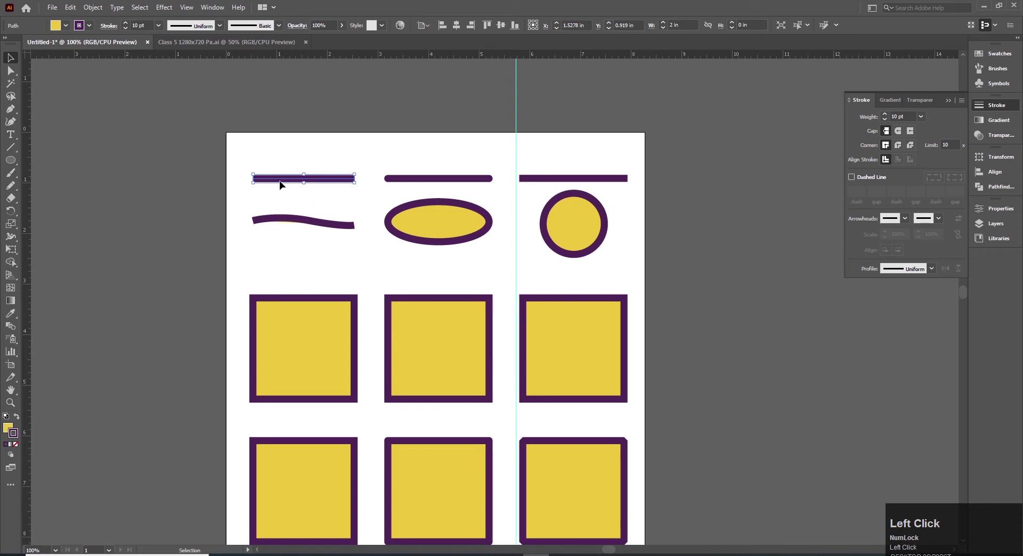
{"action": "left_click", "coordinate": [431, 183]}
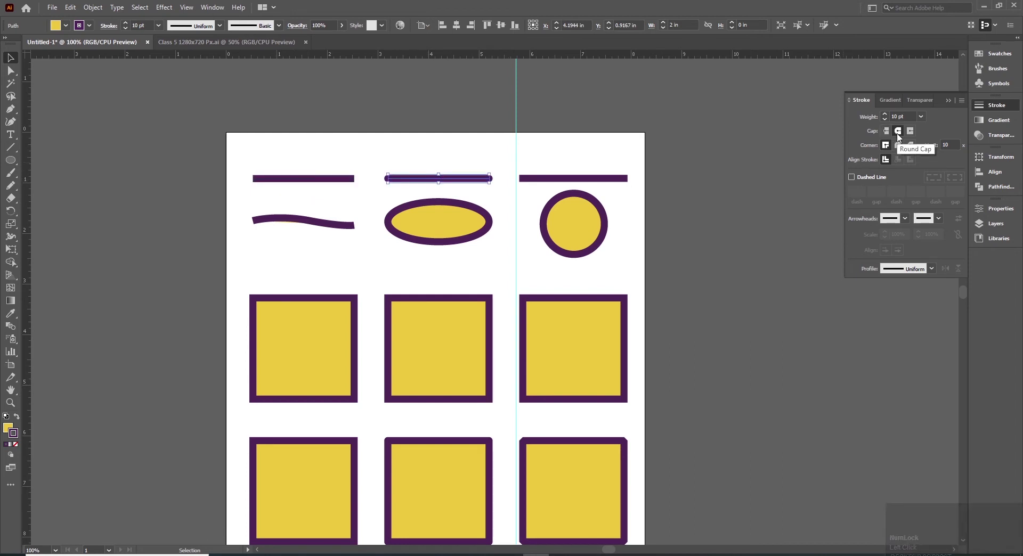
{"action": "double_click", "coordinate": [899, 136]}
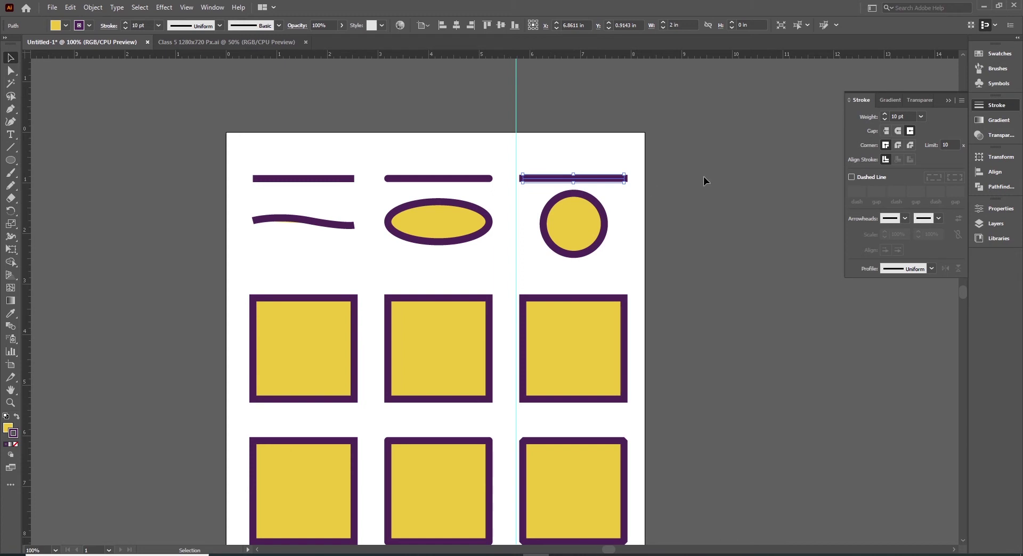
{"action": "left_click", "coordinate": [898, 135]}
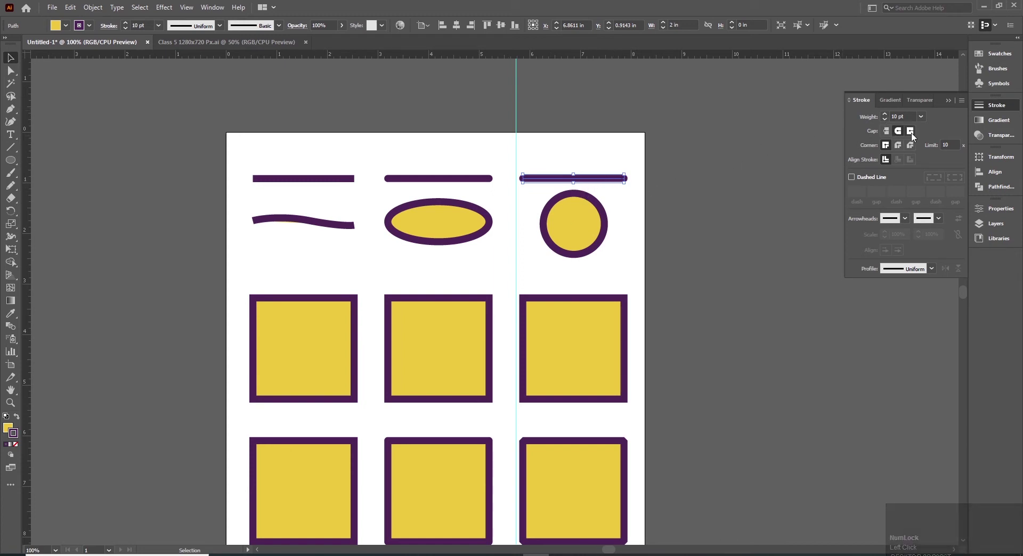
{"action": "double_click", "coordinate": [914, 136]}
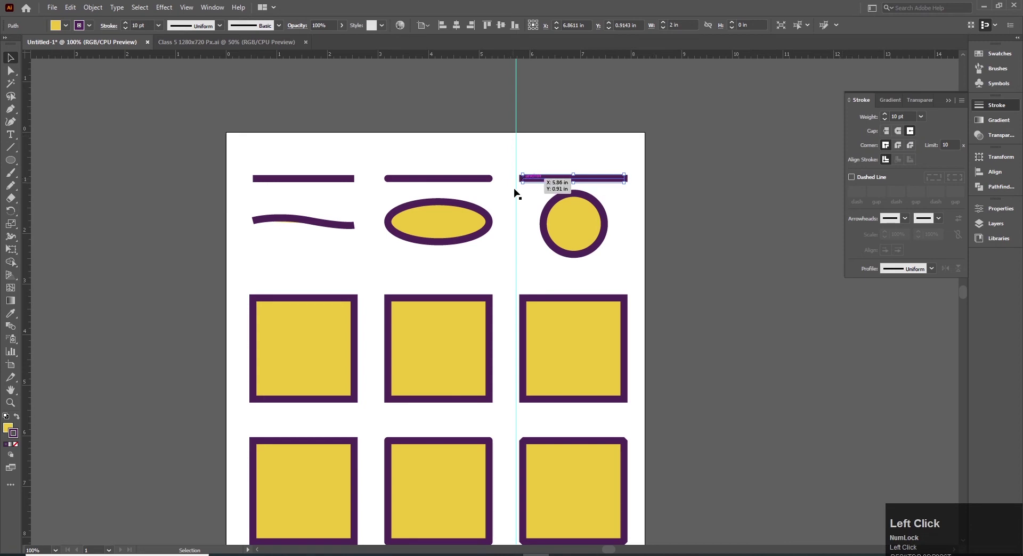
Step: Pan down to bring the lower rows of squares into view
{"action": "double_click", "coordinate": [624, 261]}
{"action": "key", "text": "space"}
{"action": "key", "text": "space"}
{"action": "key", "text": "space"}
{"action": "left_click_drag", "start_coordinate": [715, 489], "coordinate": [682, 290]}
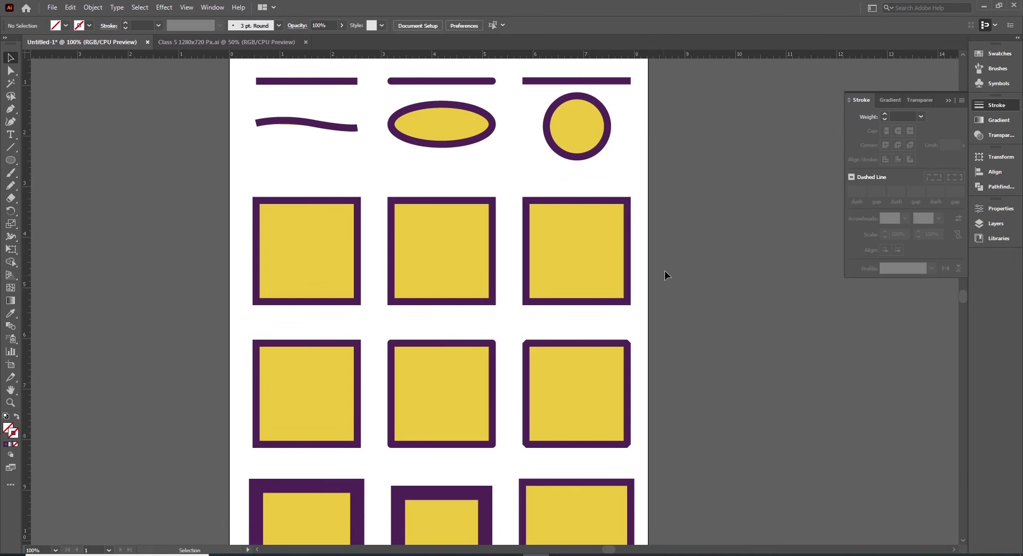
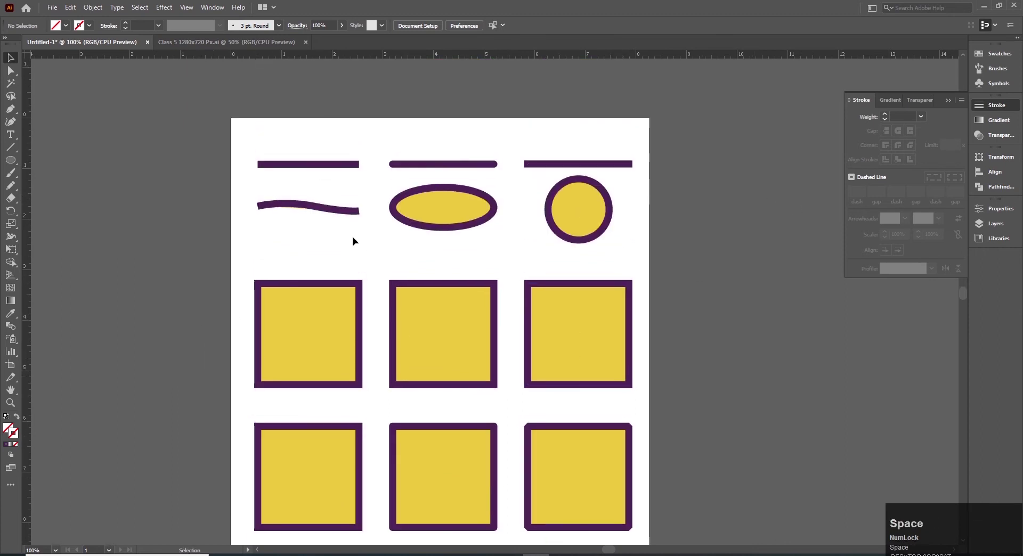
Step: Set the left square's stroke to None and the middle square's yellow fill to None
{"action": "left_click", "coordinate": [316, 165]}
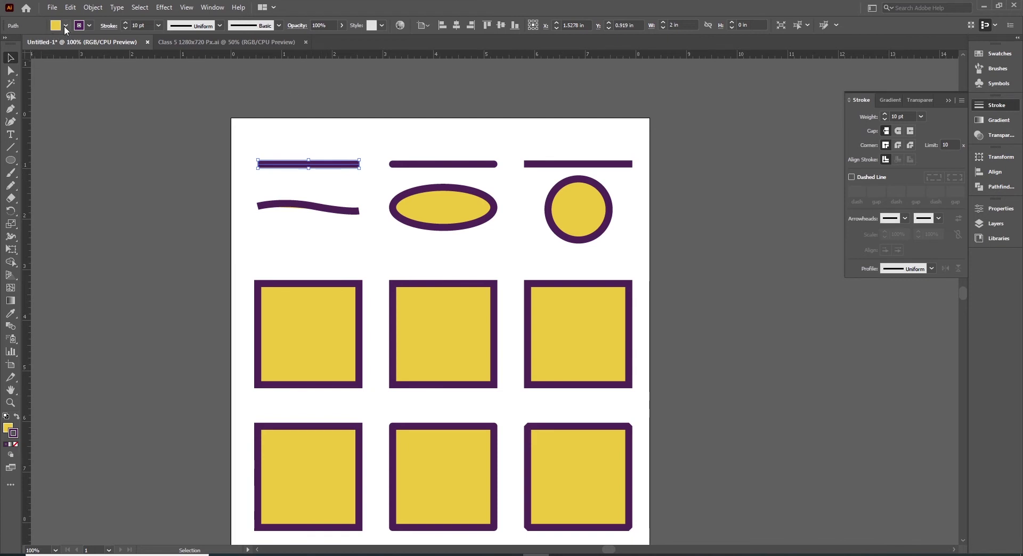
{"action": "left_click", "coordinate": [66, 29]}
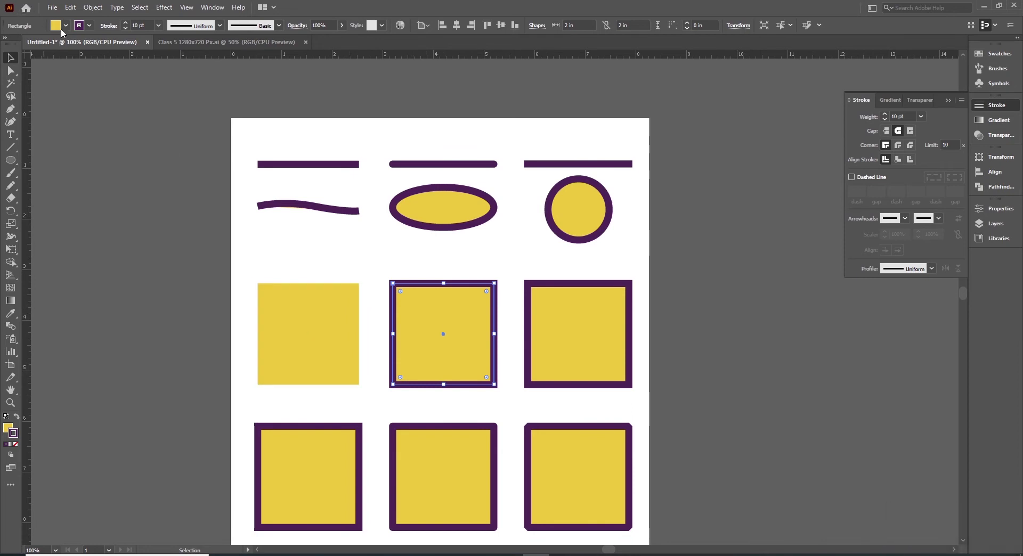
{"action": "left_click", "coordinate": [66, 28]}
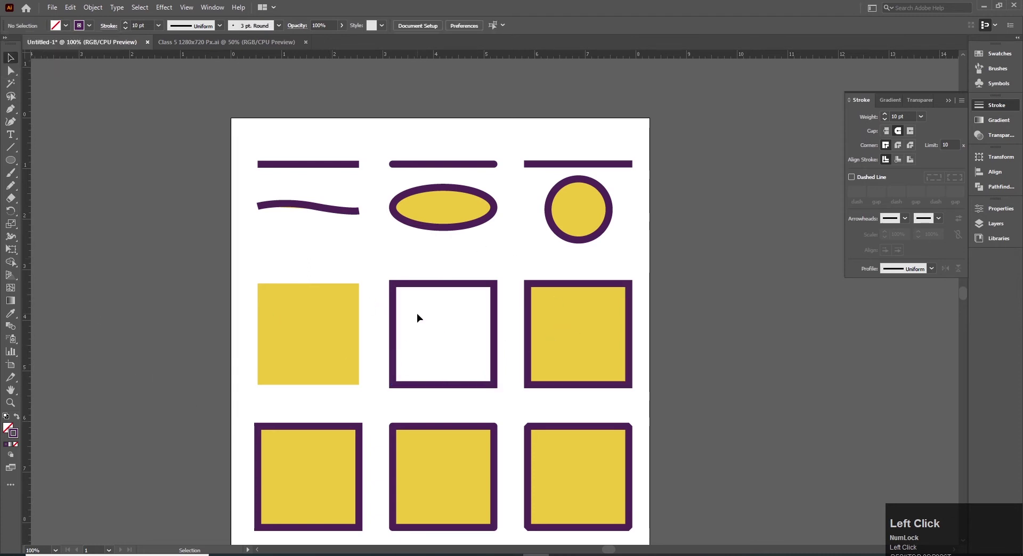
Step: Pan to the second row and set its left square's fill to None
{"action": "key", "text": "space"}
{"action": "left_click", "coordinate": [368, 408]}
{"action": "key", "text": "space"}
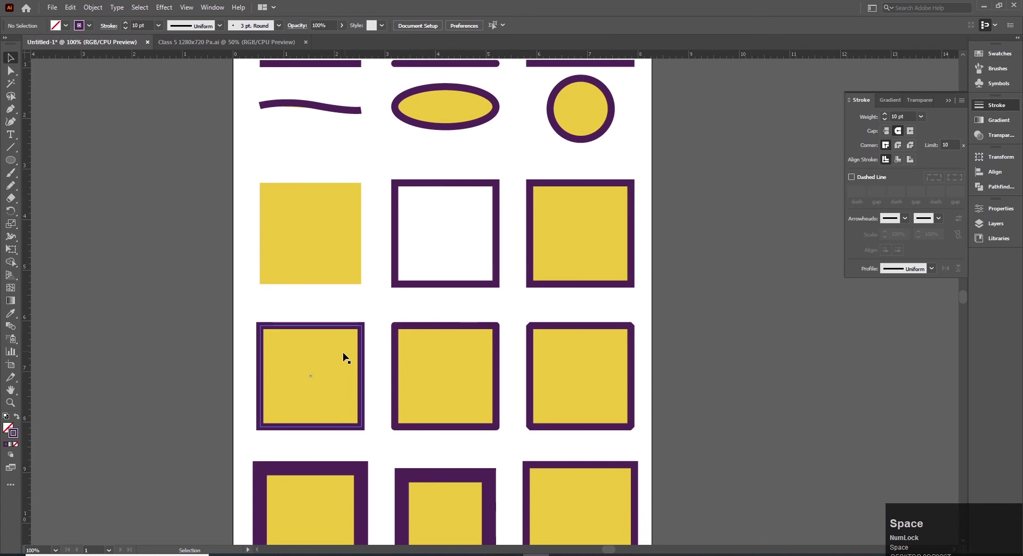
{"action": "left_click", "coordinate": [336, 361]}
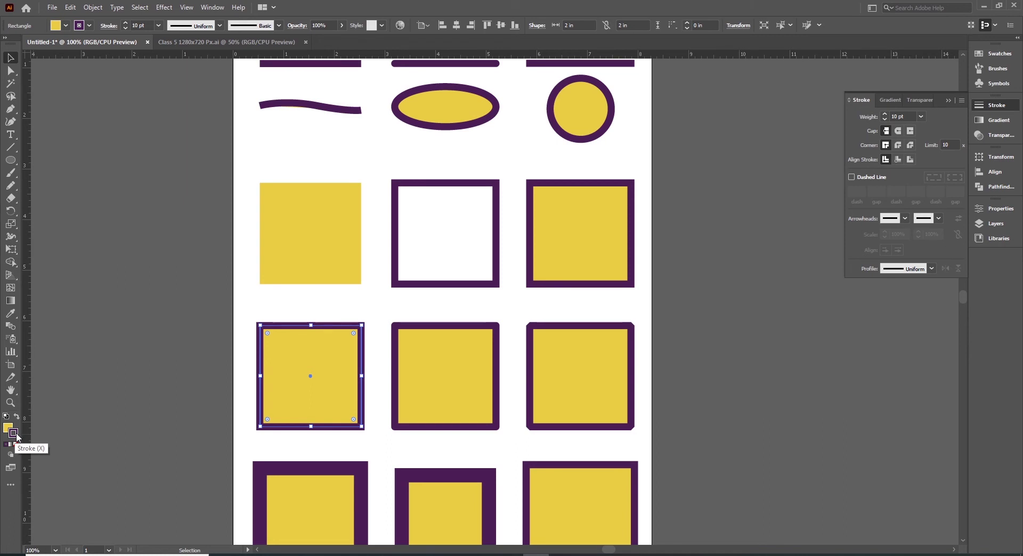
{"action": "key", "text": "x"}
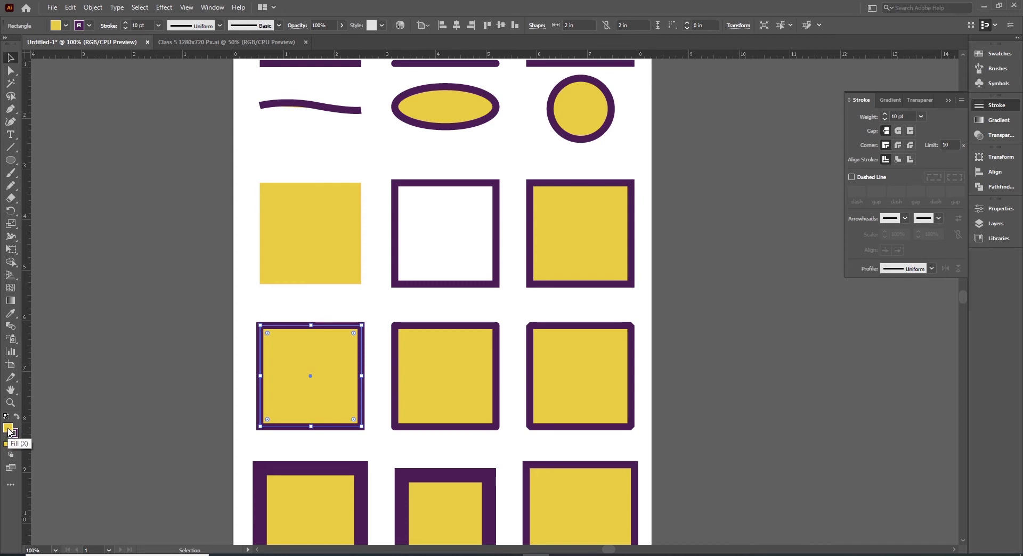
{"action": "left_click", "coordinate": [68, 27]}
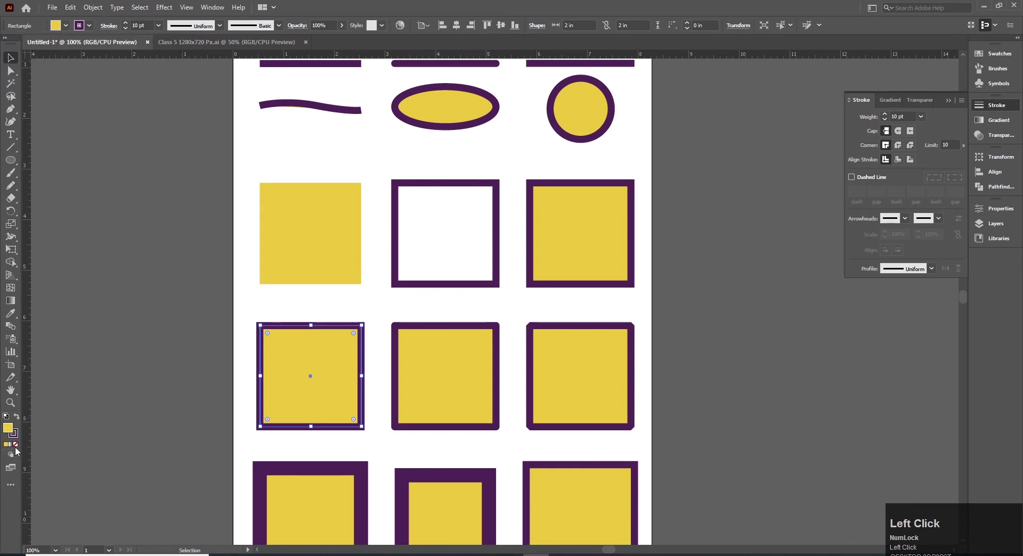
{"action": "left_click", "coordinate": [17, 447]}
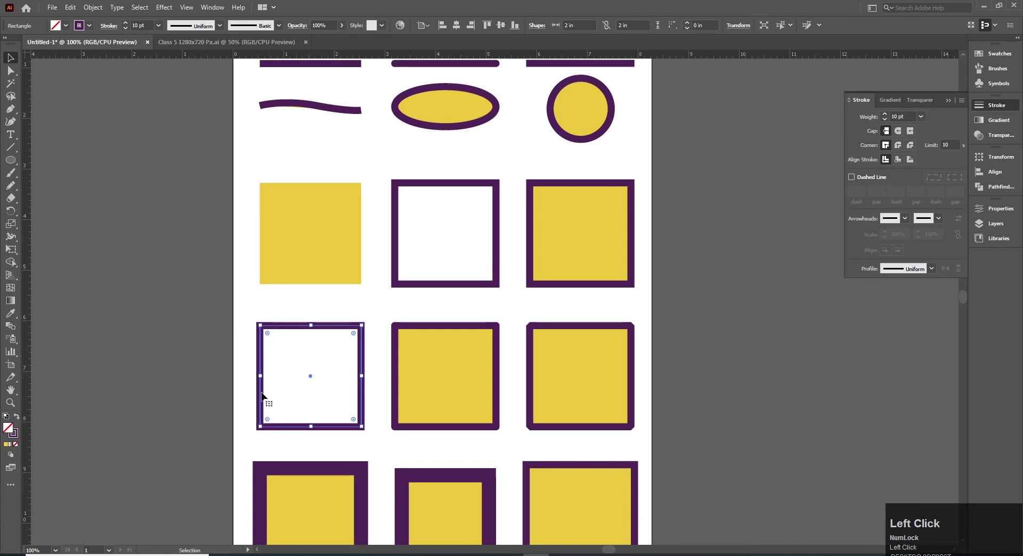
Step: Select the middle square of the second row and show its stroke colour settings
{"action": "left_click", "coordinate": [468, 357]}
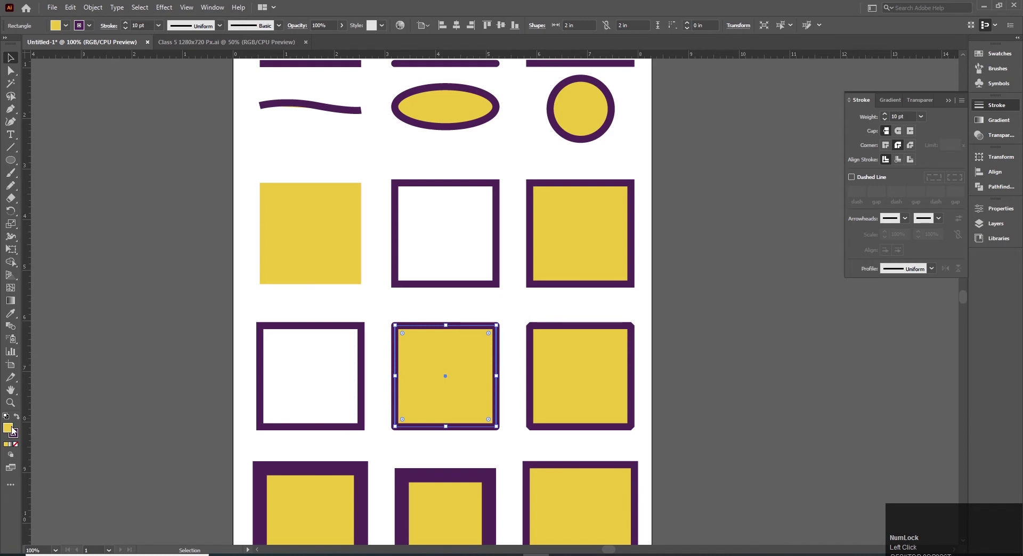
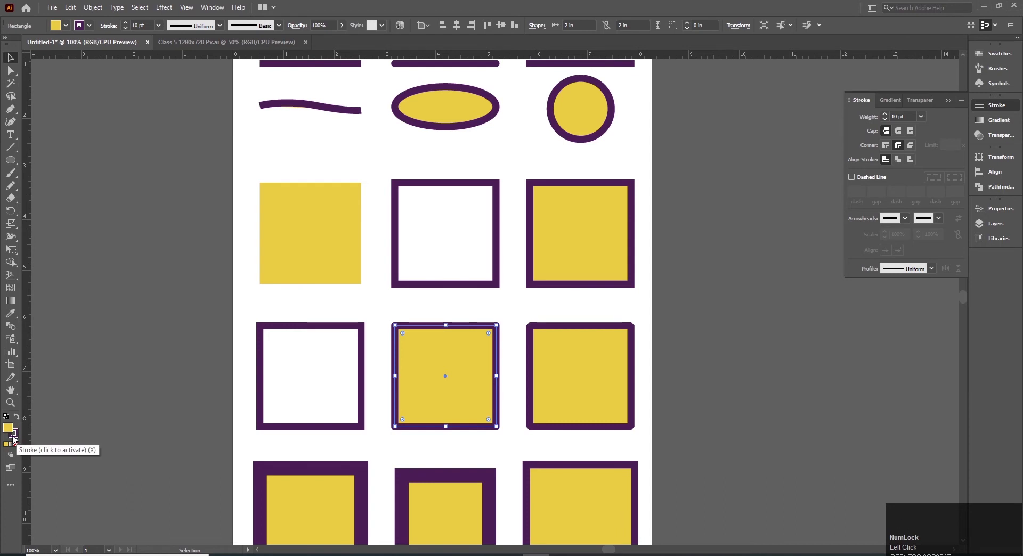
{"action": "left_click", "coordinate": [18, 439]}
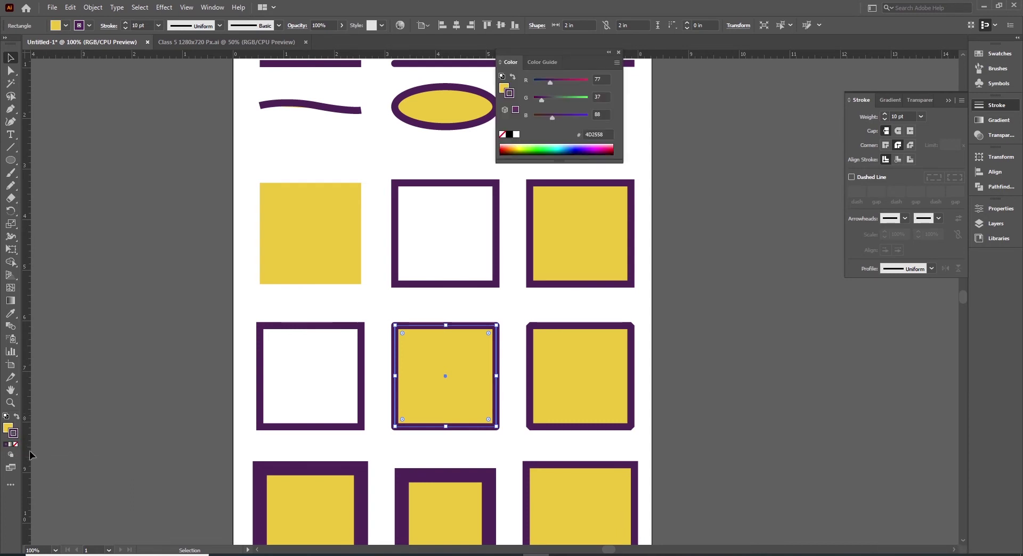
Step: Try a gradient on the middle square's stroke, then set the stroke to None and deselect
{"action": "left_click", "coordinate": [19, 448]}
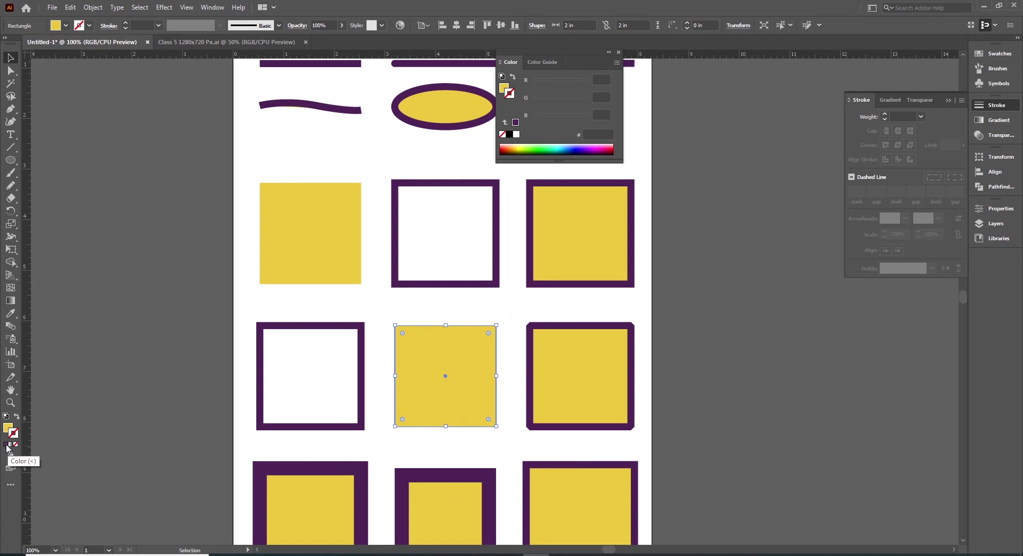
{"action": "left_click", "coordinate": [9, 448]}
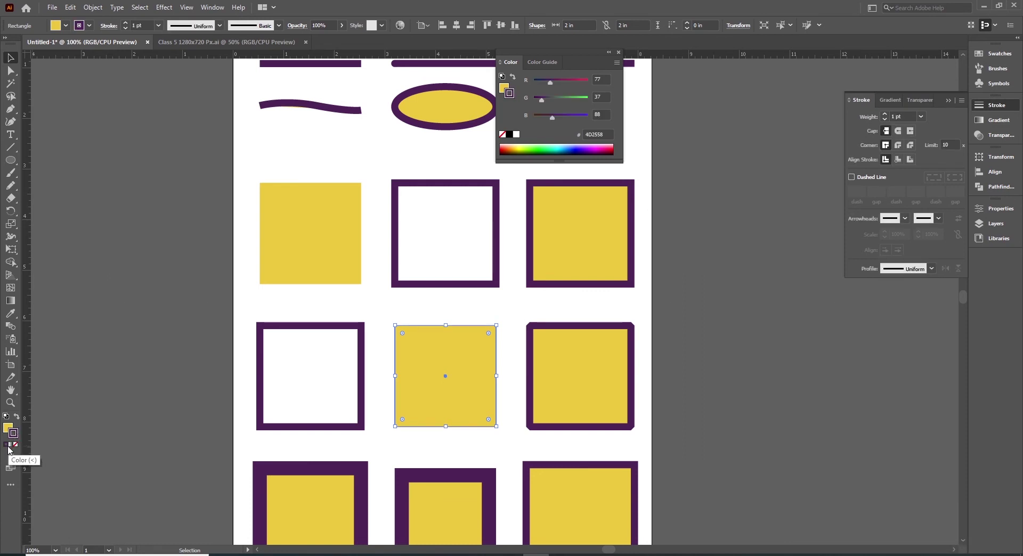
{"action": "left_click", "coordinate": [14, 446]}
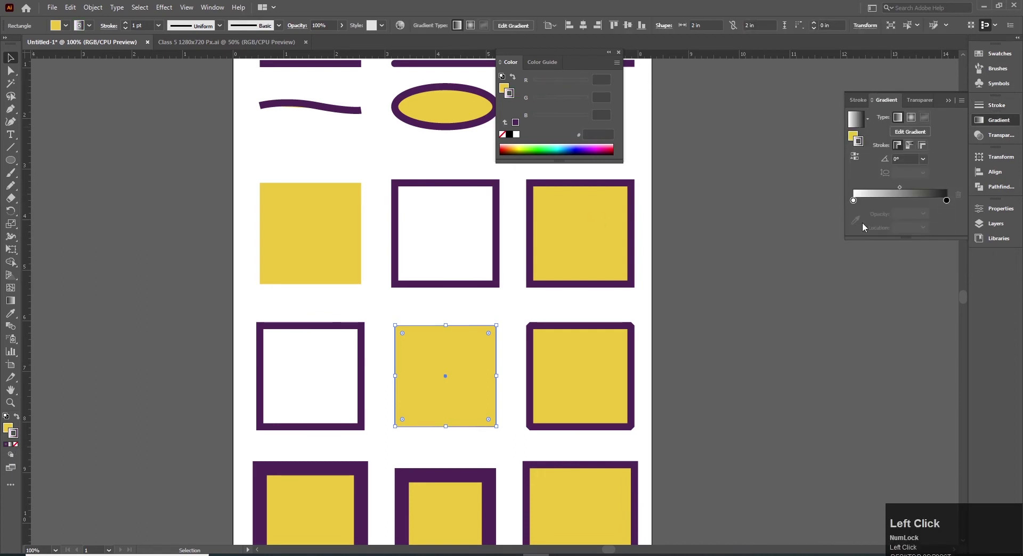
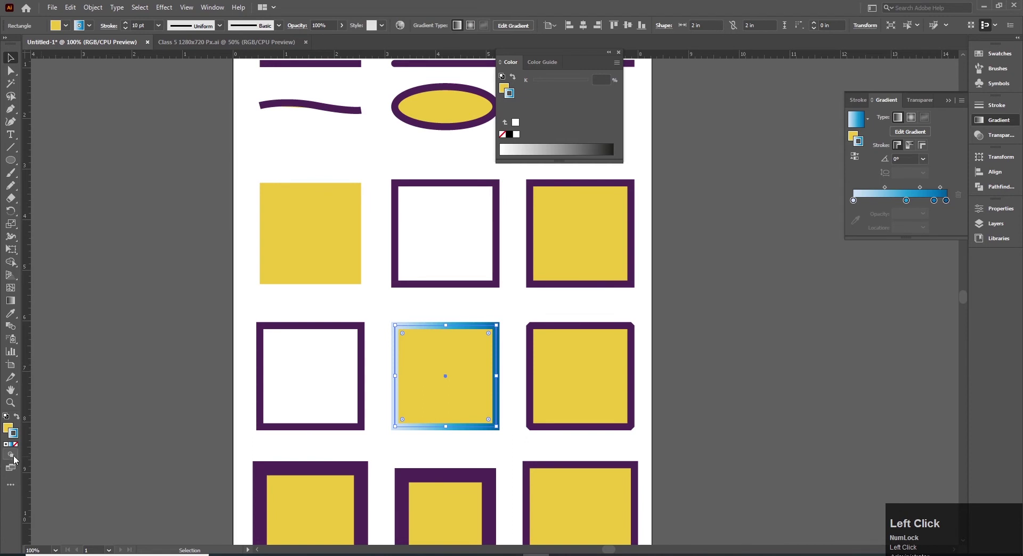
{"action": "left_click", "coordinate": [19, 447]}
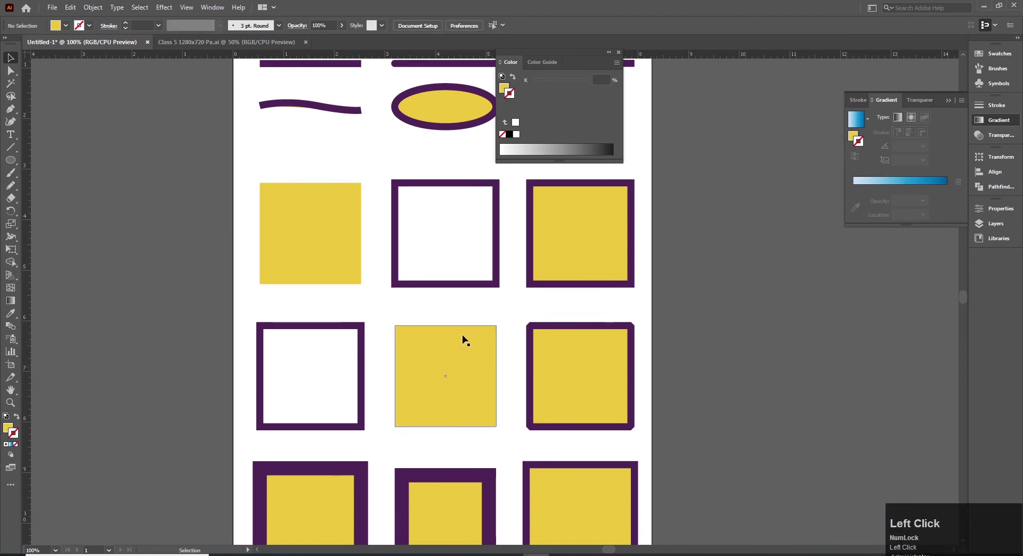
{"action": "left_click", "coordinate": [620, 57]}
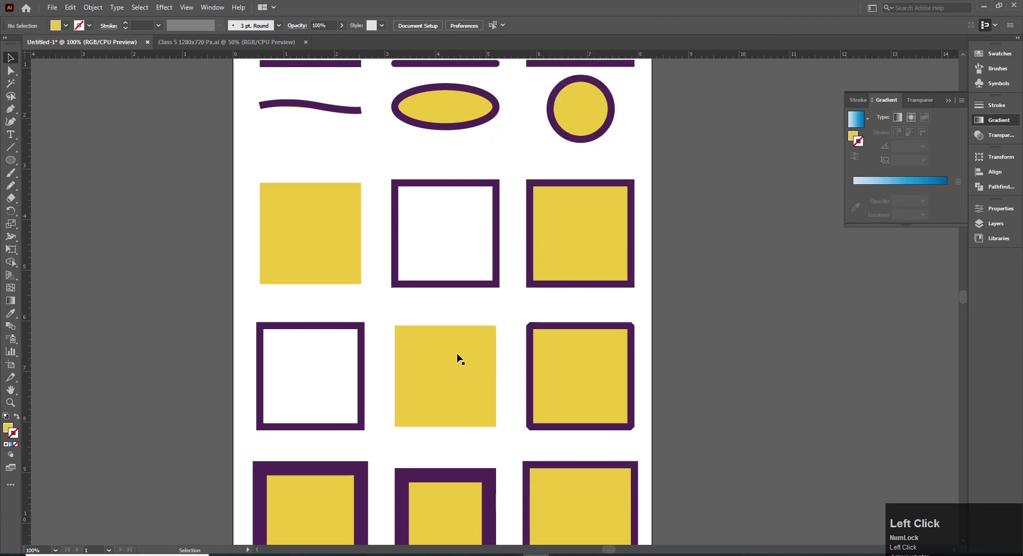
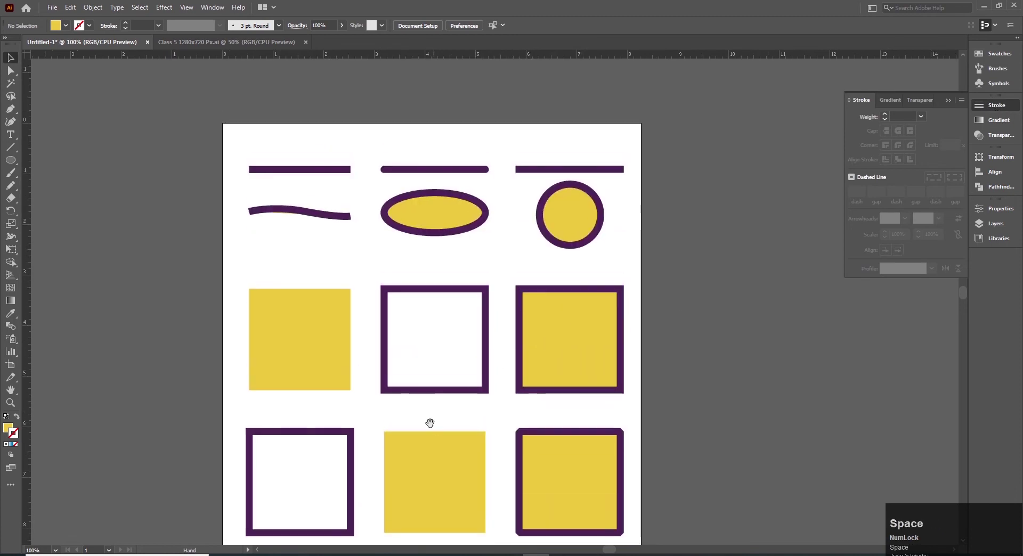
Step: Swap the left yellow square's fill and stroke so it becomes an empty purple outline
{"action": "left_click", "coordinate": [306, 379]}
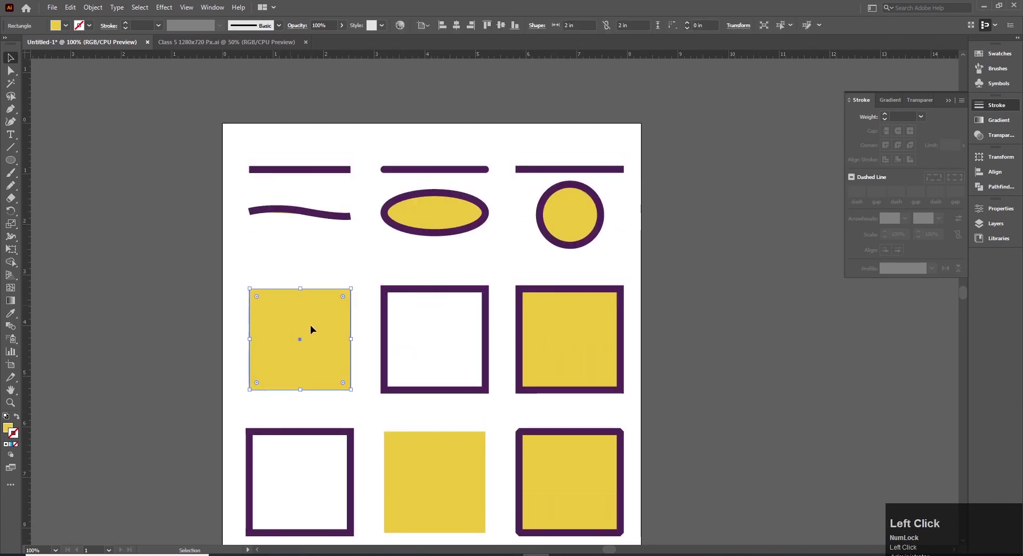
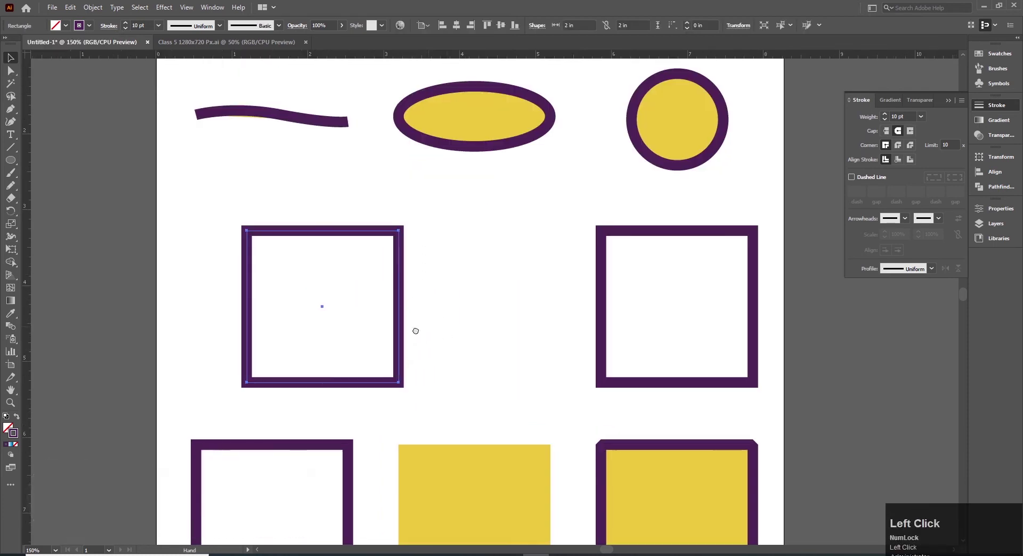
{"action": "key", "text": "space"}
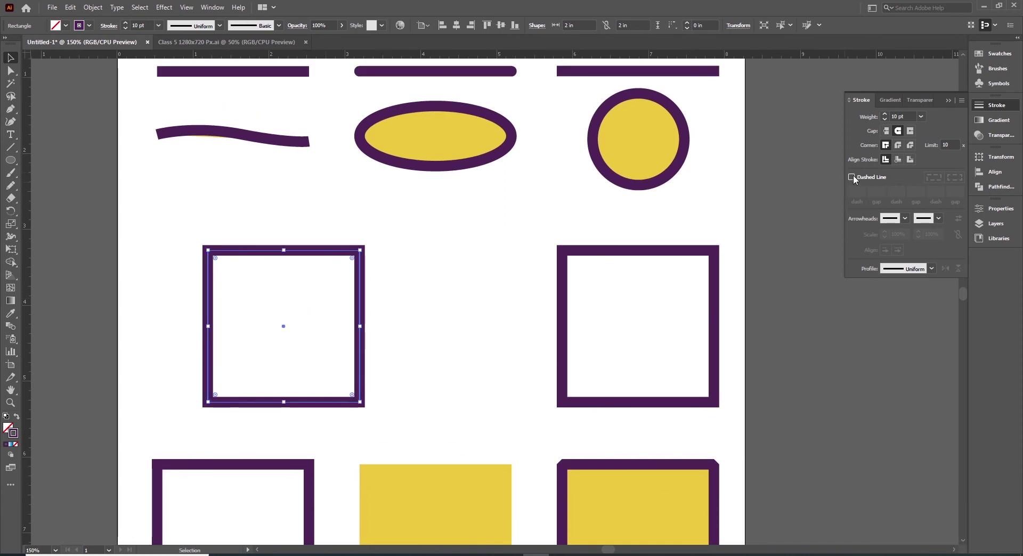
Step: Make the square's outline a thinner dashed line with 5 pt gaps
{"action": "left_click", "coordinate": [853, 182]}
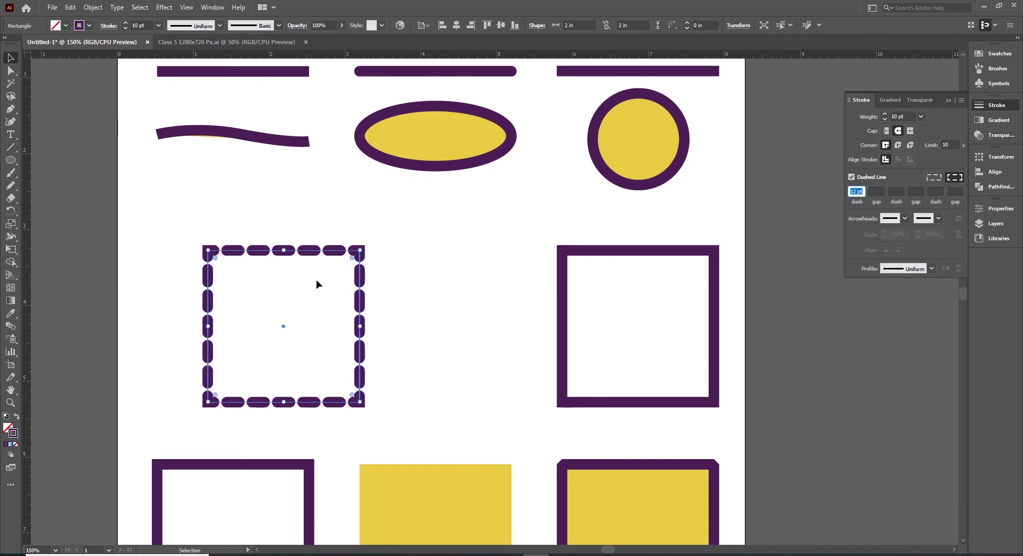
{"action": "left_click", "coordinate": [127, 32]}
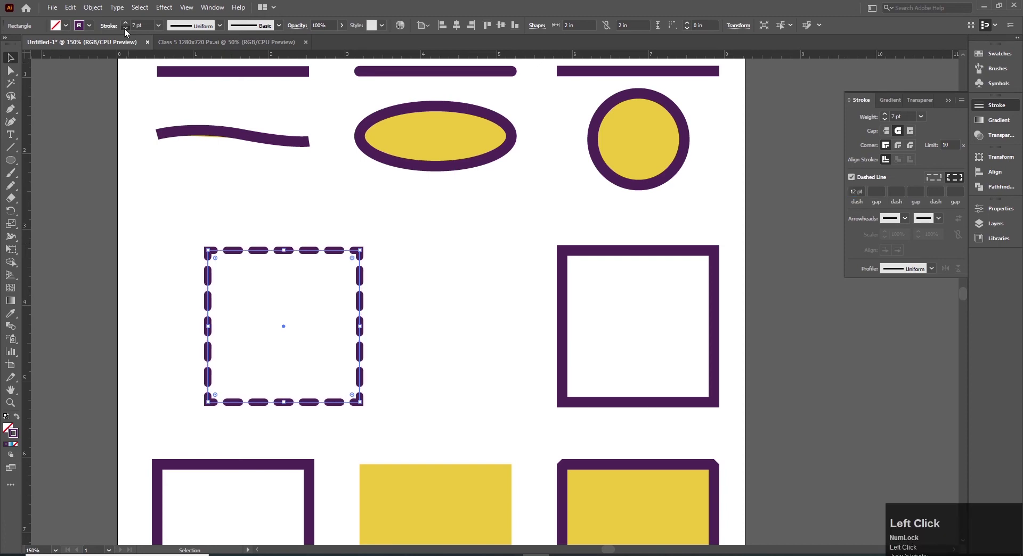
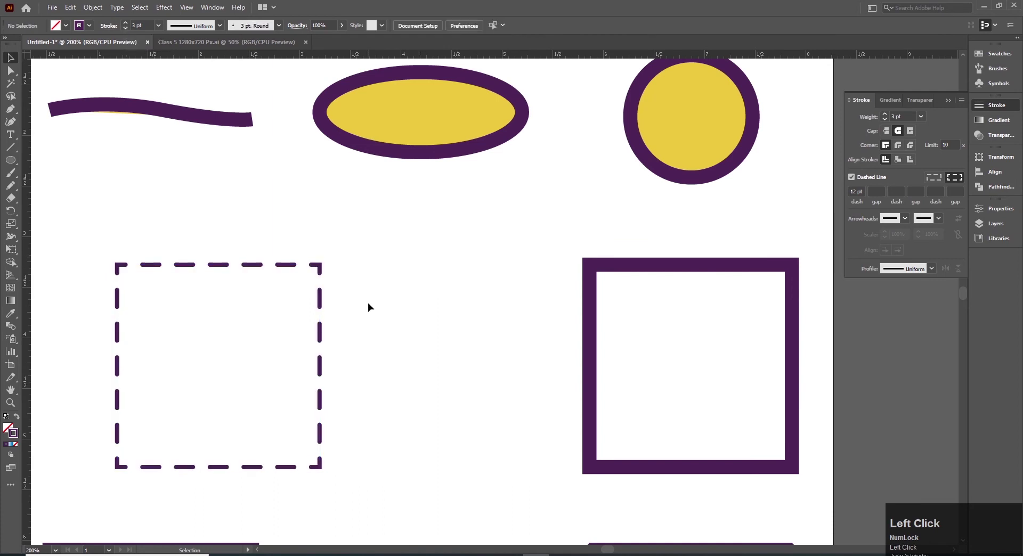
{"action": "double_click", "coordinate": [326, 271]}
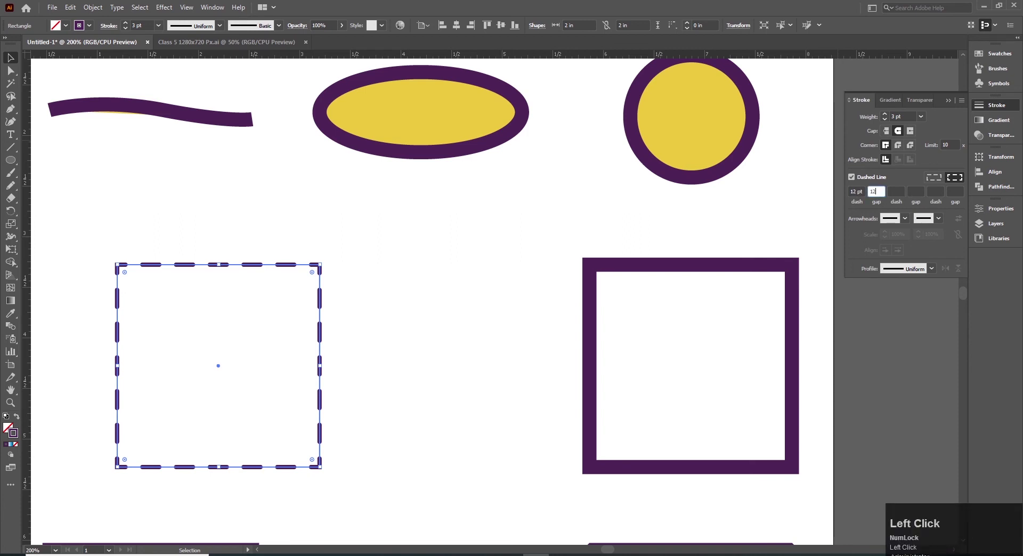
{"action": "key", "text": "Tab"}
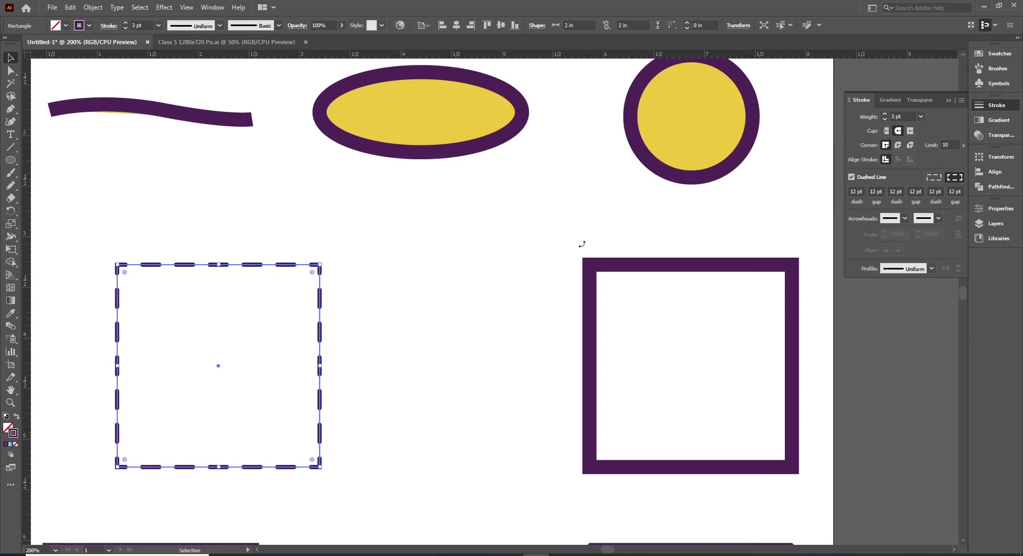
{"action": "key", "text": "v"}
{"action": "type", "text": "vv"}
{"action": "left_click", "coordinate": [415, 341]}
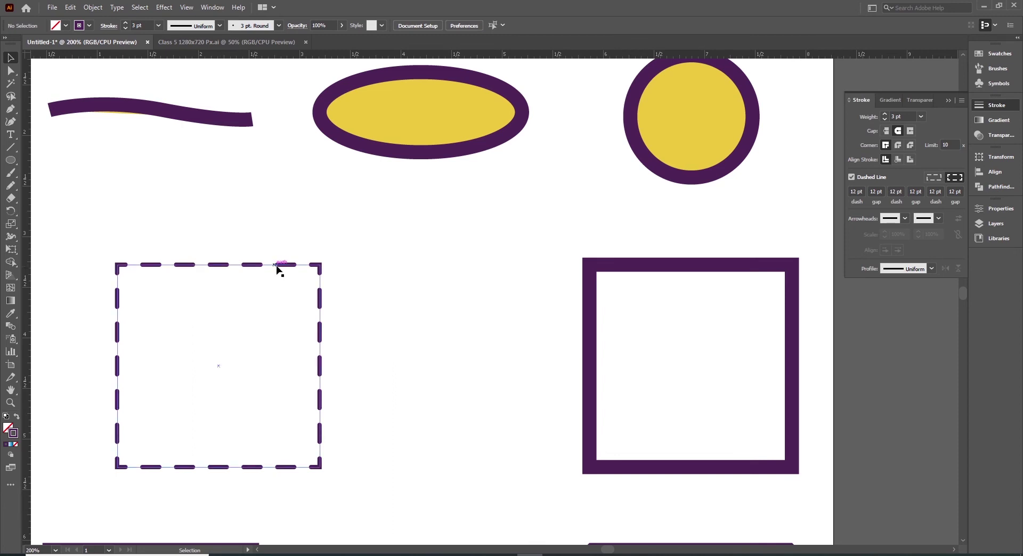
Step: Set the second dash to 5 pt for an alternating long-and-short dash pattern
{"action": "left_click", "coordinate": [293, 266]}
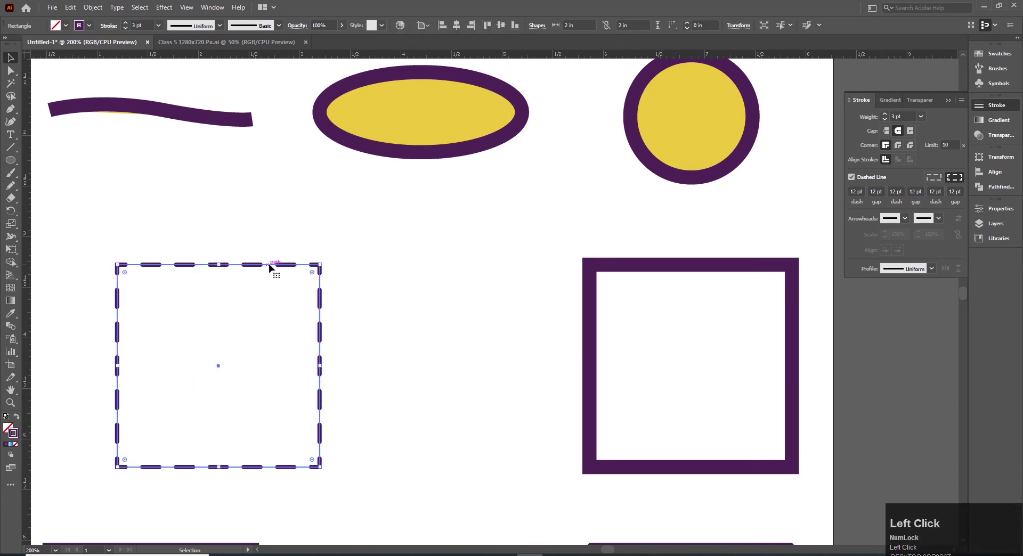
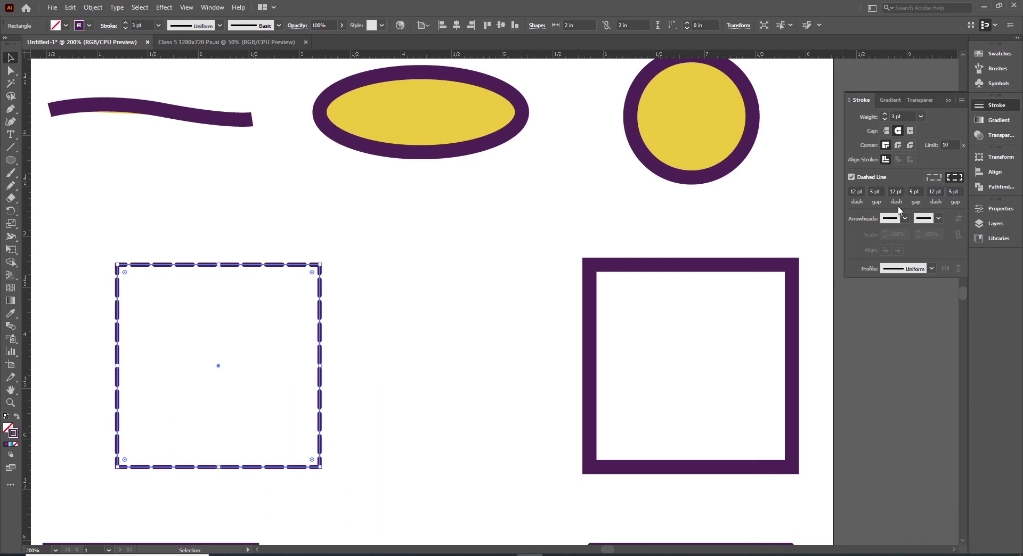
{"action": "left_click", "coordinate": [465, 406]}
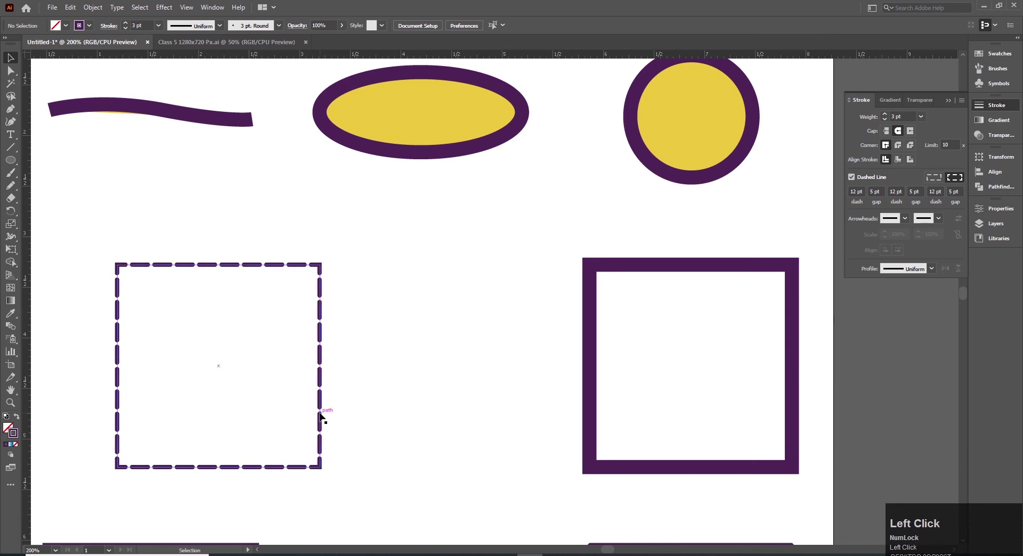
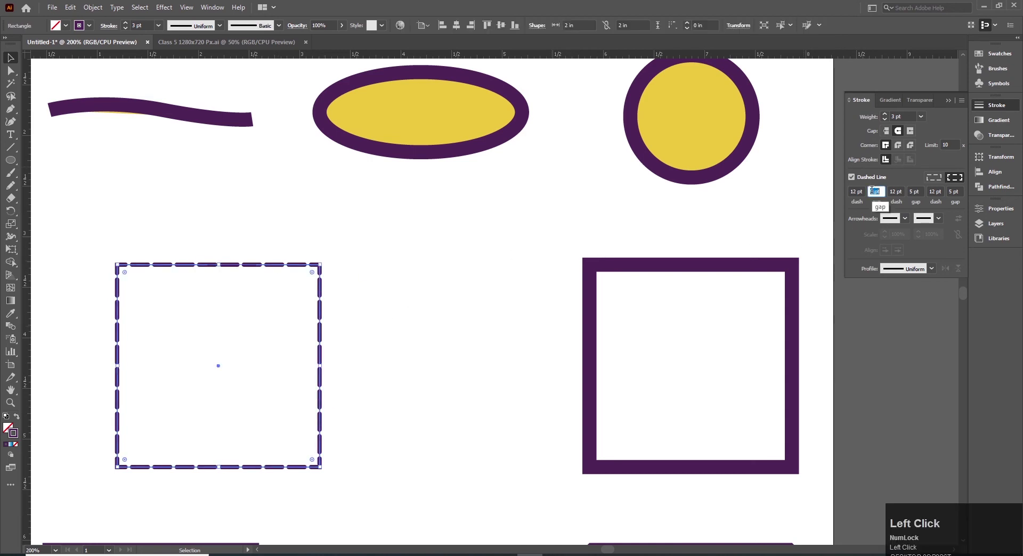
{"action": "key", "text": "Tab"}
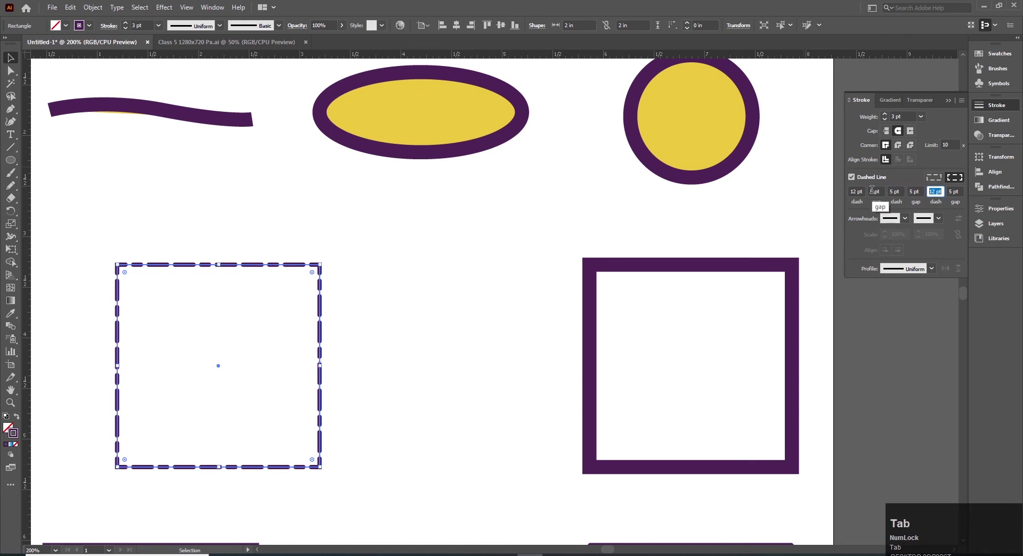
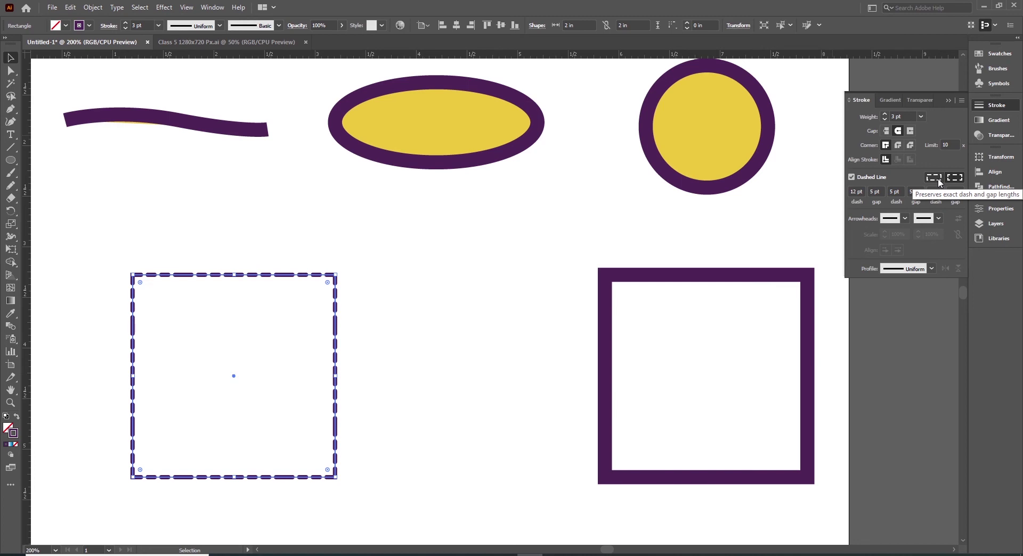
Step: Set the dashed outline to preserve exact dash and gap lengths at corners
{"action": "left_click", "coordinate": [941, 182]}
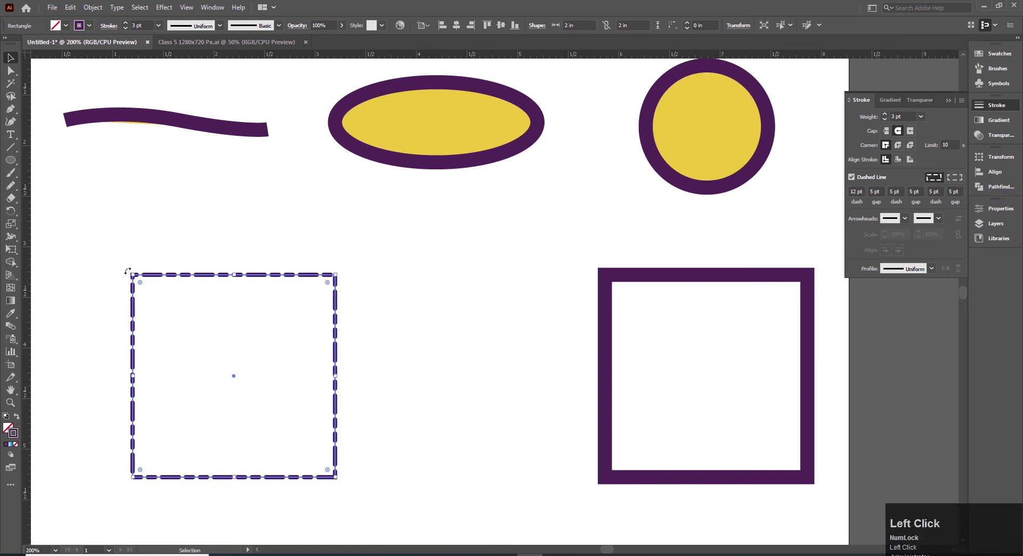
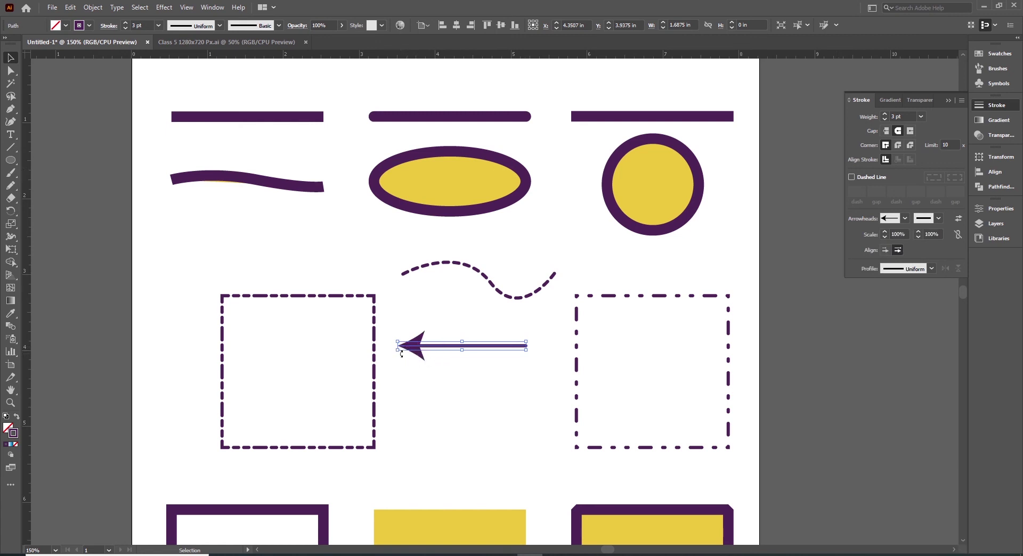
Step: Copy and paste the arrow line and move its arrowhead to the other end
{"action": "left_click", "coordinate": [437, 393]}
{"action": "key", "text": "p"}
{"action": "left_click", "coordinate": [428, 400]}
{"action": "key", "text": "p"}
{"action": "left_click", "coordinate": [400, 391]}
{"action": "key", "text": "v"}
{"action": "left_click", "coordinate": [507, 427]}
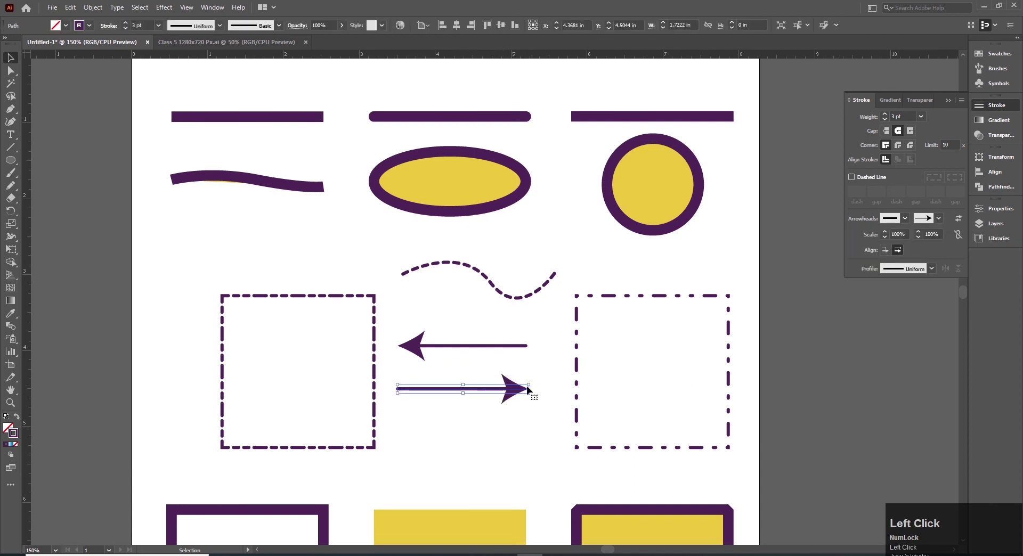
{"action": "left_click", "coordinate": [473, 444]}
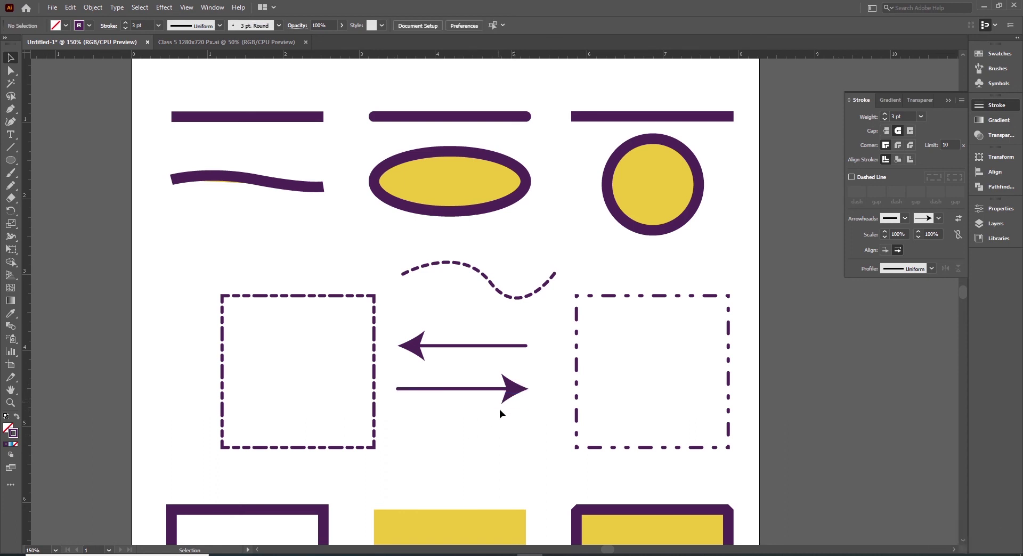
Step: Select the lower arrow line and scroll the start Arrowheads list
{"action": "left_click", "coordinate": [514, 392]}
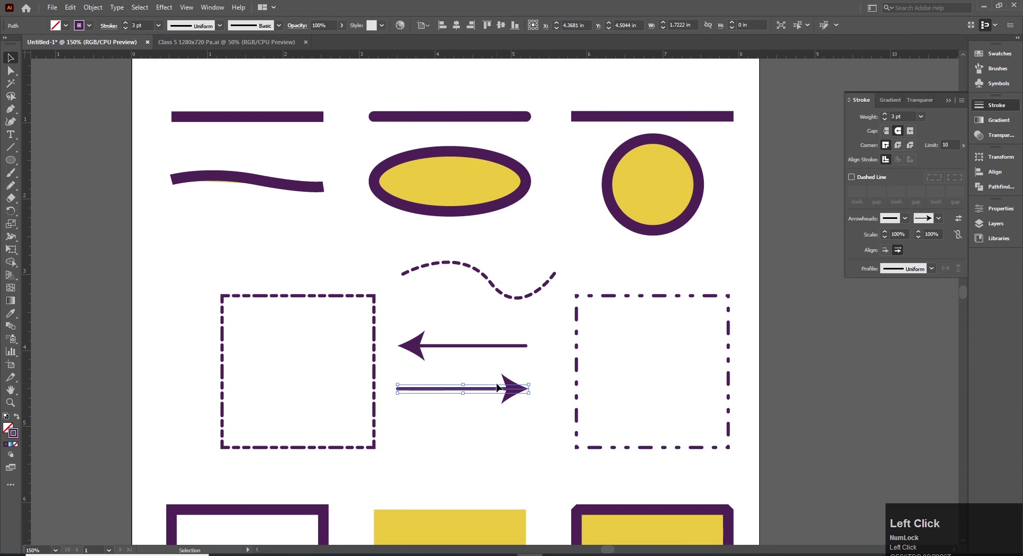
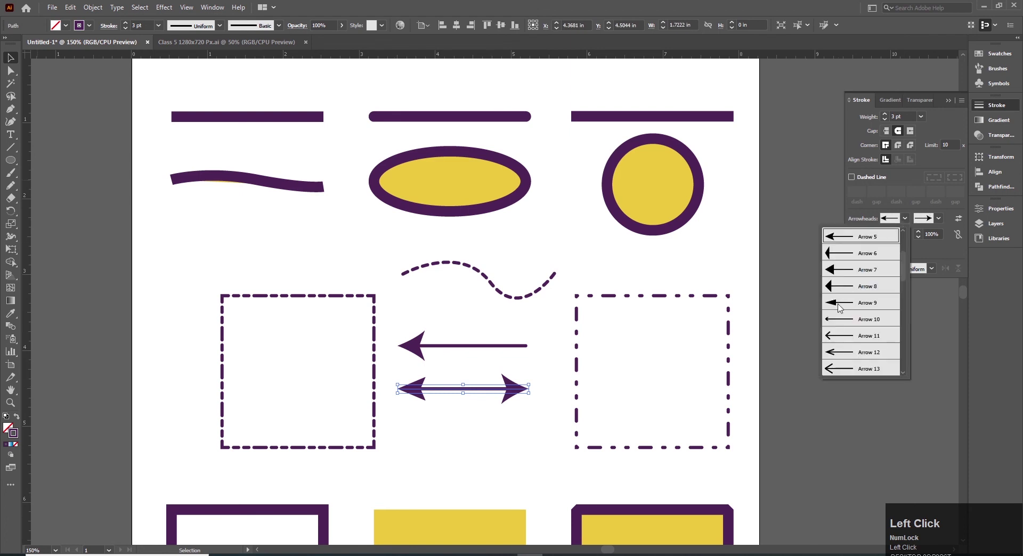
{"action": "scroll", "scroll_direction": "down", "scroll_amount": 3}
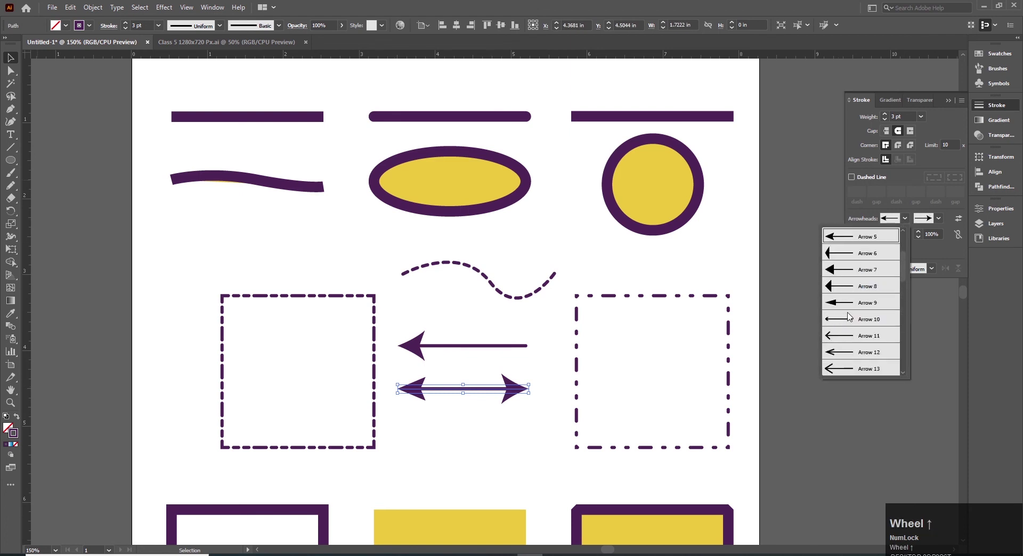
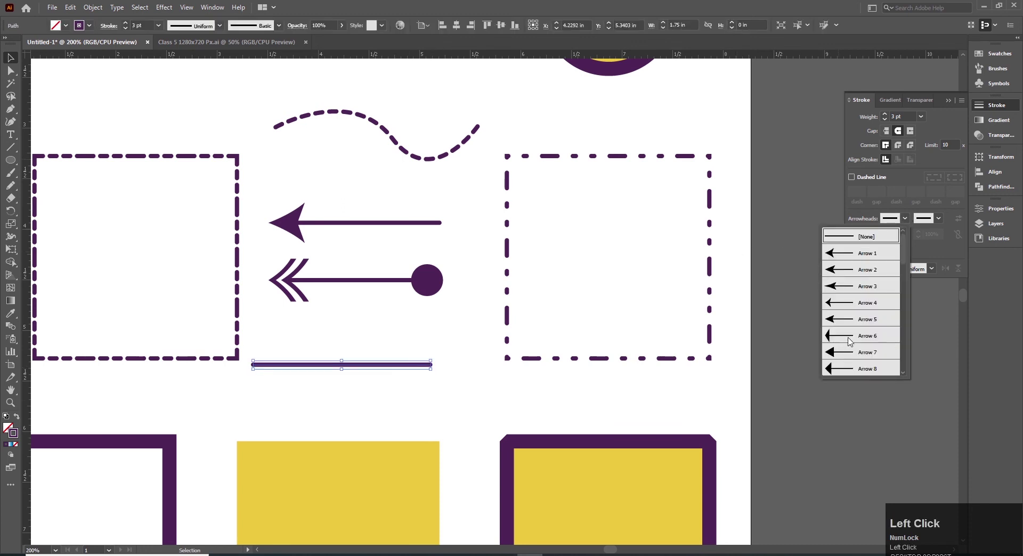
Step: Give the third line a start arrowhead and end bar scaled to 150% and 200%
{"action": "left_click", "coordinate": [850, 319]}
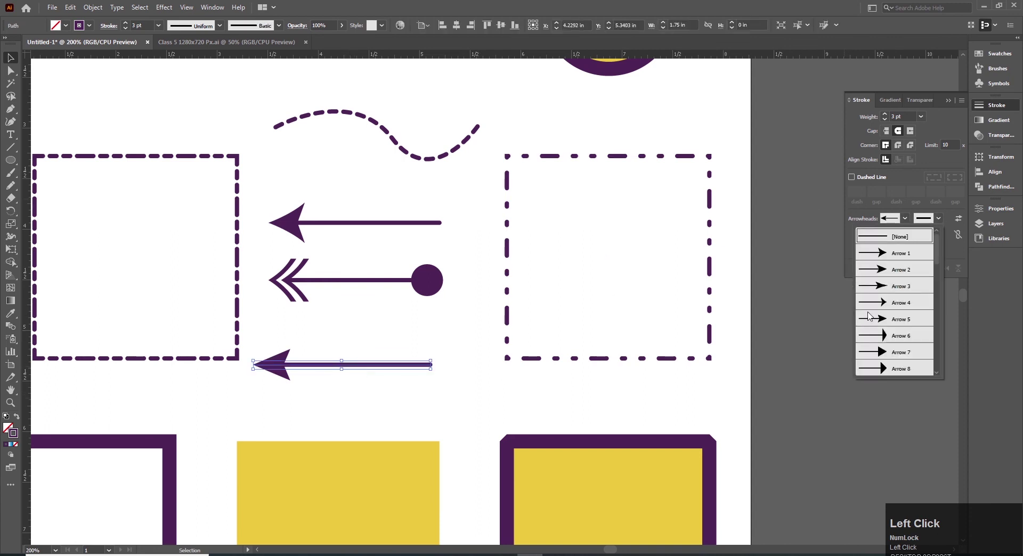
{"action": "scroll", "scroll_direction": "down", "scroll_amount": 3}
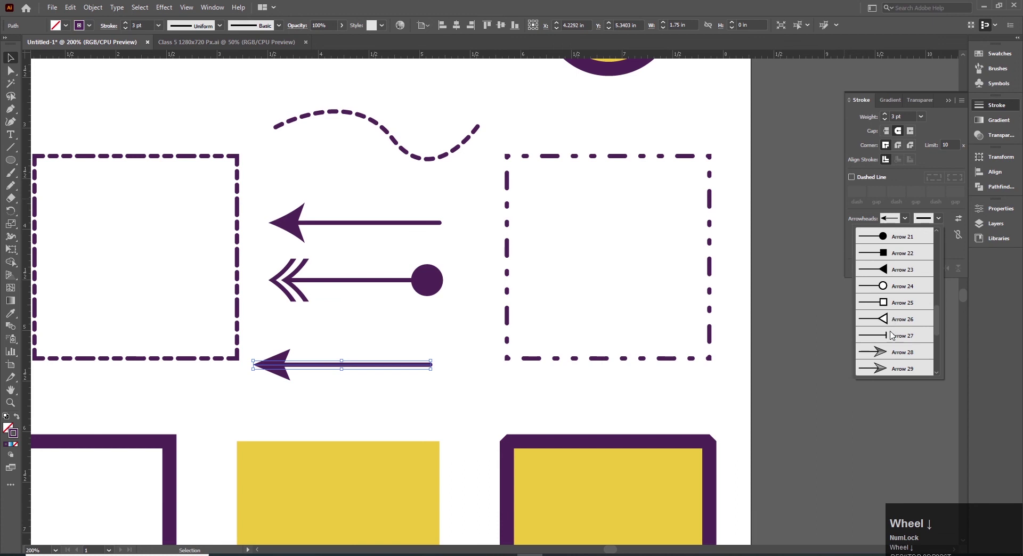
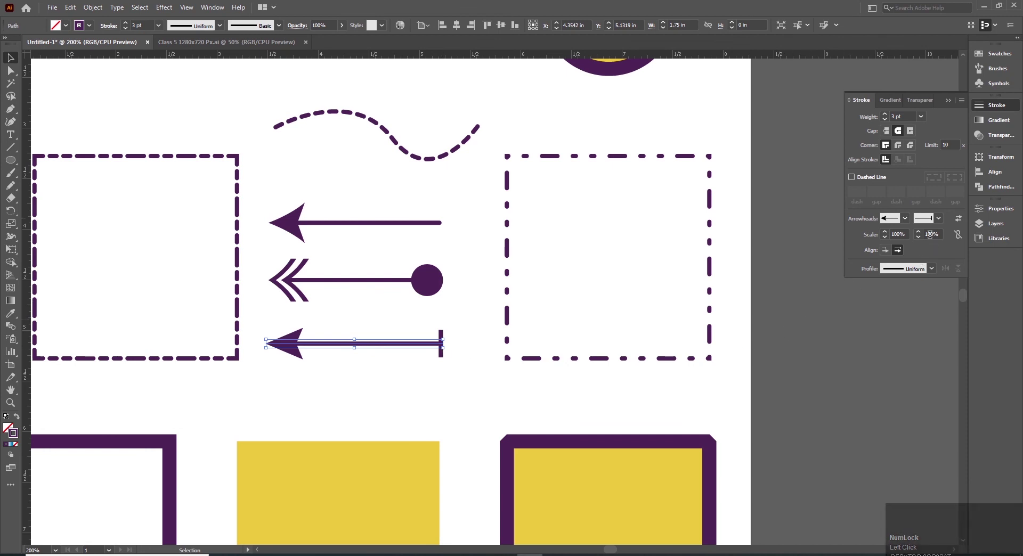
{"action": "left_click", "coordinate": [311, 385]}
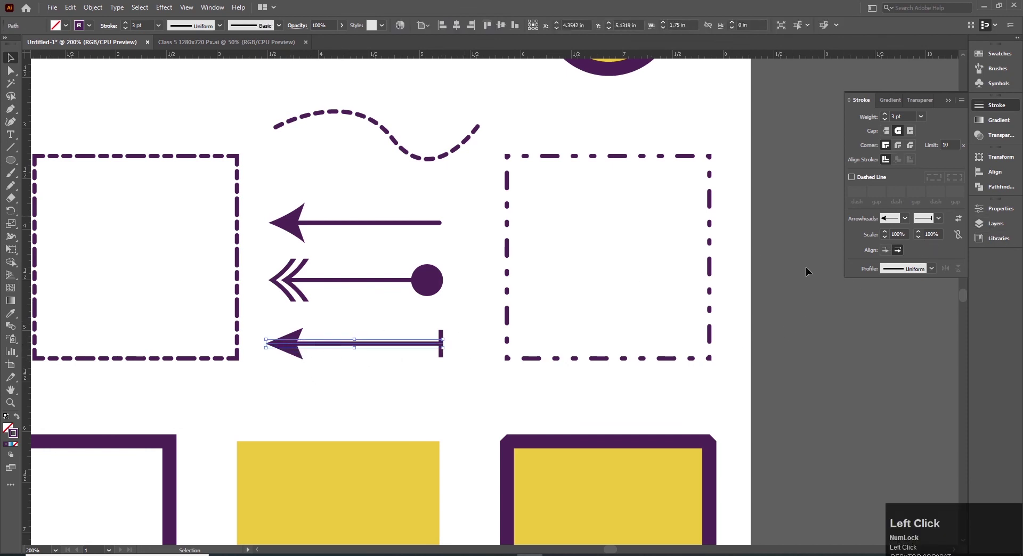
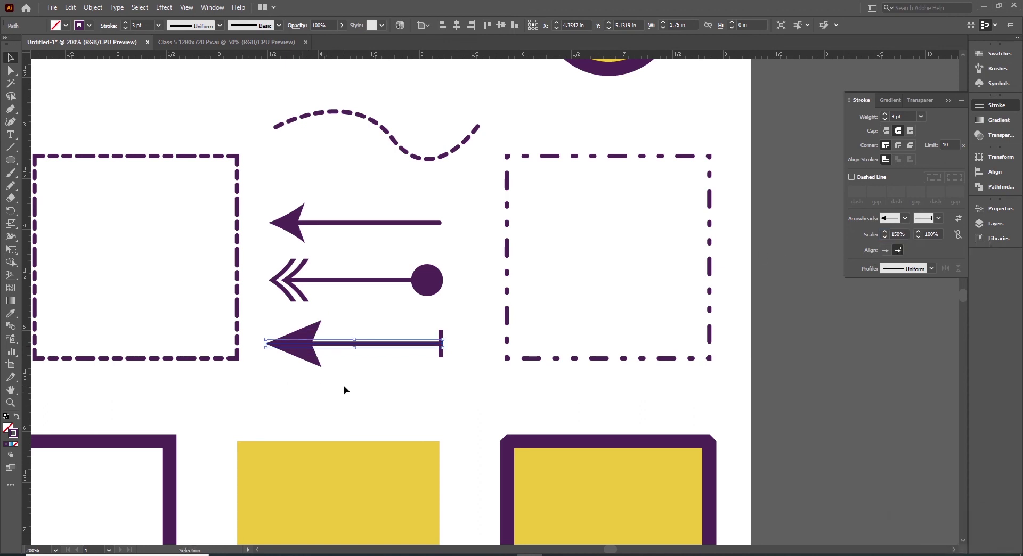
{"action": "left_click", "coordinate": [346, 389]}
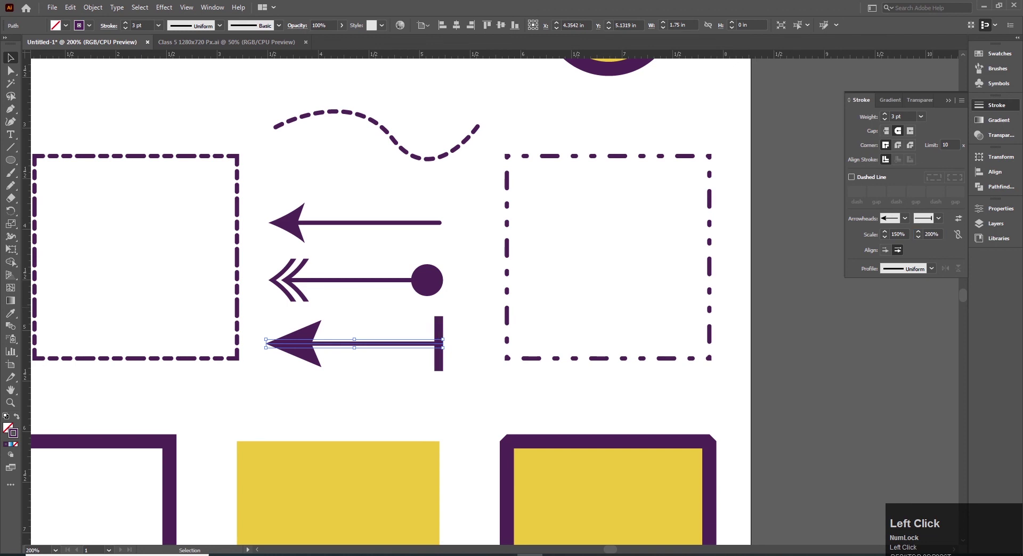
{"action": "left_click", "coordinate": [458, 384]}
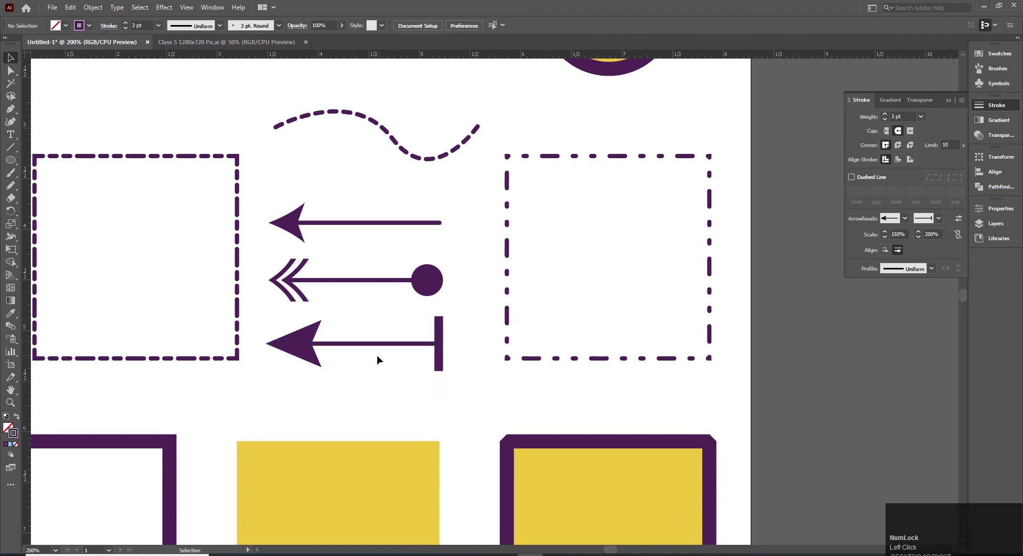
Step: Try thinner and thicker stroke weights on the third arrow with arrowheads reset to 100%
{"action": "double_click", "coordinate": [368, 312]}
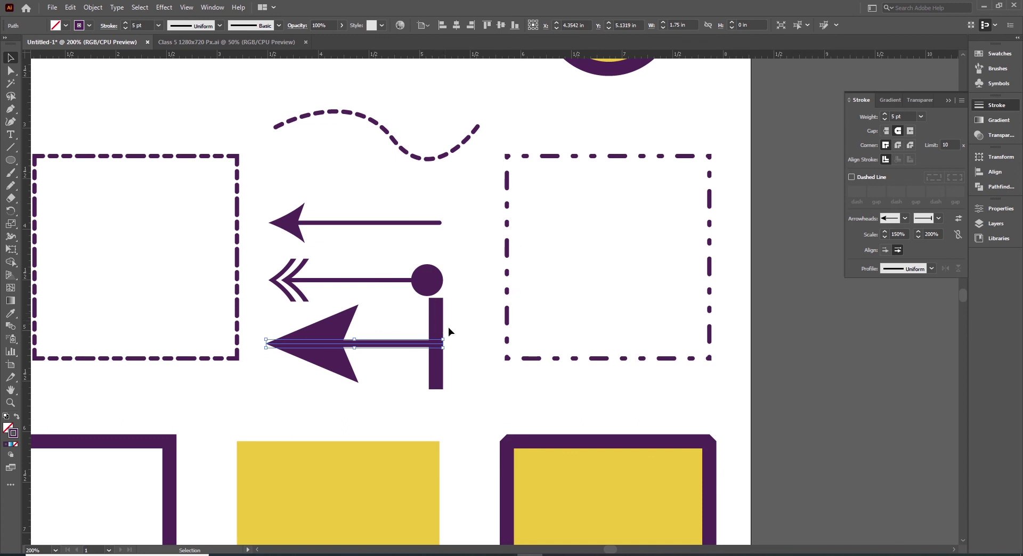
{"action": "left_click", "coordinate": [128, 30]}
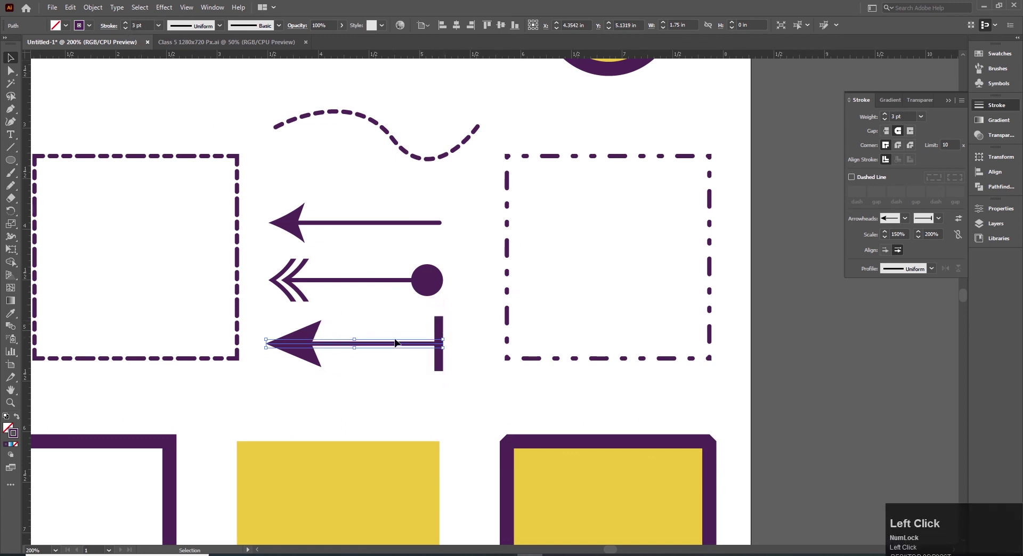
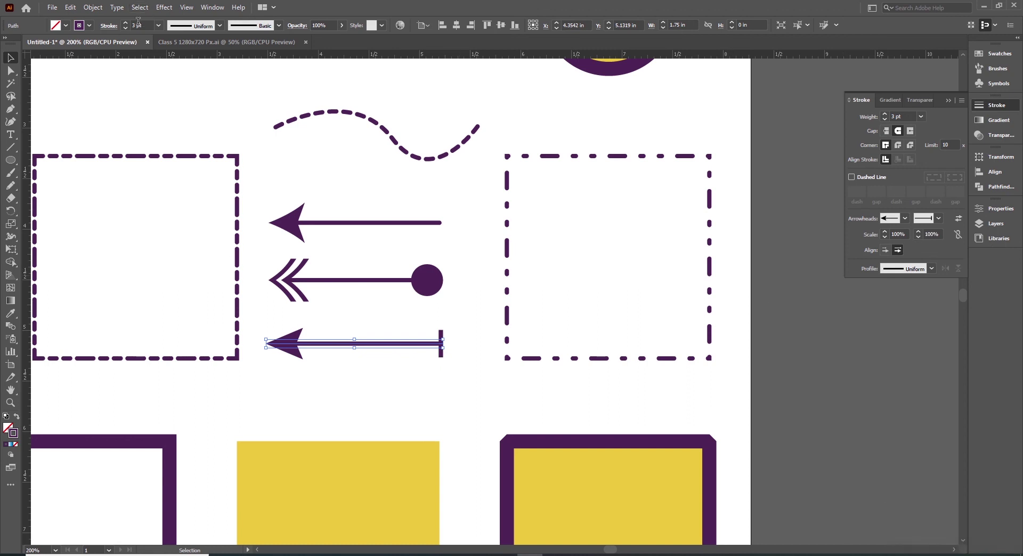
{"action": "left_click", "coordinate": [128, 28]}
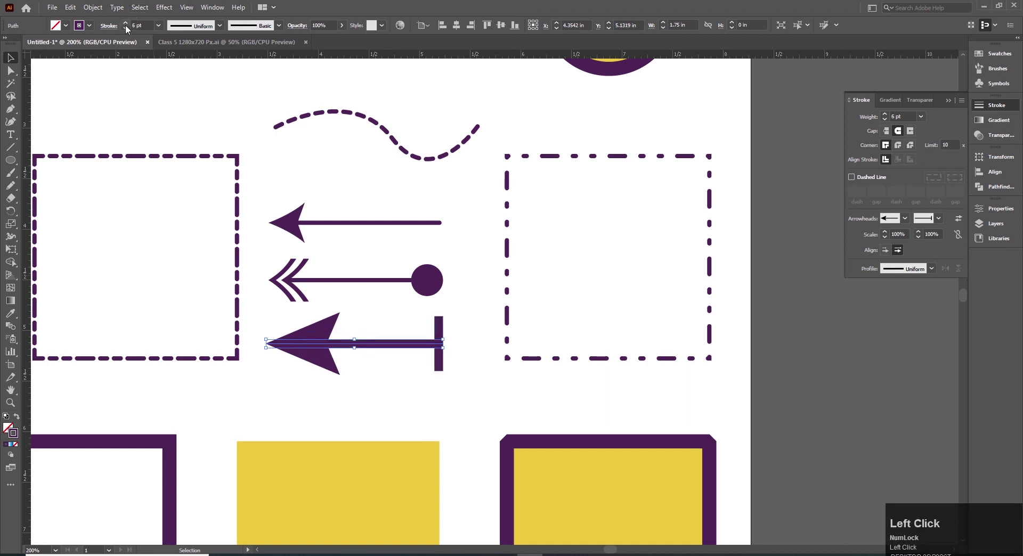
Step: Restore the 3 pt stroke and align the arrow tip to extend beyond the path end
{"action": "left_click", "coordinate": [128, 30]}
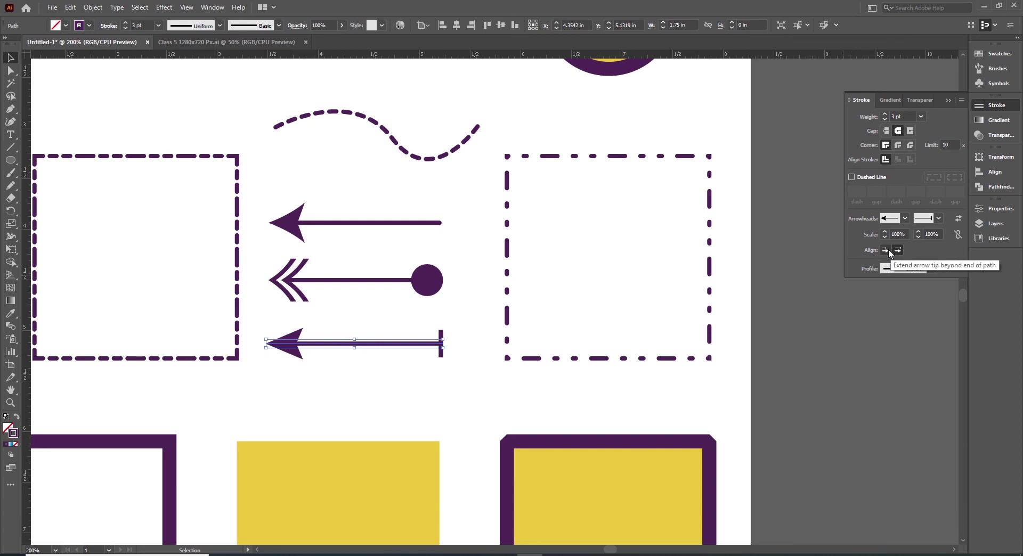
{"action": "left_click", "coordinate": [891, 253]}
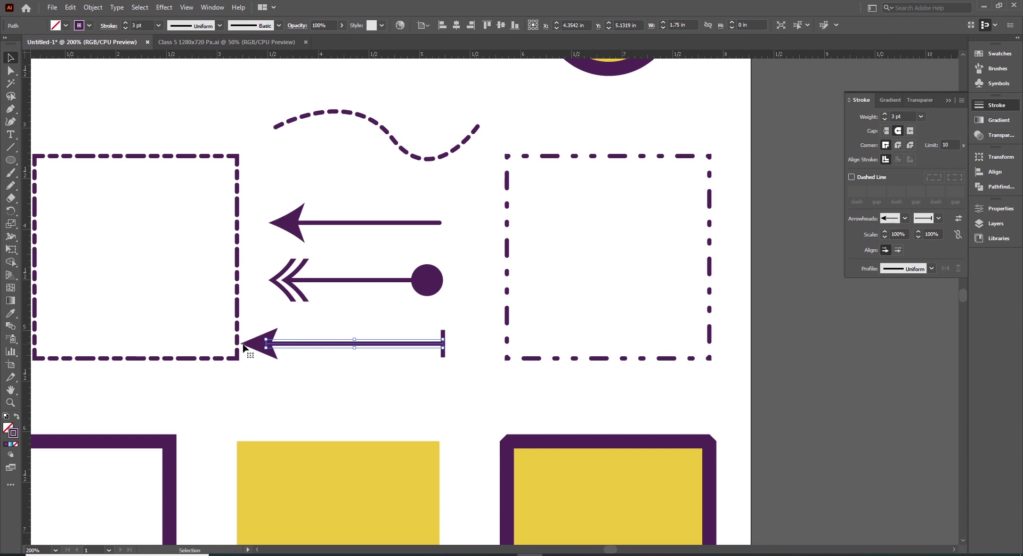
{"action": "left_click", "coordinate": [899, 253]}
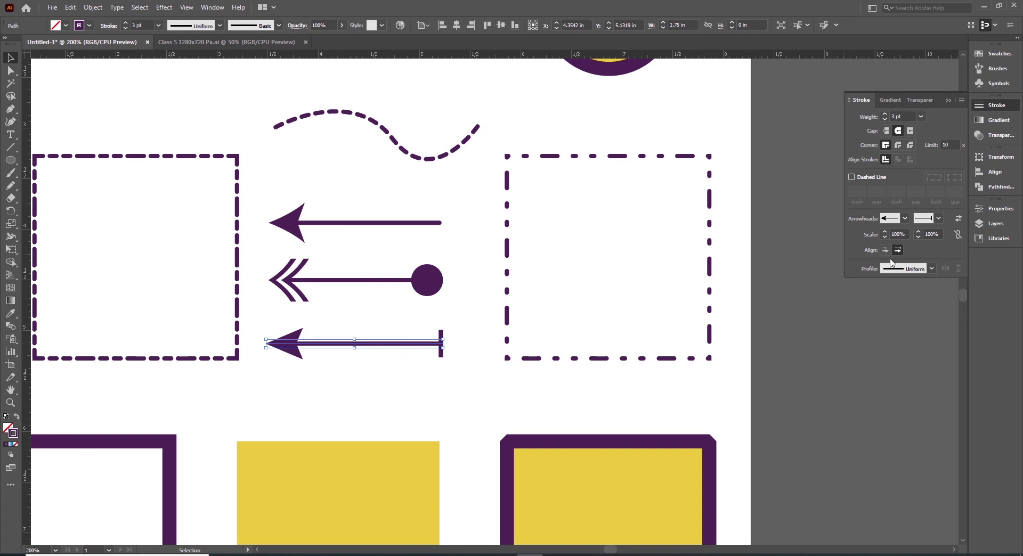
{"action": "left_click", "coordinate": [890, 254]}
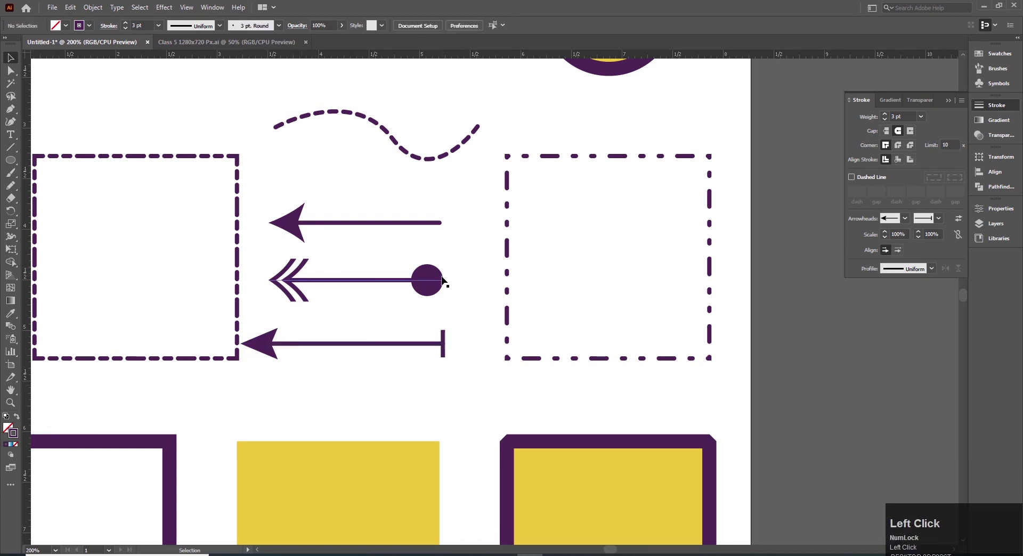